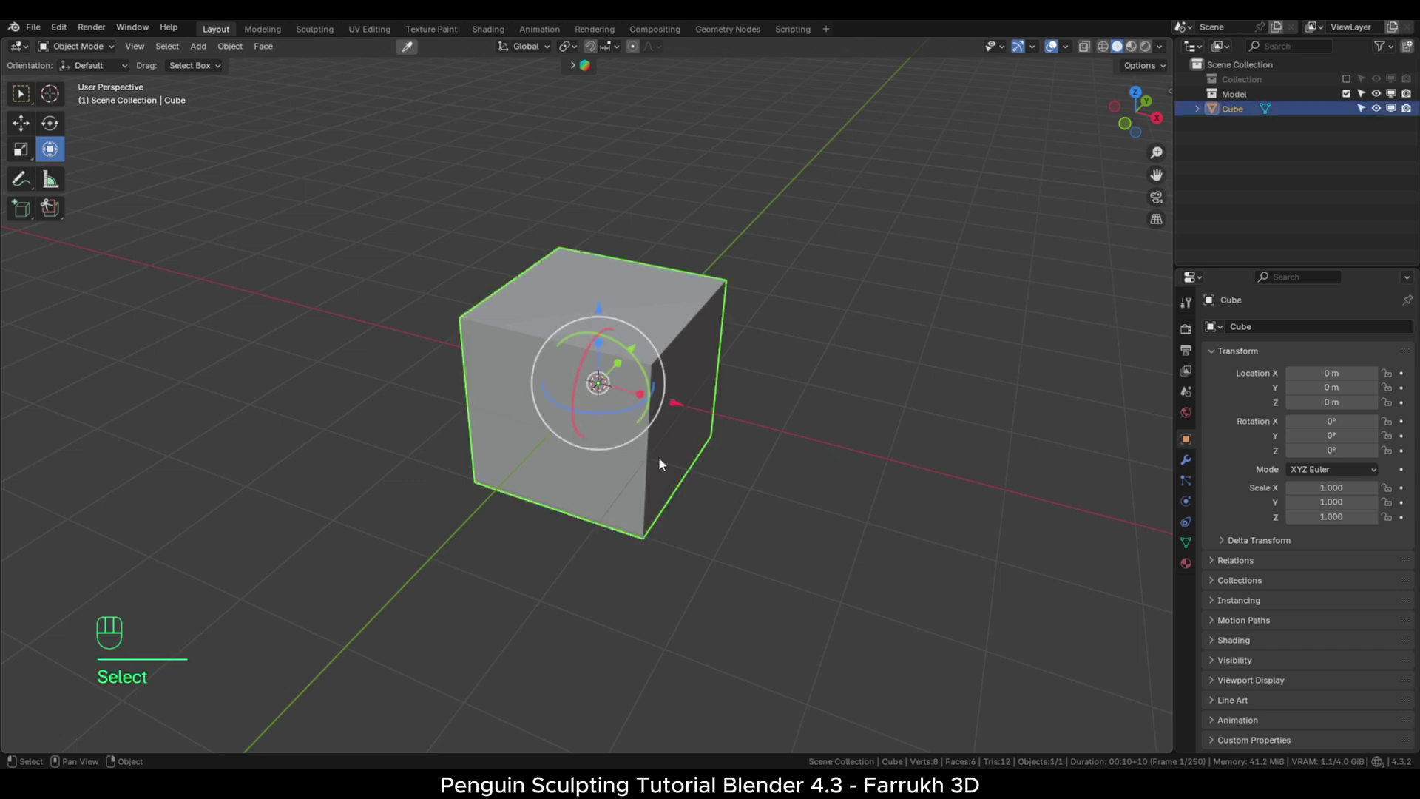
Subdivide the default cube into a sphere (Ctrl+3) and apply the Subdivision modifier.
key(ctrl+3)
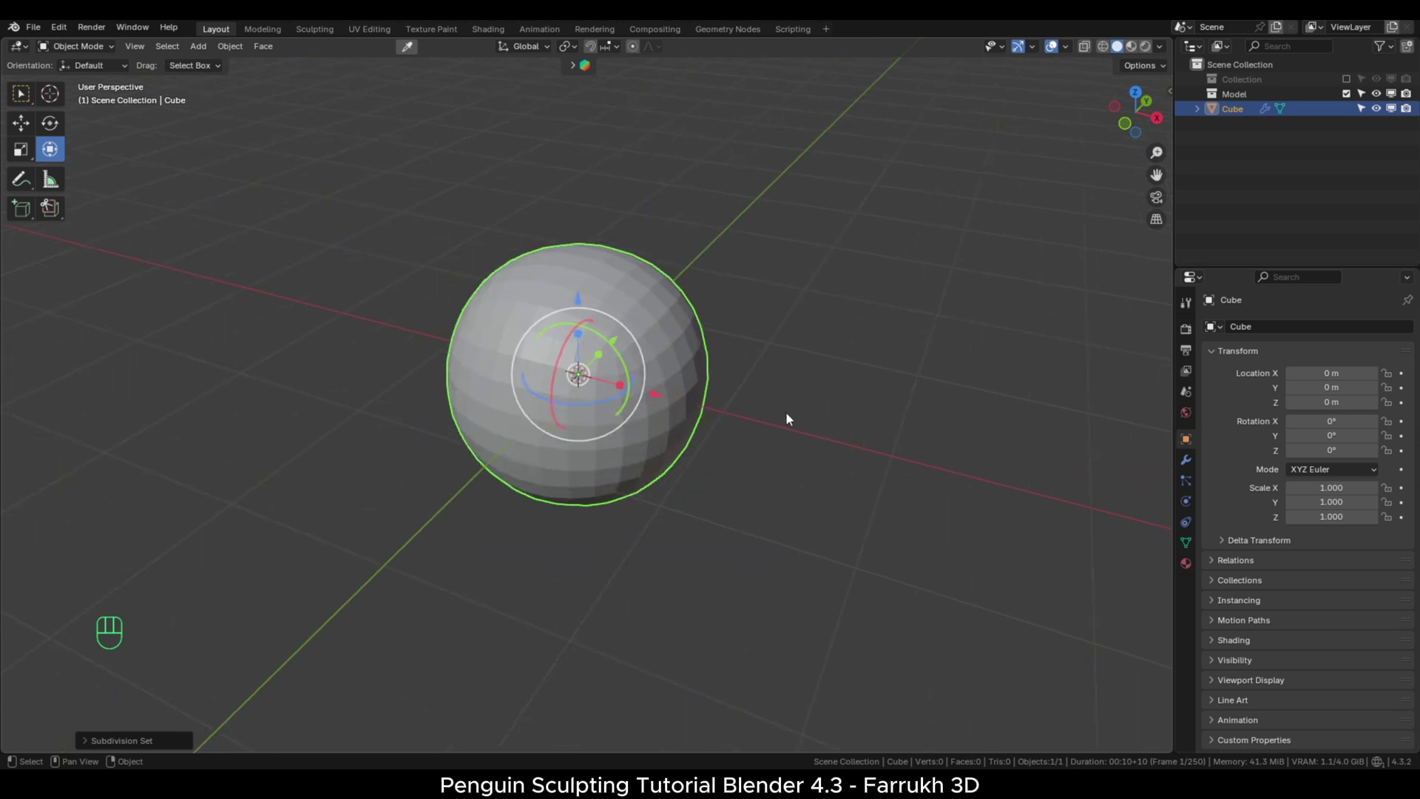
click(1192, 469)
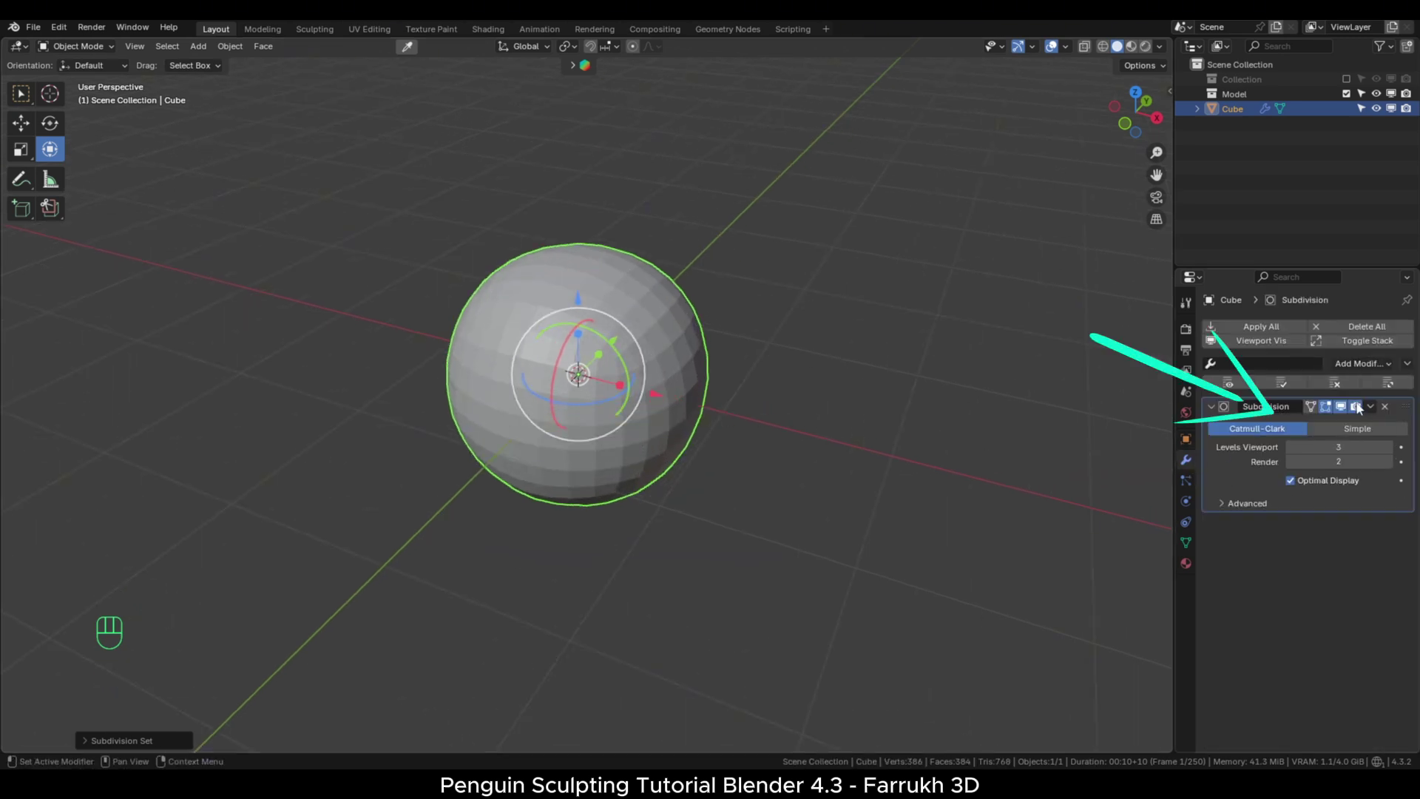
drag(1373, 415, 1342, 433)
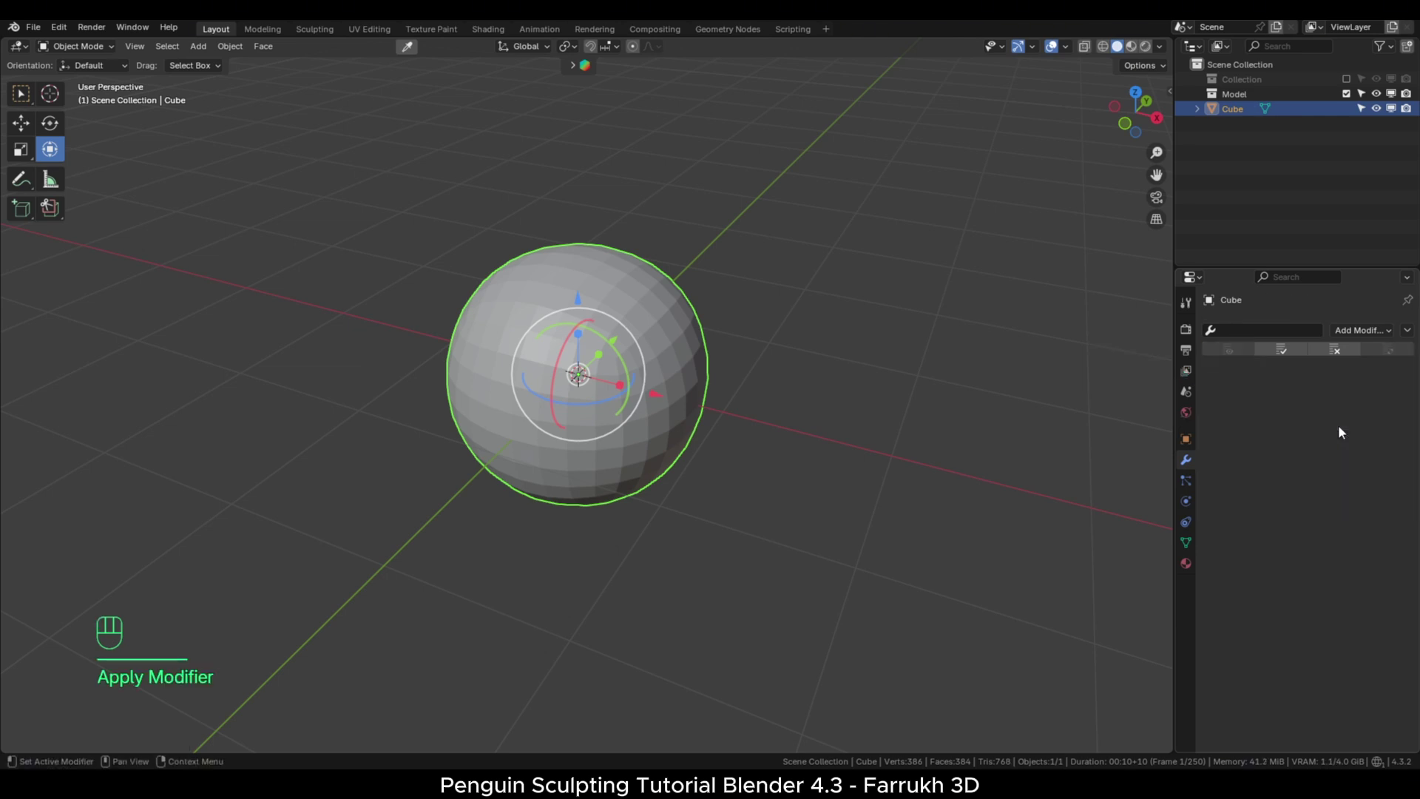
Shade the sphere smooth and move it up along Z above the grid.
drag(694, 357, 669, 393)
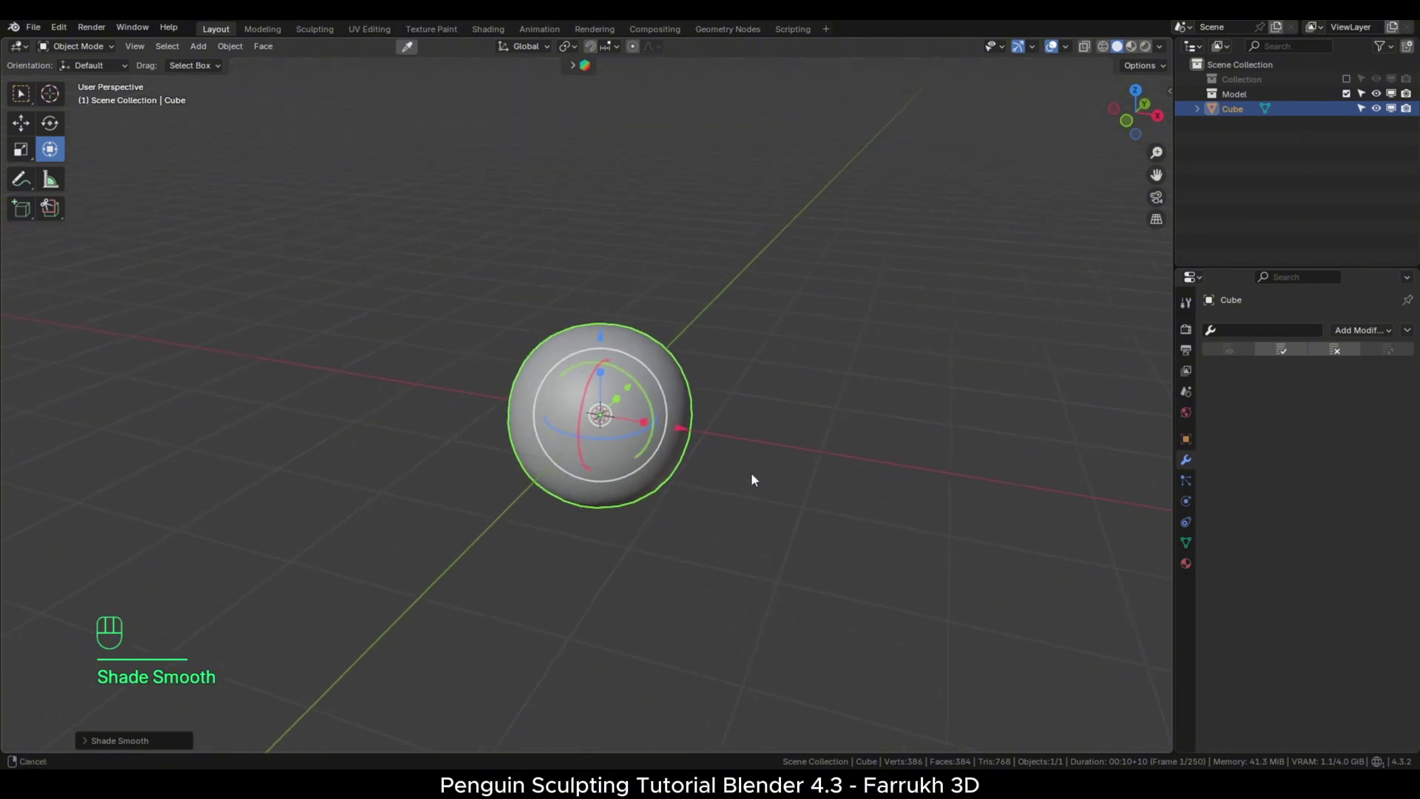
click(594, 375)
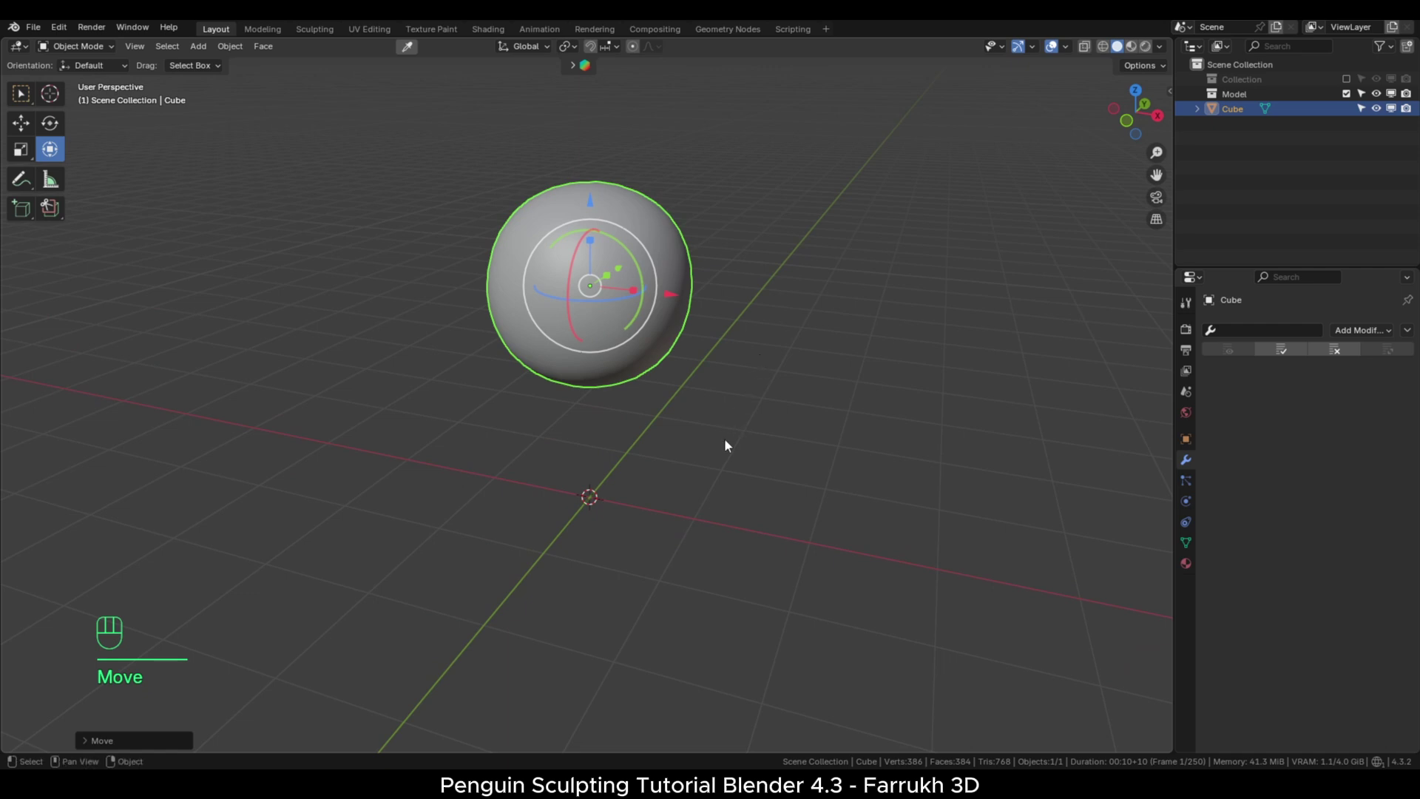
Duplicate the sphere below as a larger body, keeping the smaller head sphere on top.
key(shift+d)
click(745, 554)
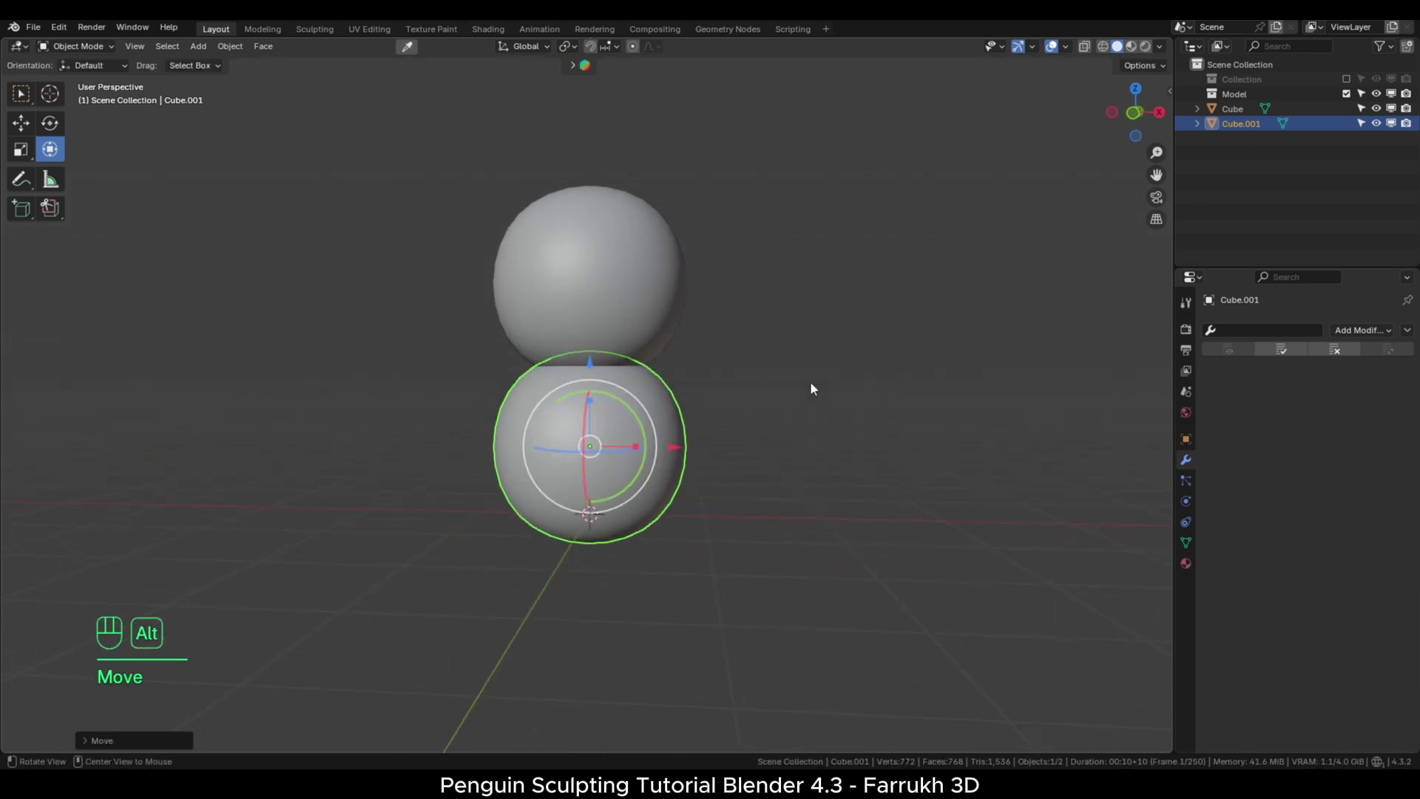
key(s)
click(851, 541)
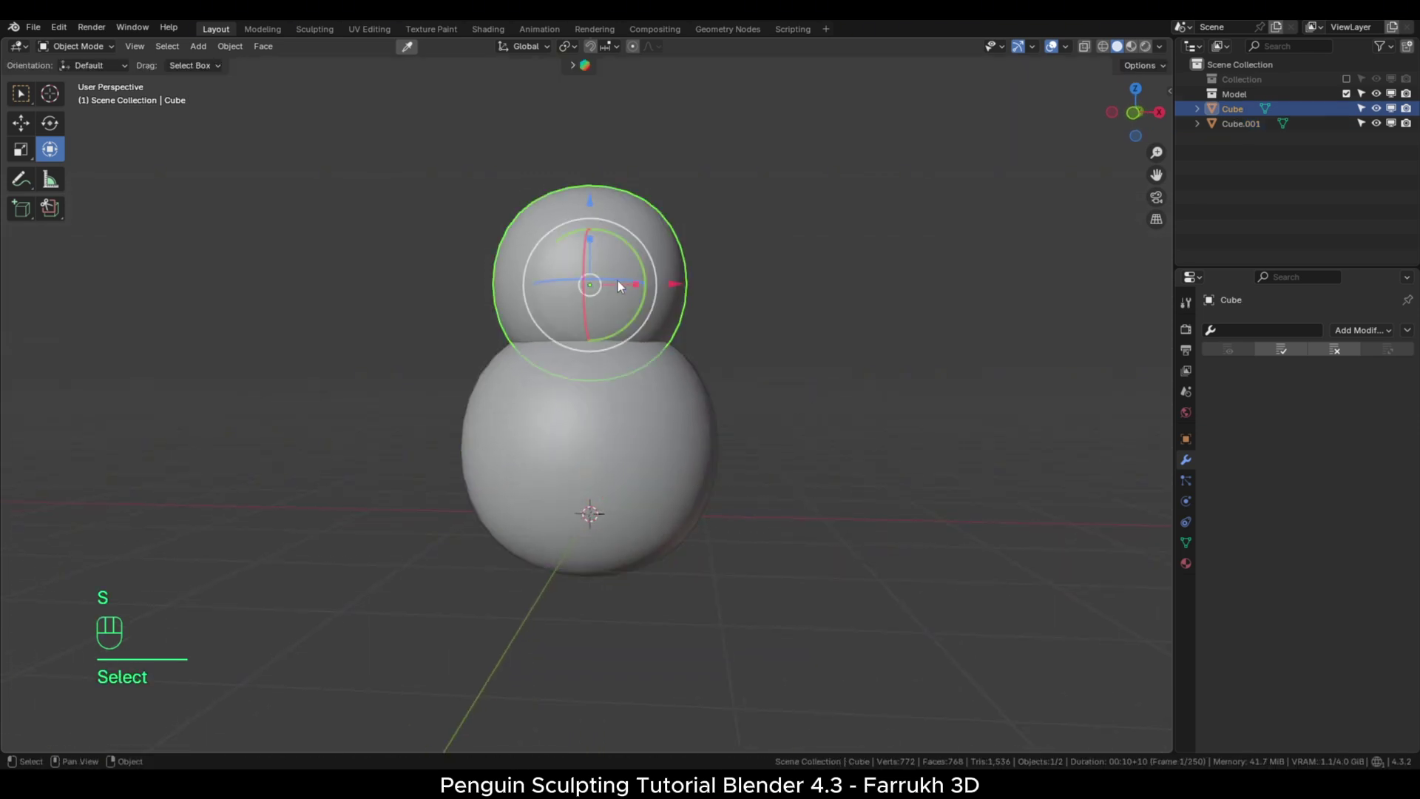
click(595, 285)
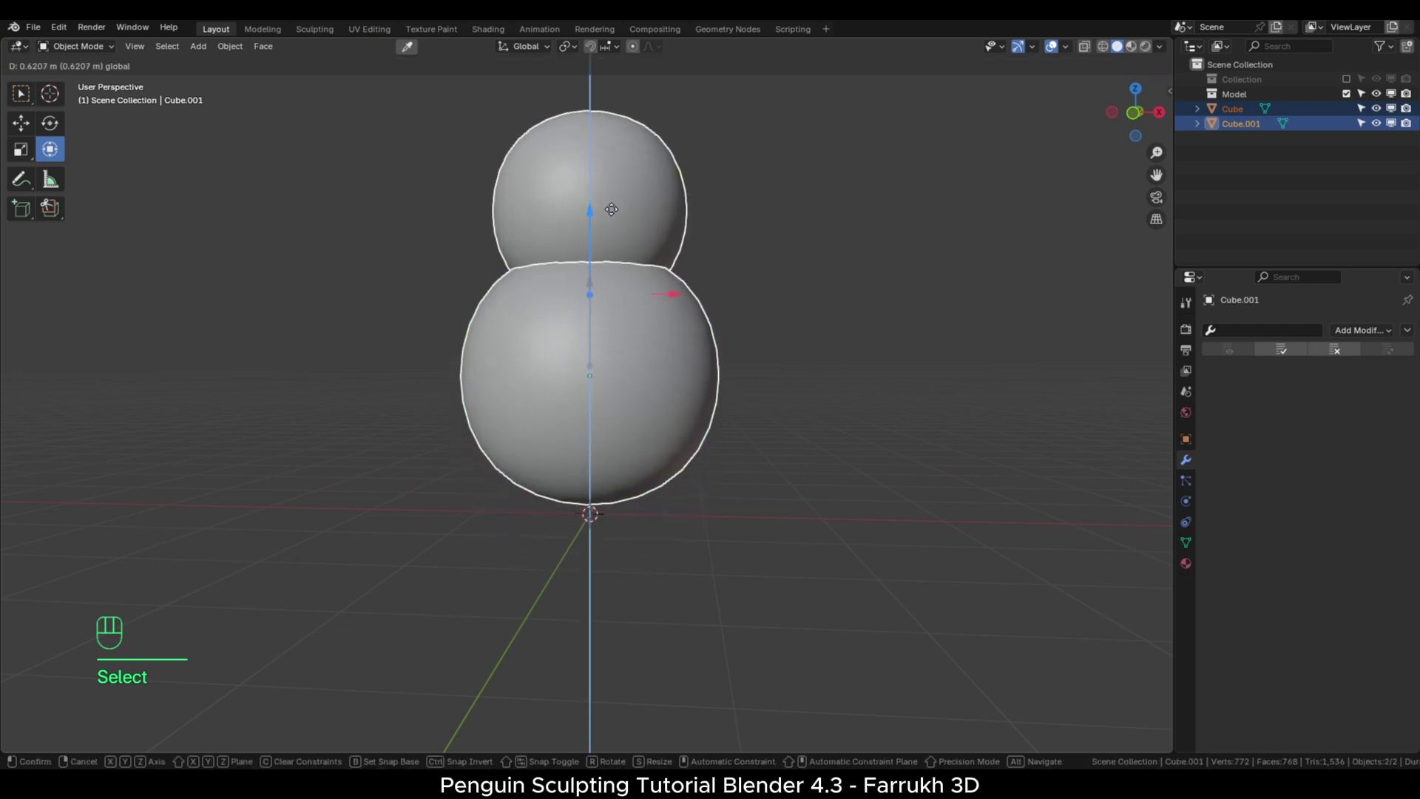
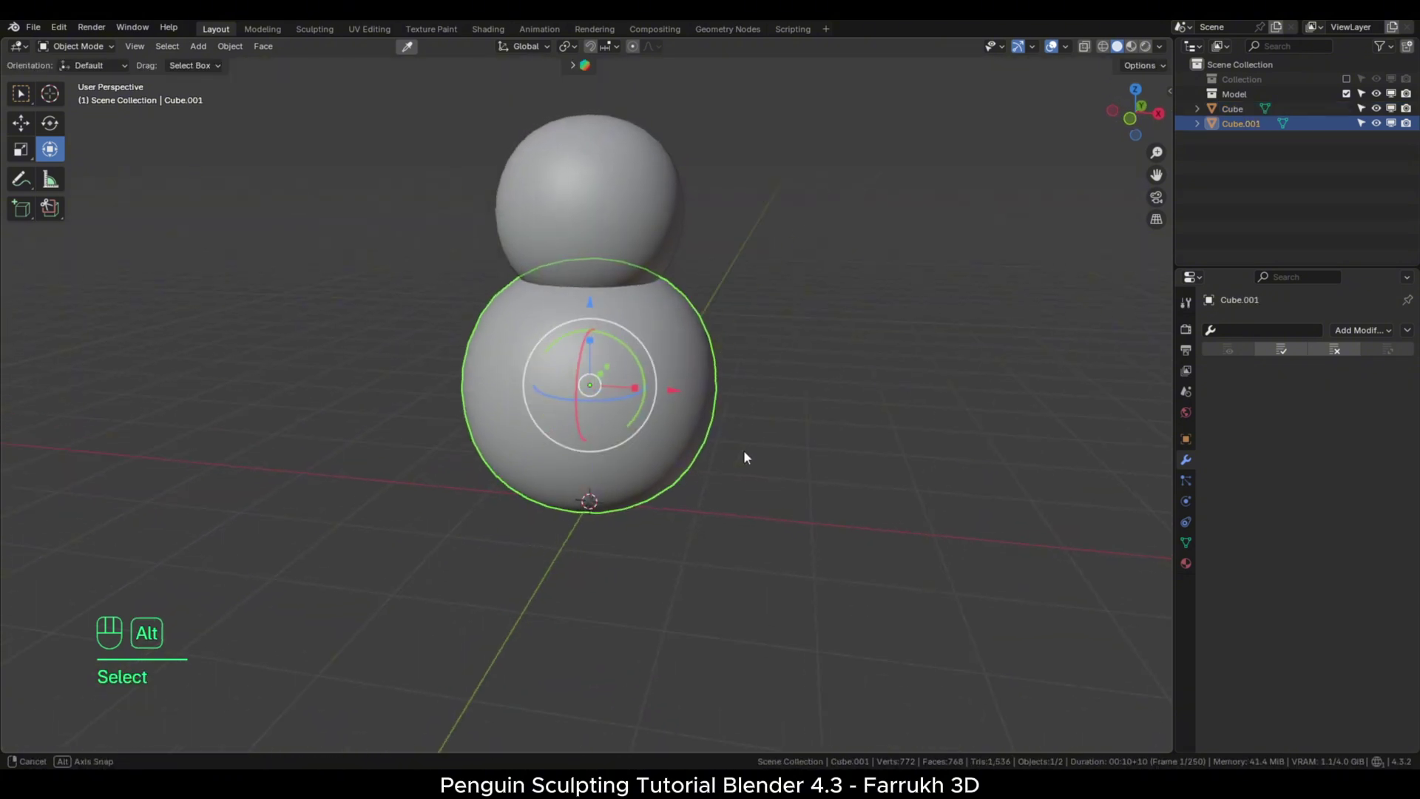
middle_click(761, 446)
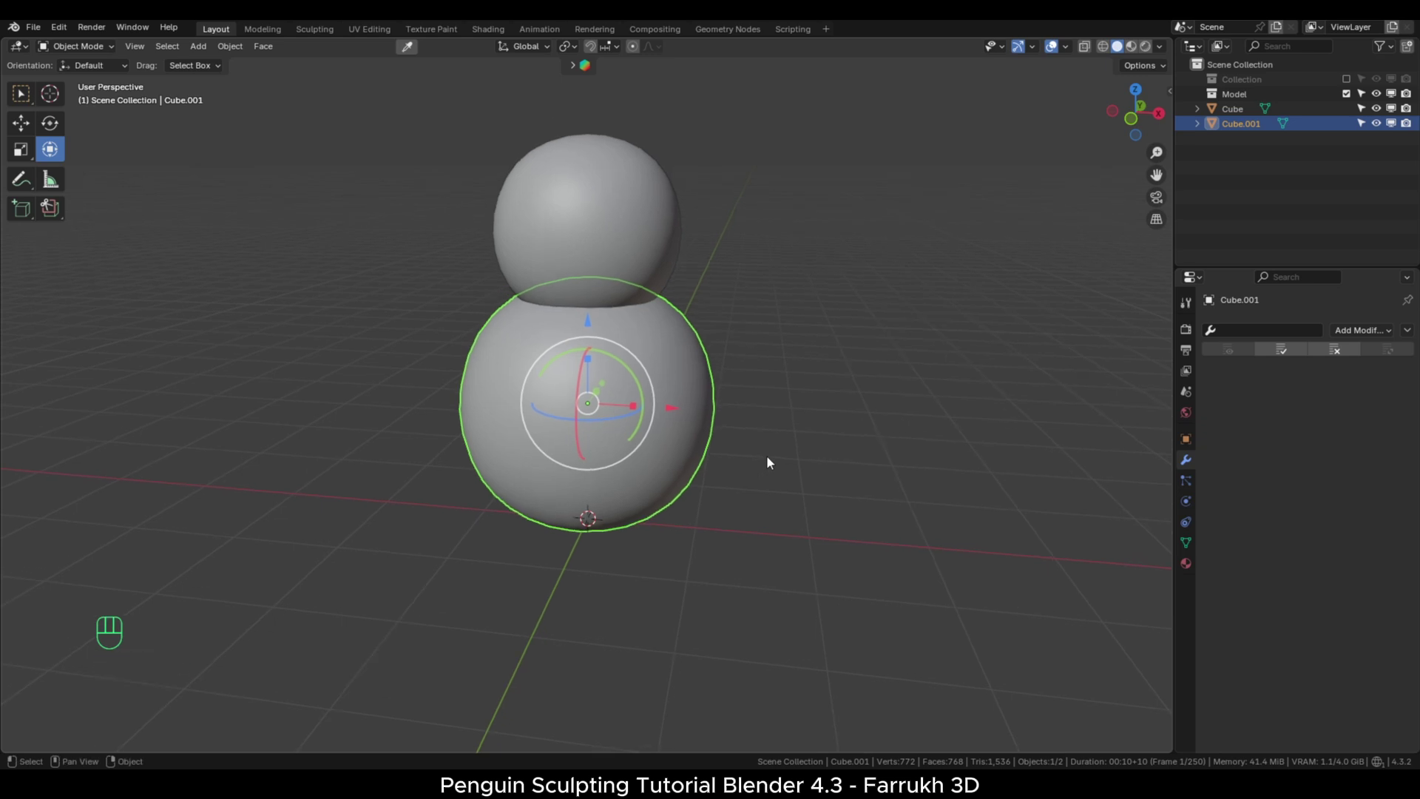
Duplicate the body sphere and place a reshaped copy beside the body.
click(674, 429)
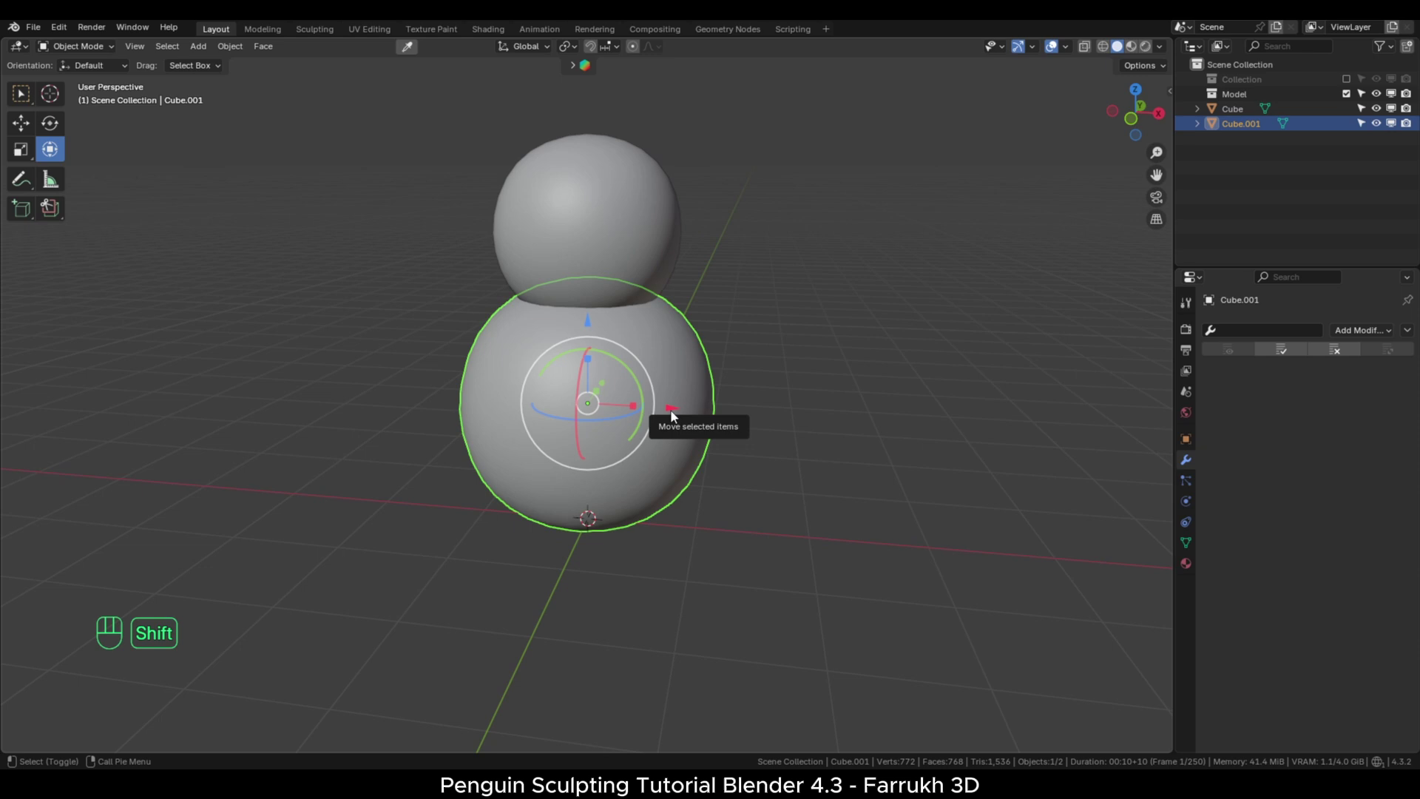
key(shift+d)
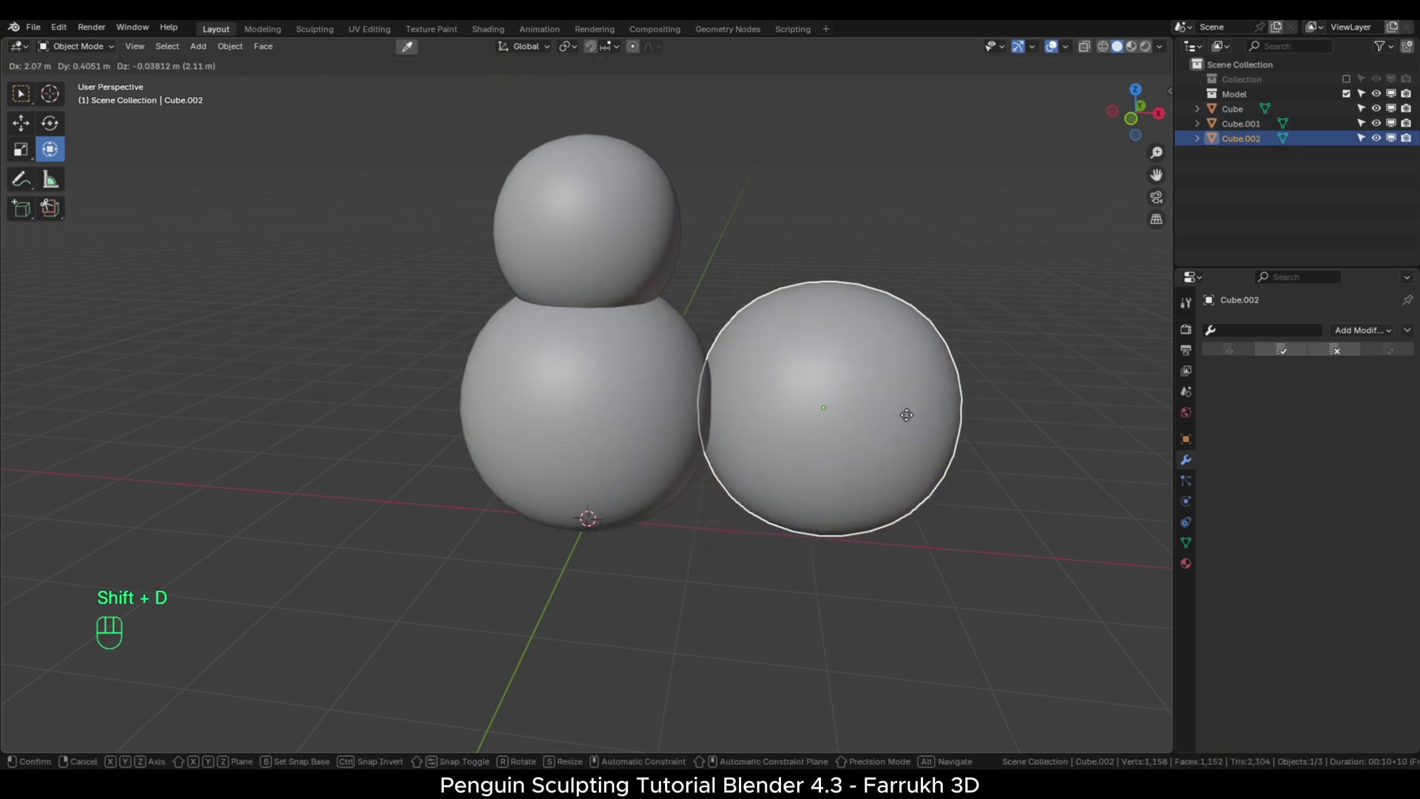
click(911, 414)
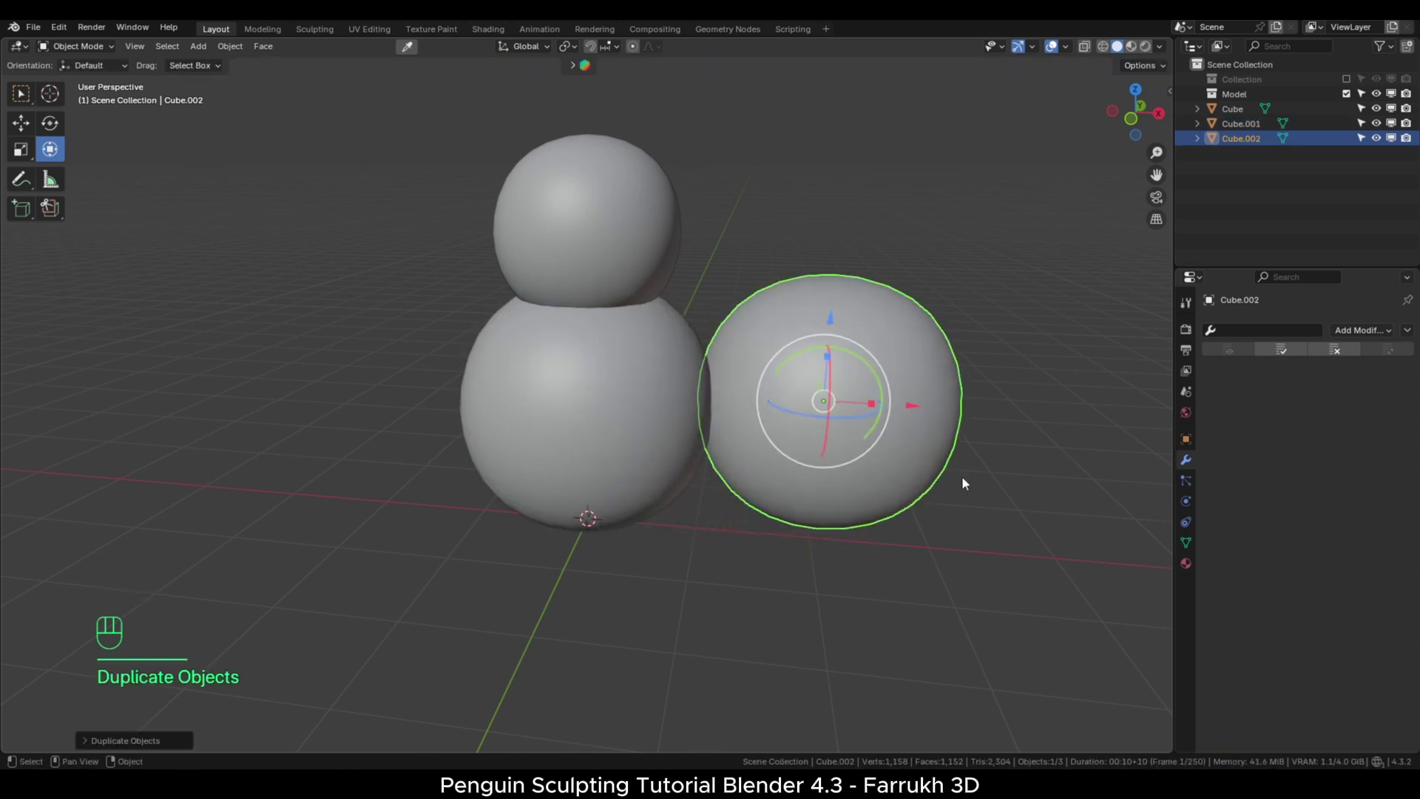
key(s)
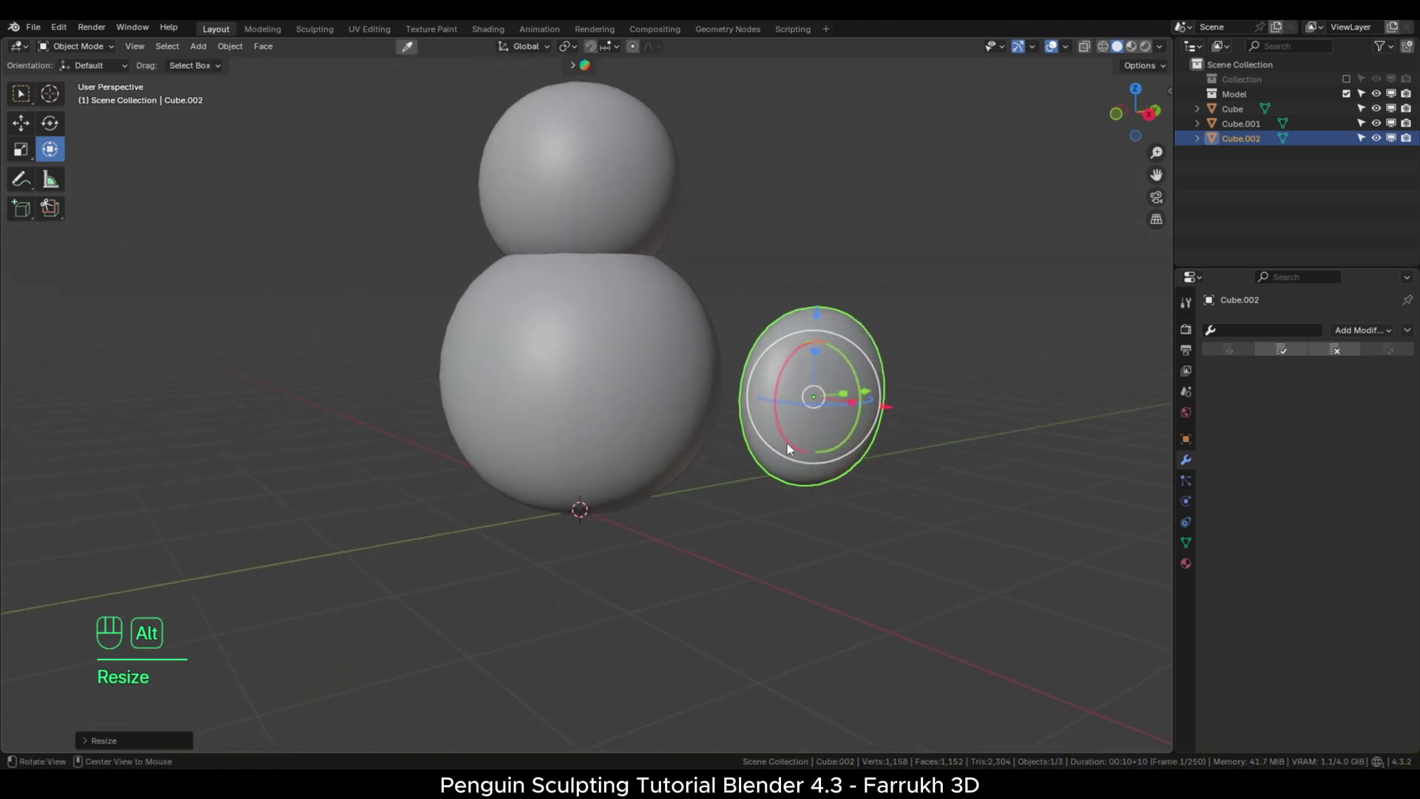
click(821, 356)
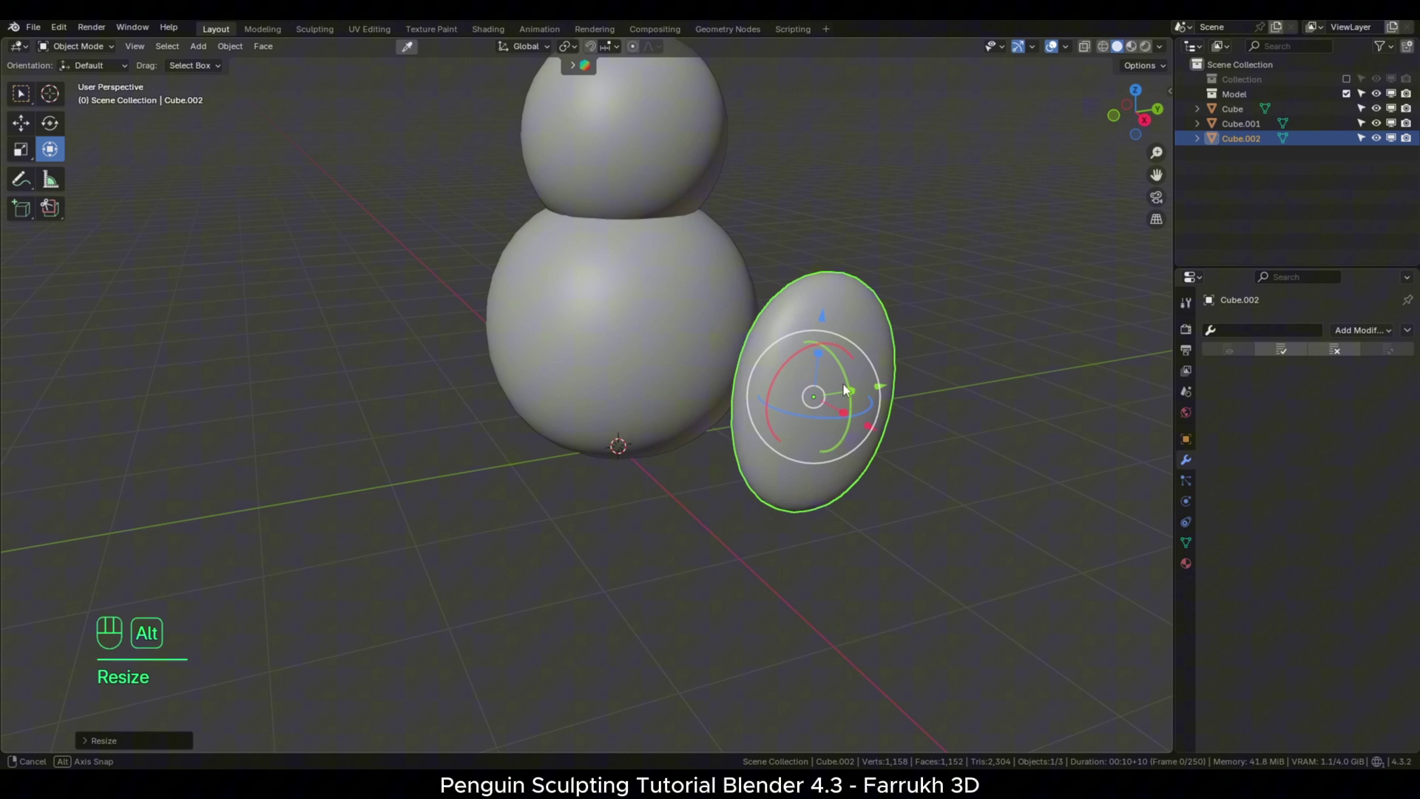
Flatten the copy into a thin flipper and tilt it against the side of the body.
click(860, 397)
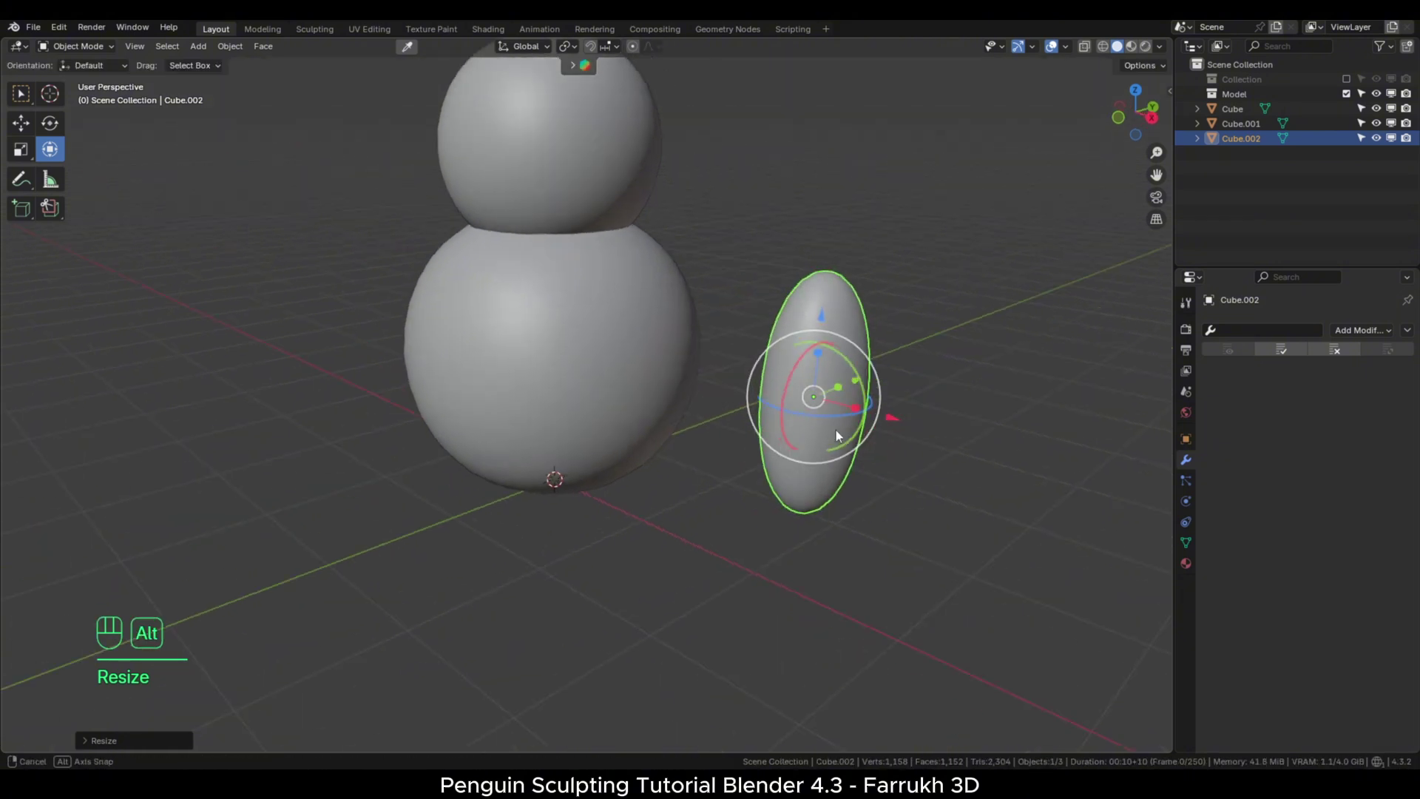
click(865, 397)
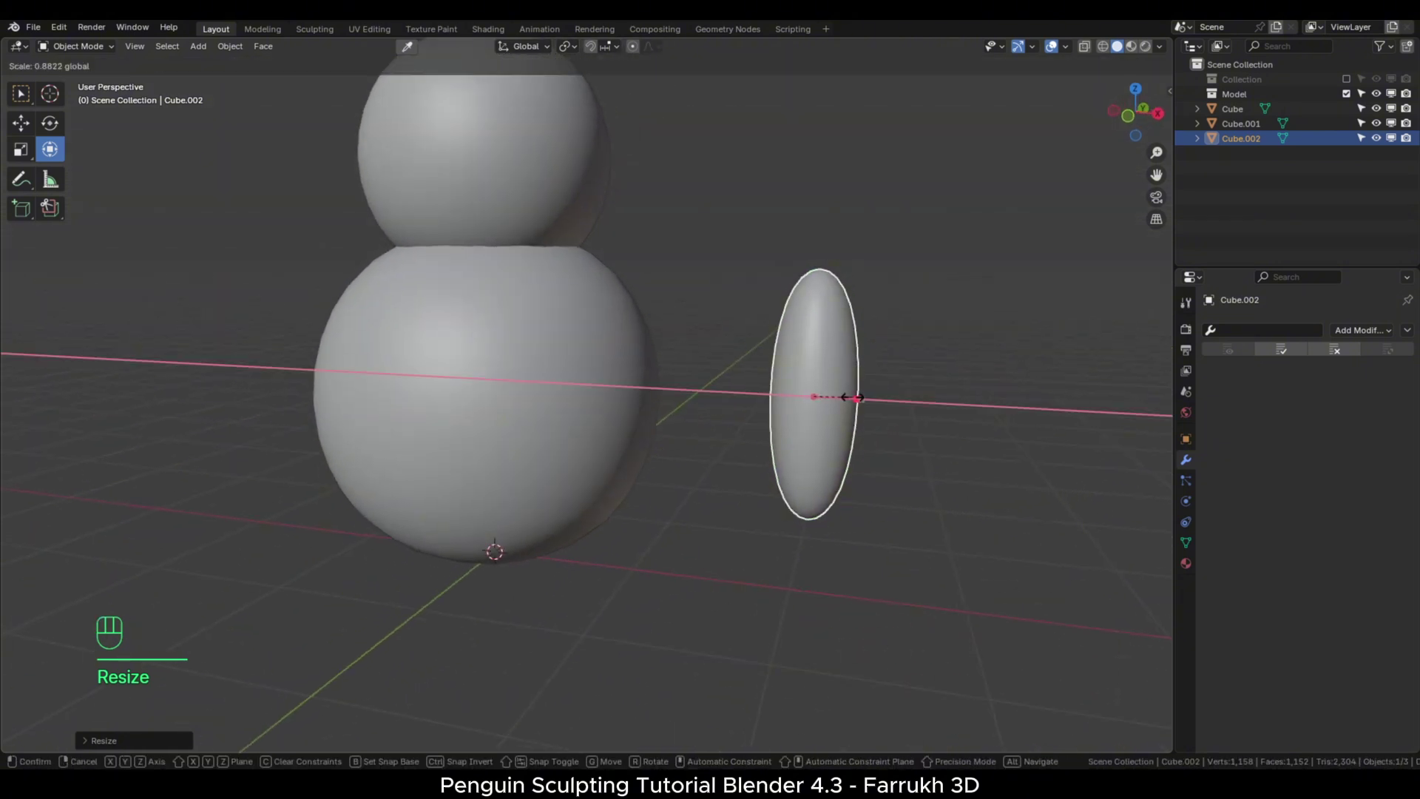
click(914, 410)
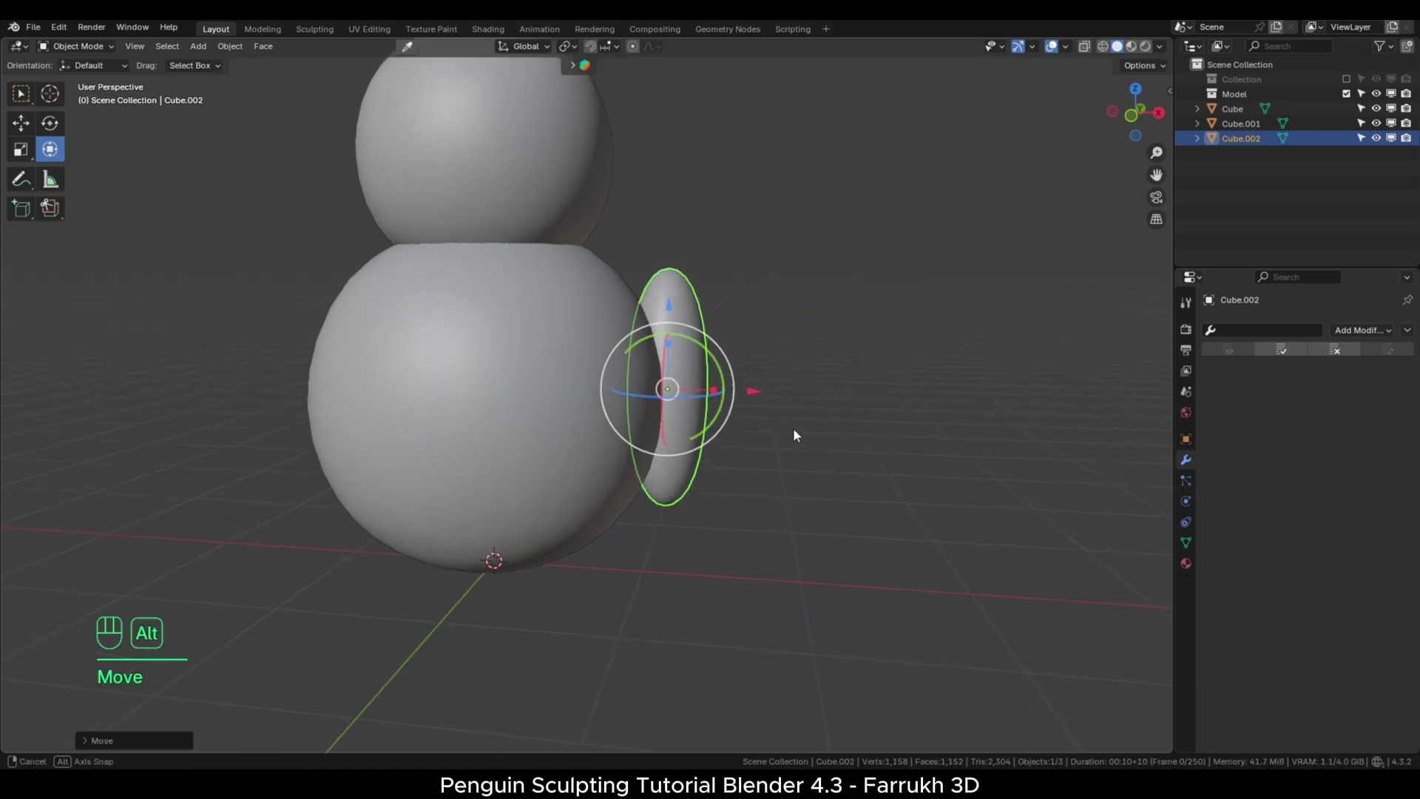
click(715, 432)
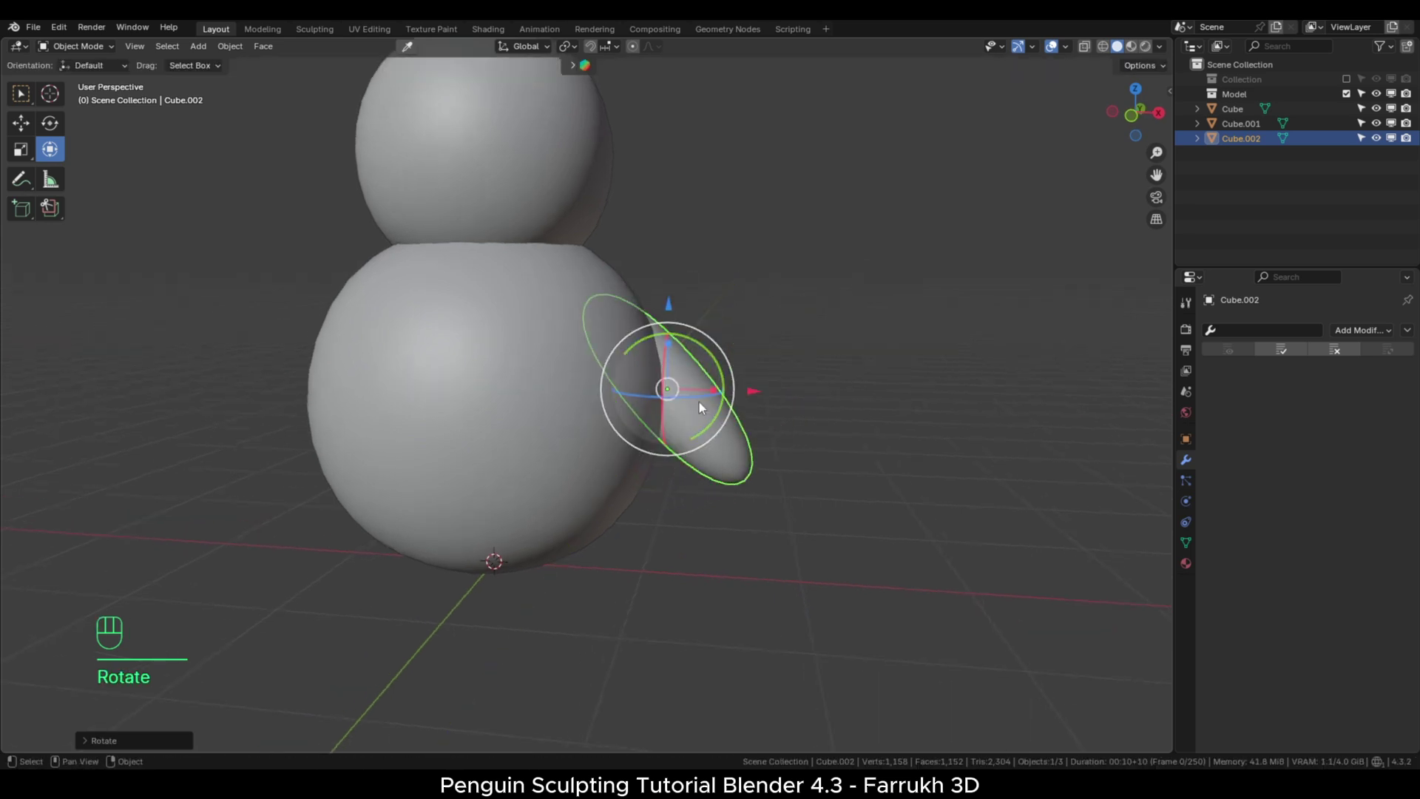
click(677, 388)
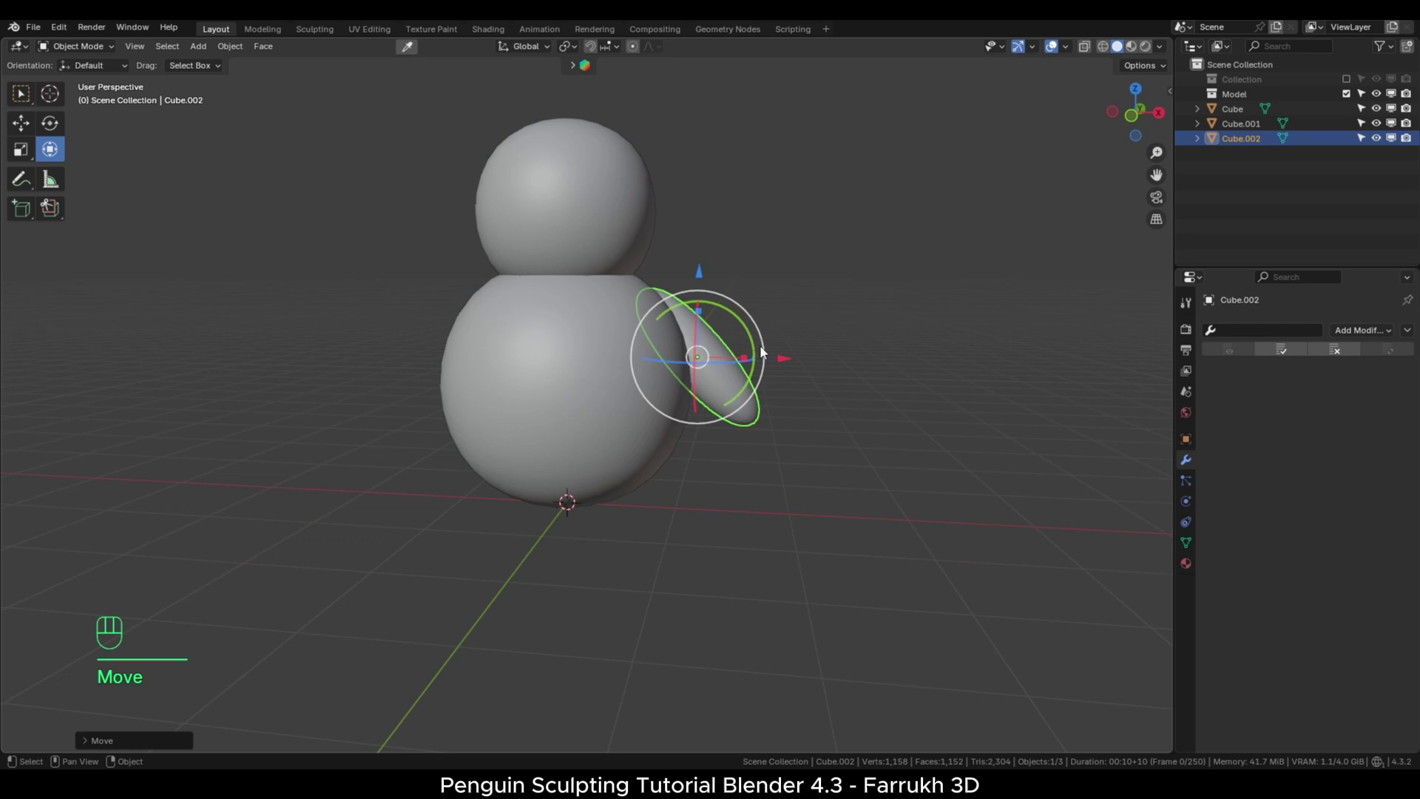
middle_click(722, 439)
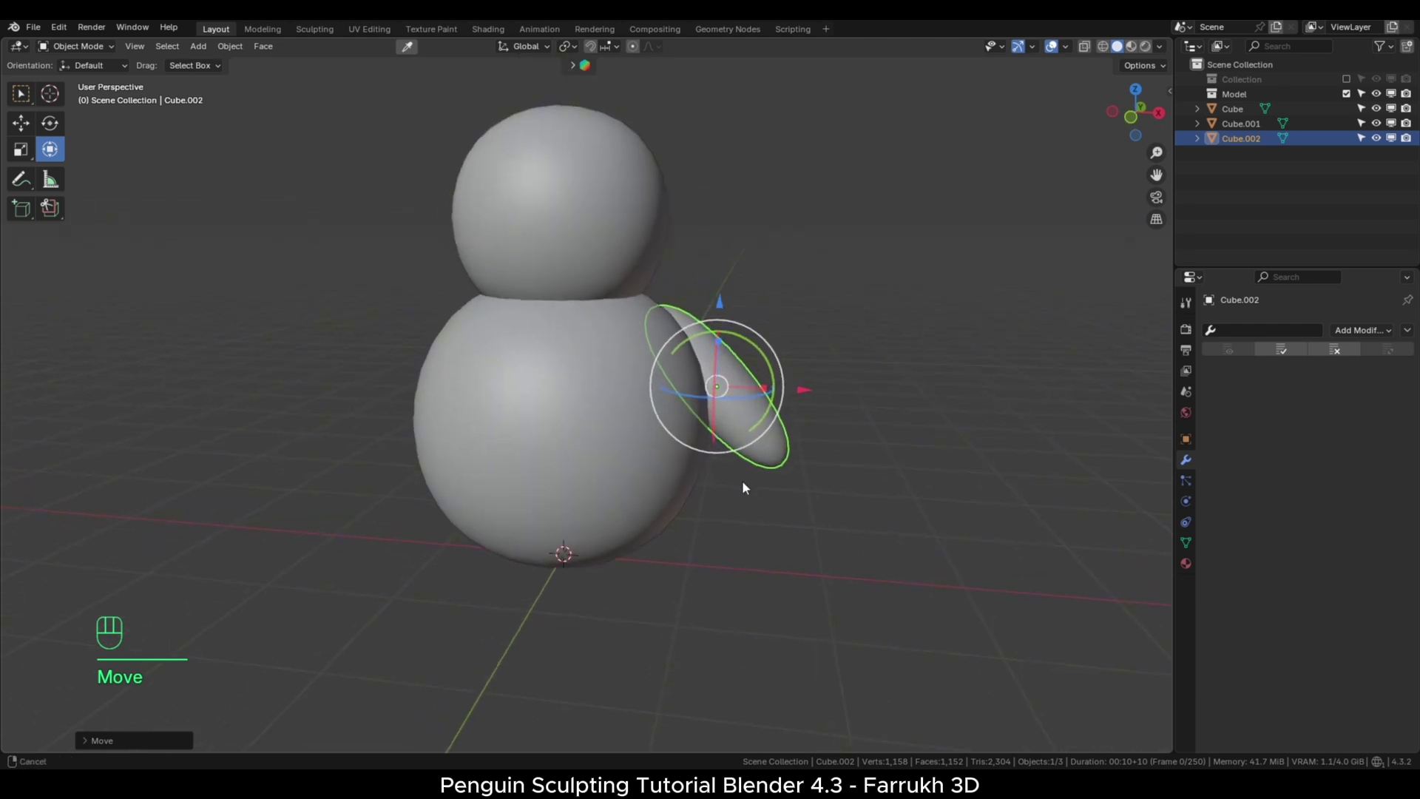
Add a Mirror modifier to the wing with Cube.001 as mirror object and check both wings.
drag(1345, 337, 1105, 501)
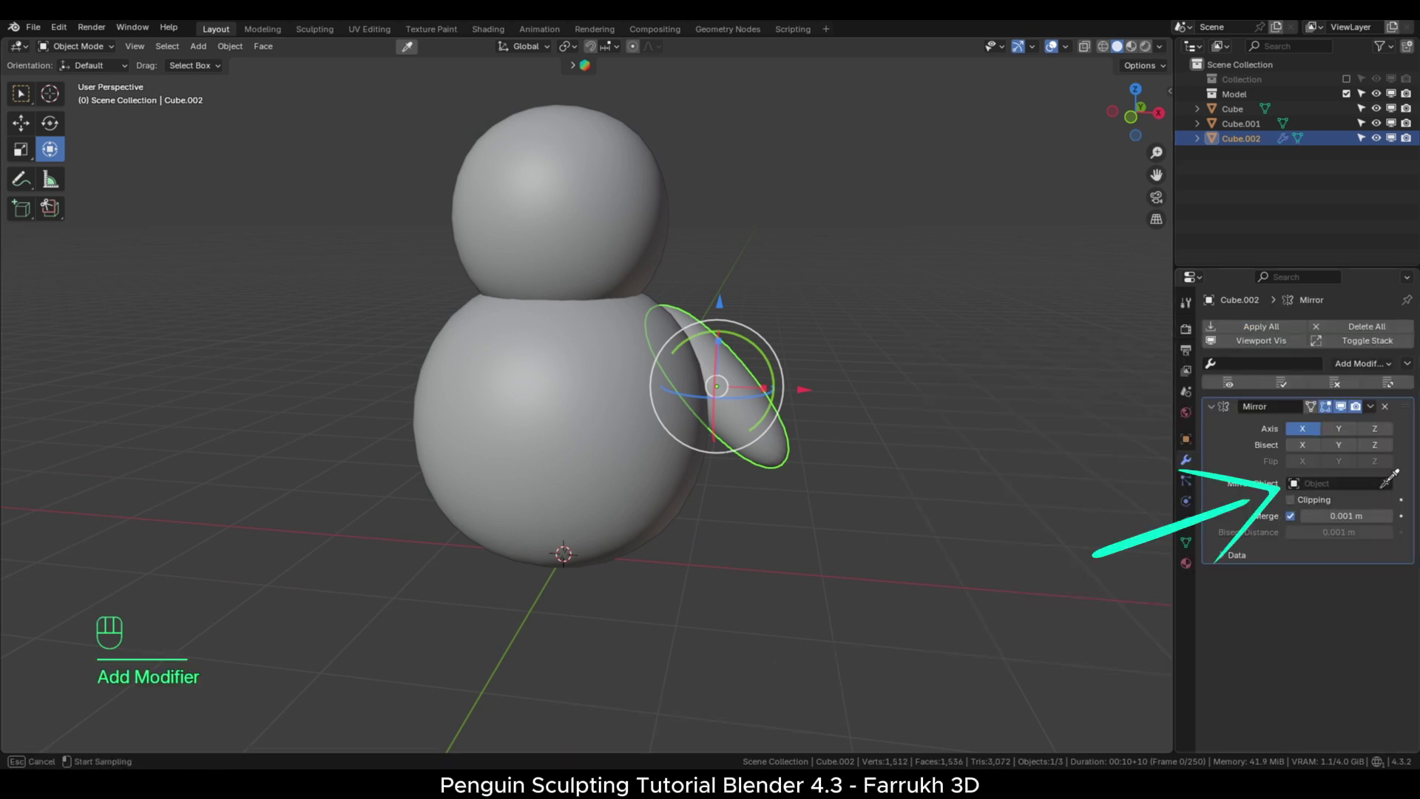
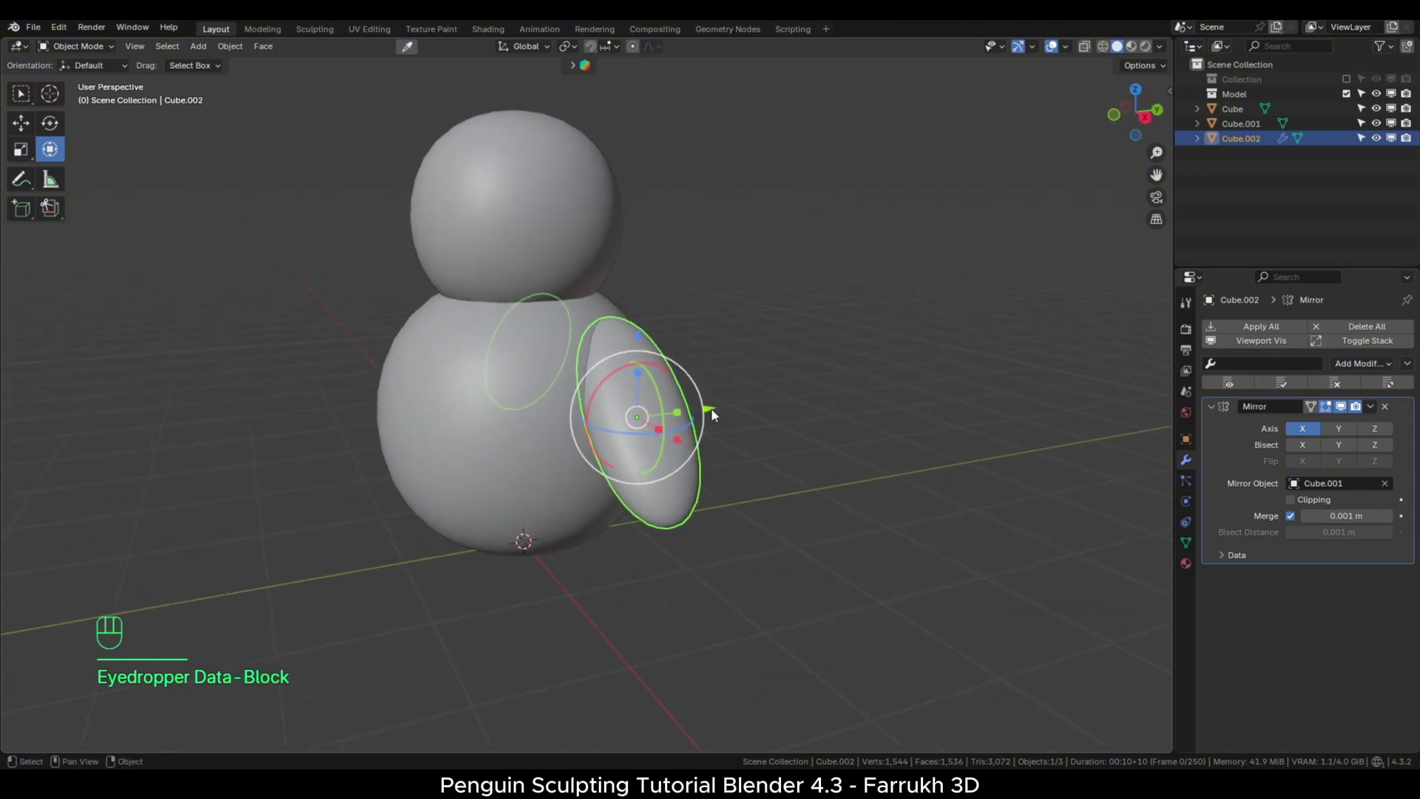
drag(725, 522, 803, 511)
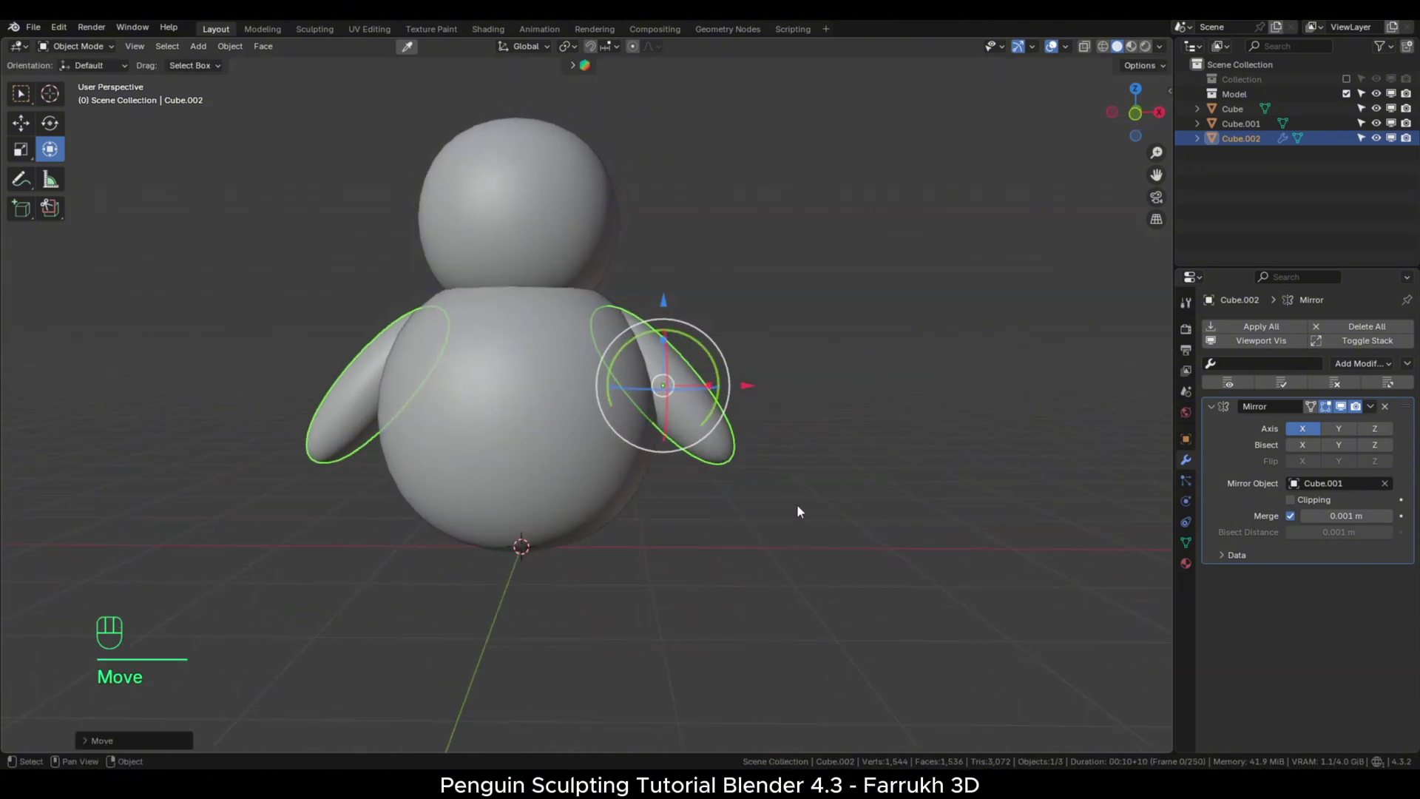
drag(714, 513, 753, 489)
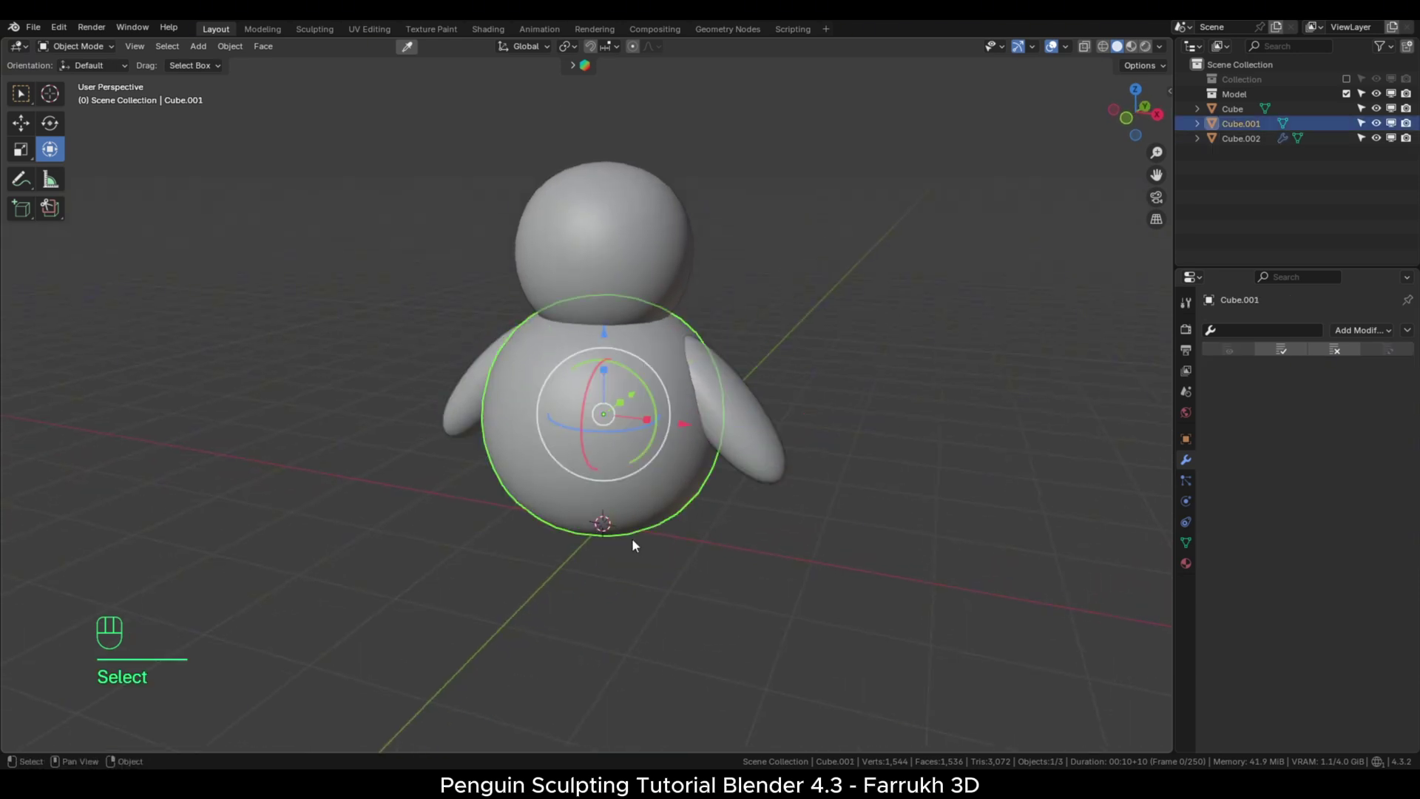
Duplicate a shape, scale it into a small flattened foot and place it under the body.
key(shift+d)
click(714, 635)
key(s)
click(669, 458)
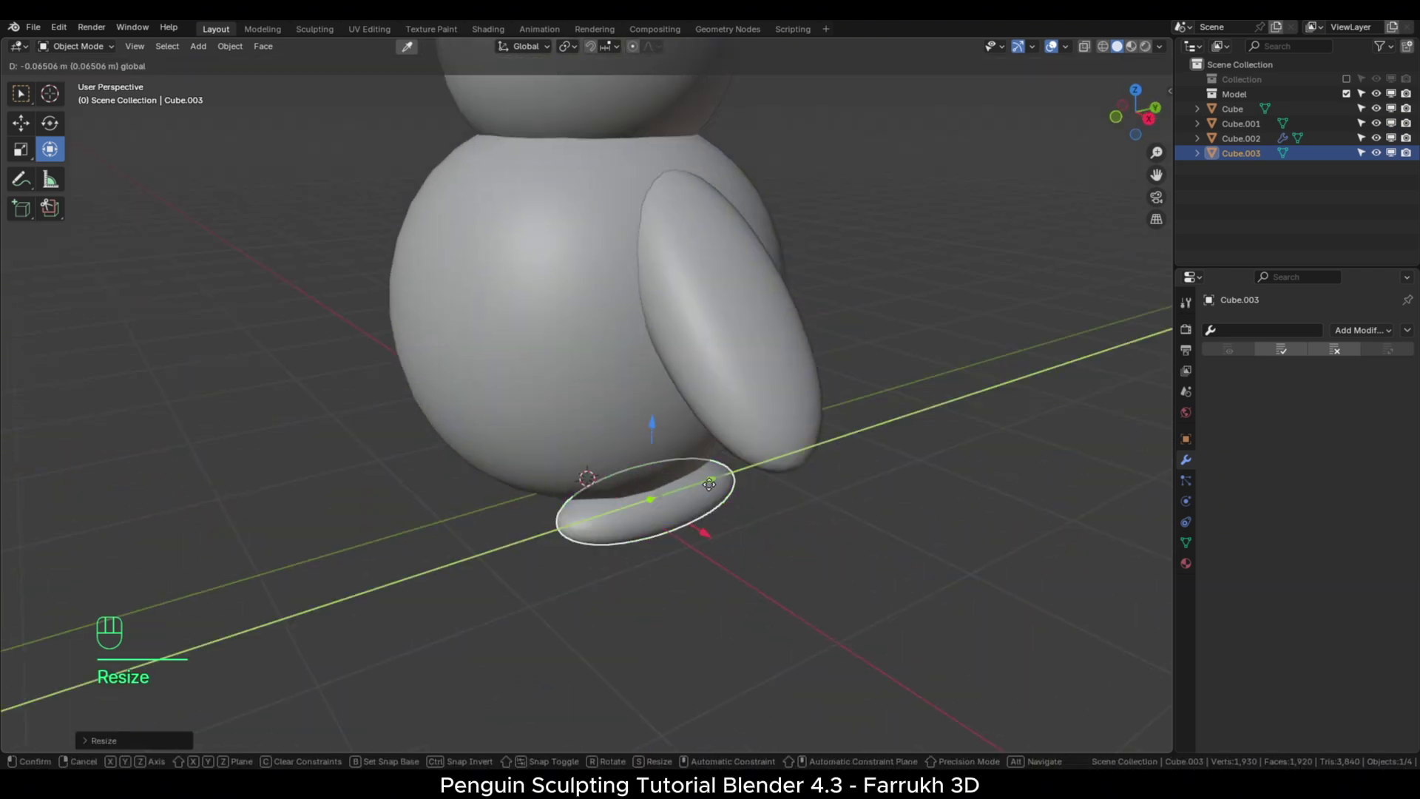
click(652, 517)
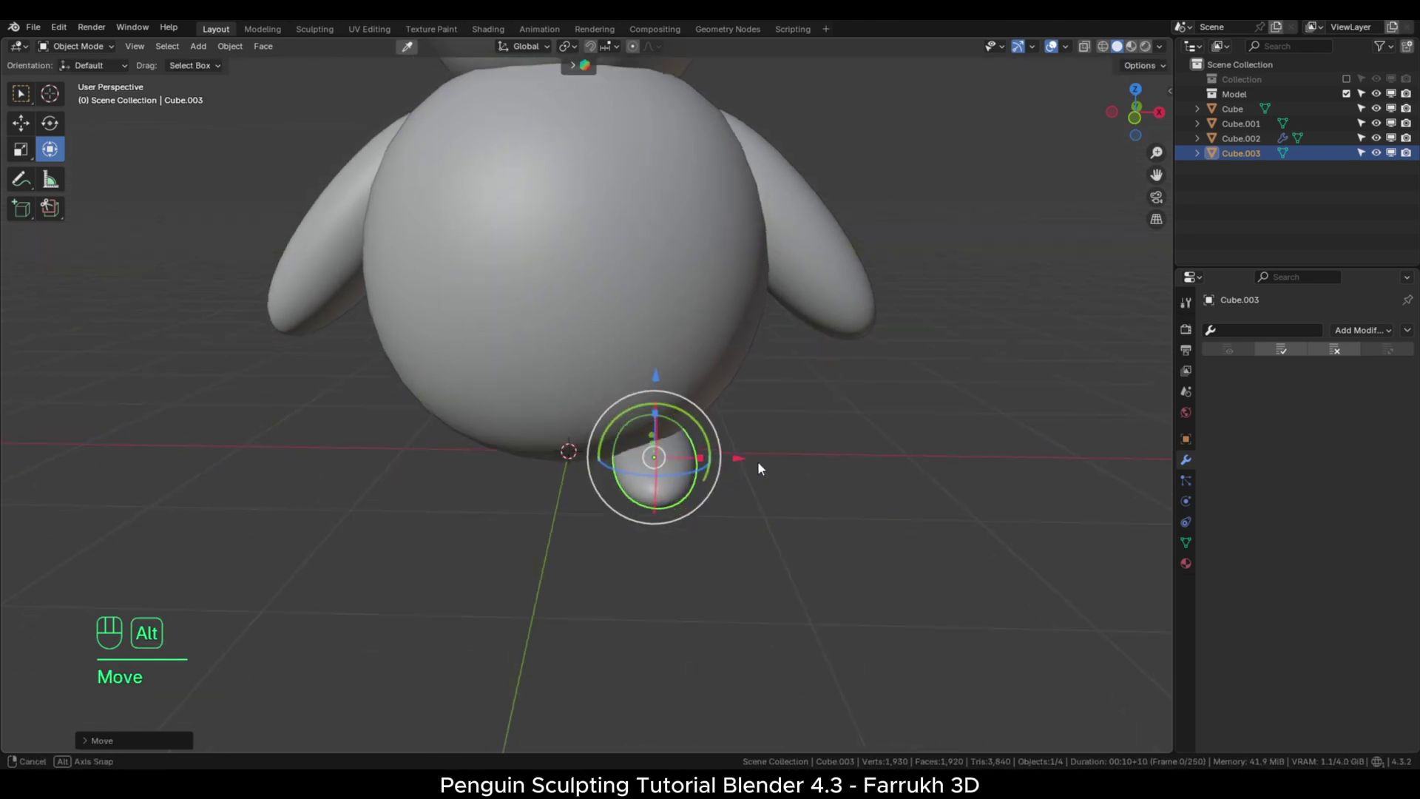
Mirror the foot across Cube.001 so two feet appear, checking from another angle.
drag(1353, 336, 1086, 500)
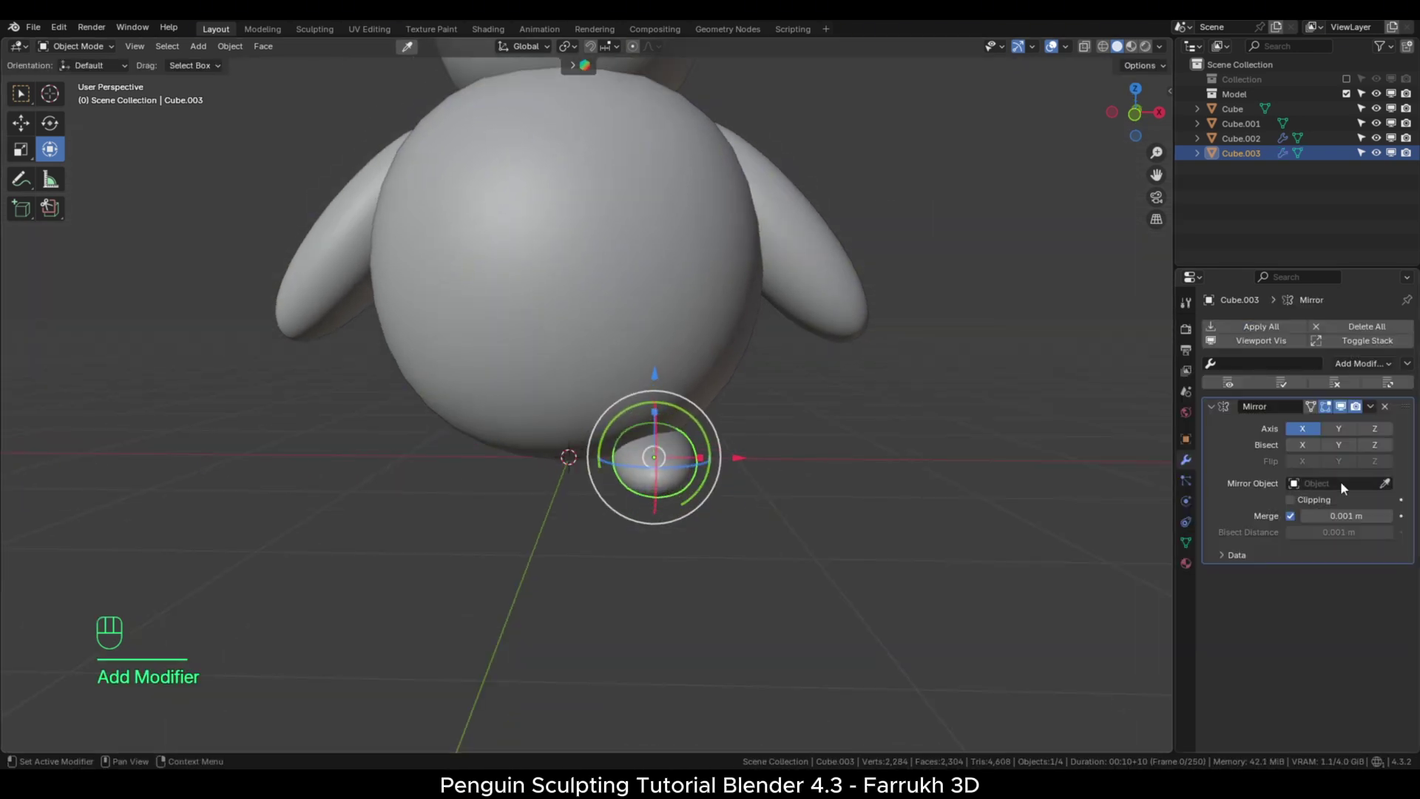
click(1386, 488)
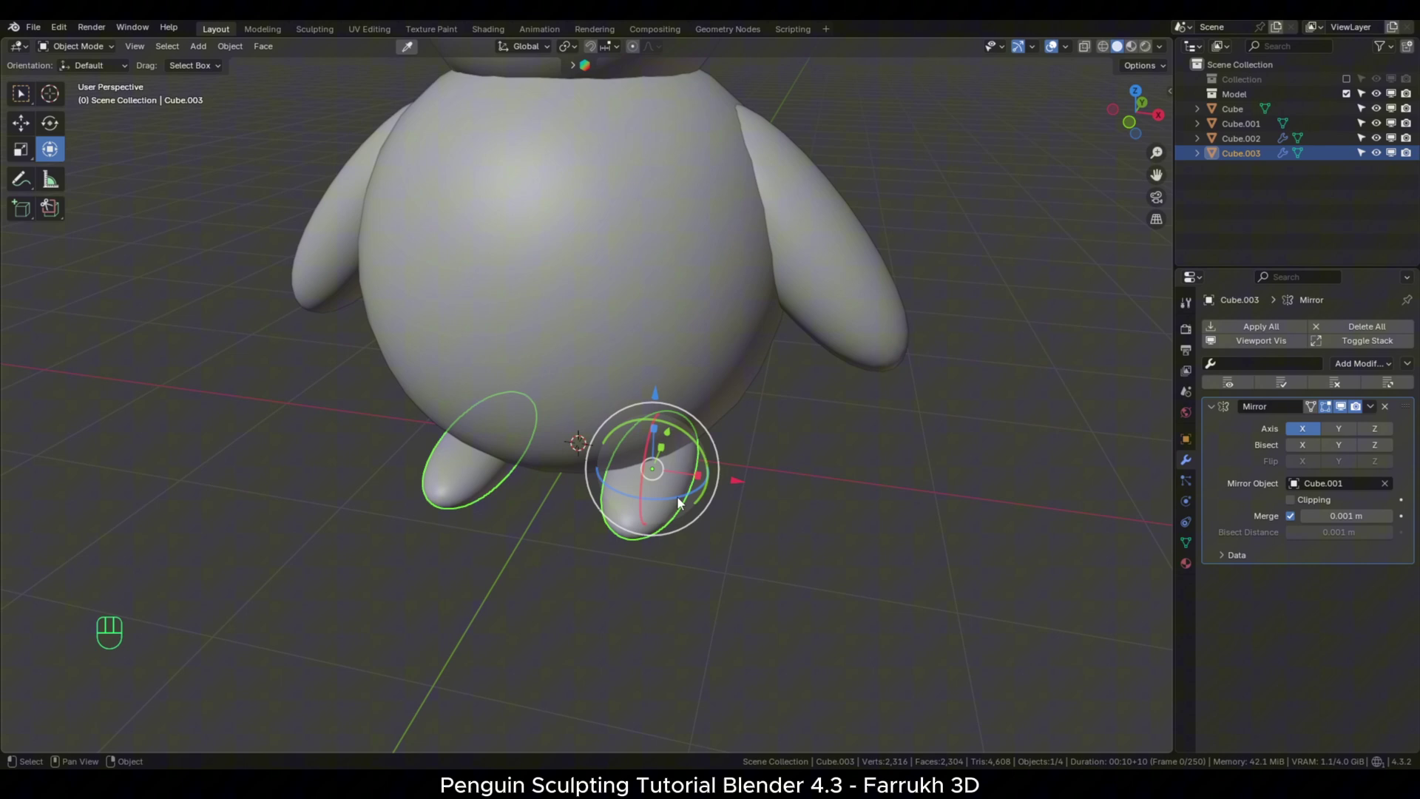
click(672, 433)
drag(739, 491, 758, 451)
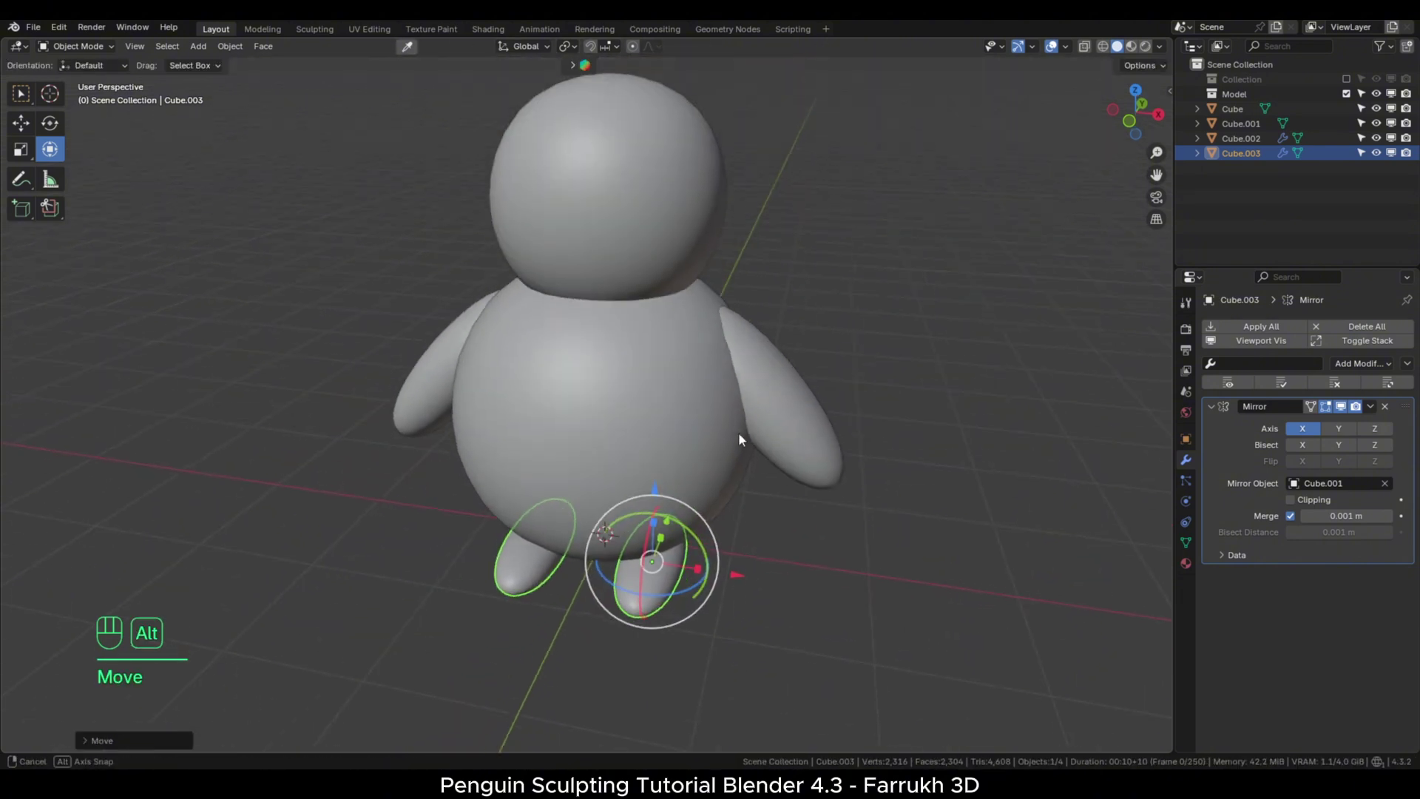
Duplicate the head and shrink it into a small flattened upper beak on the front of the head.
drag(601, 321, 741, 394)
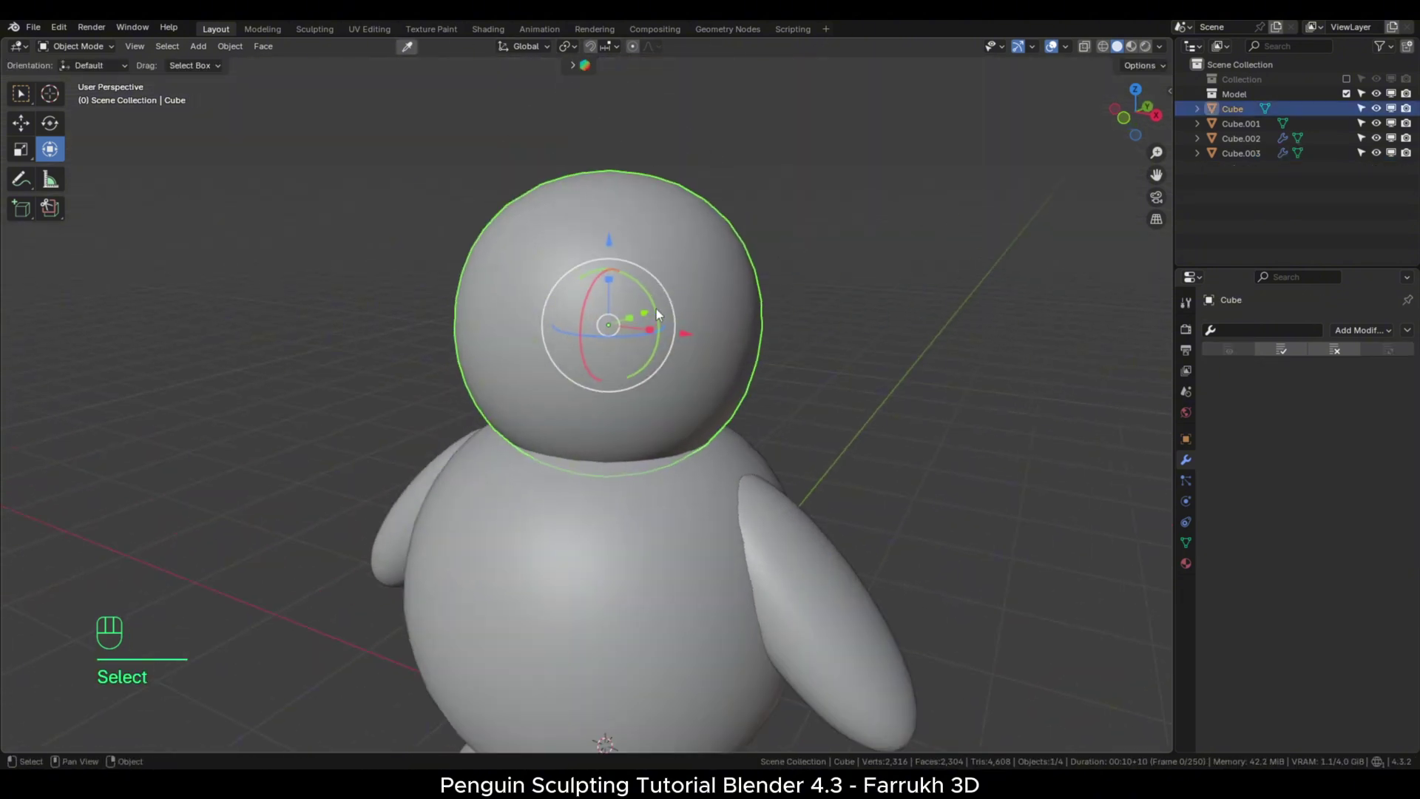
key(shift+d)
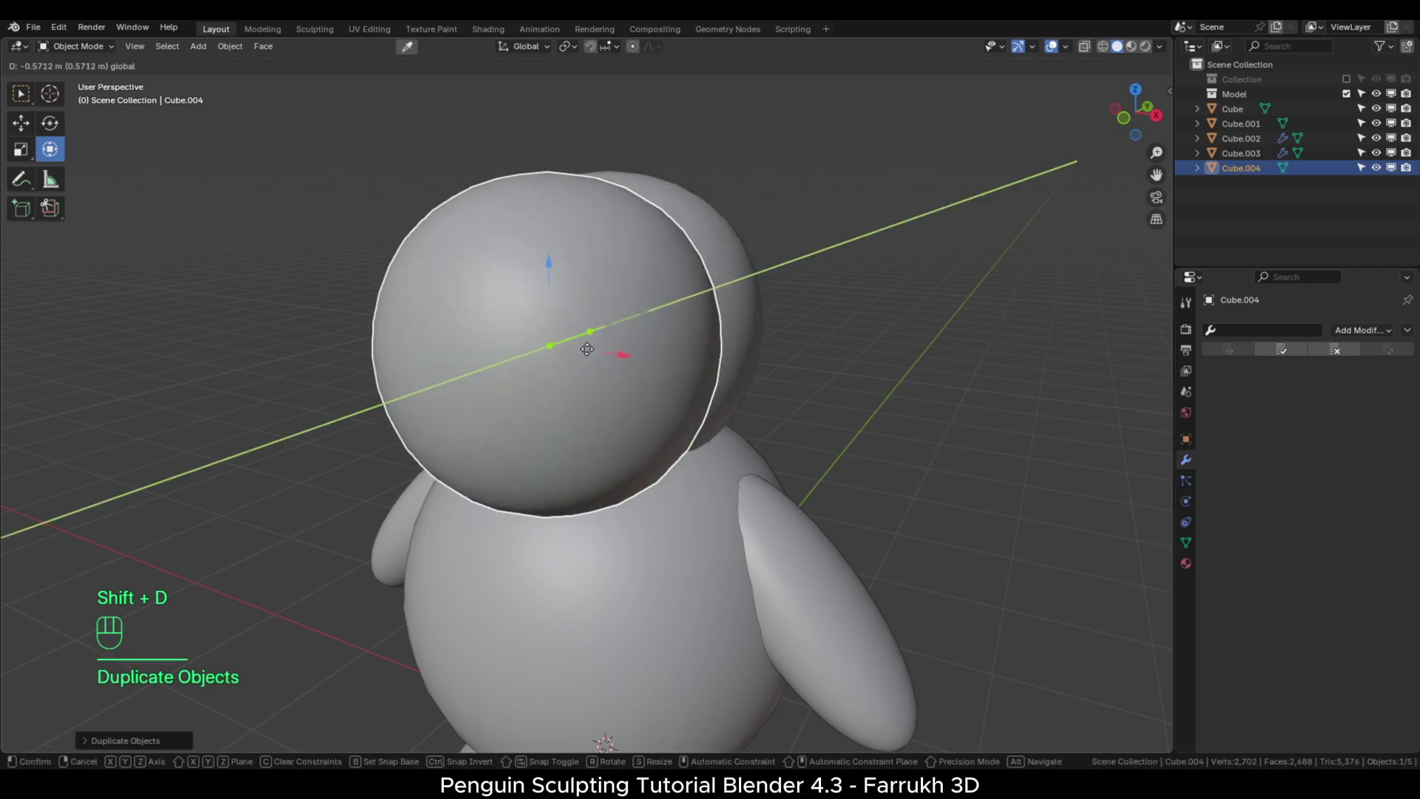
key(s)
key(s)
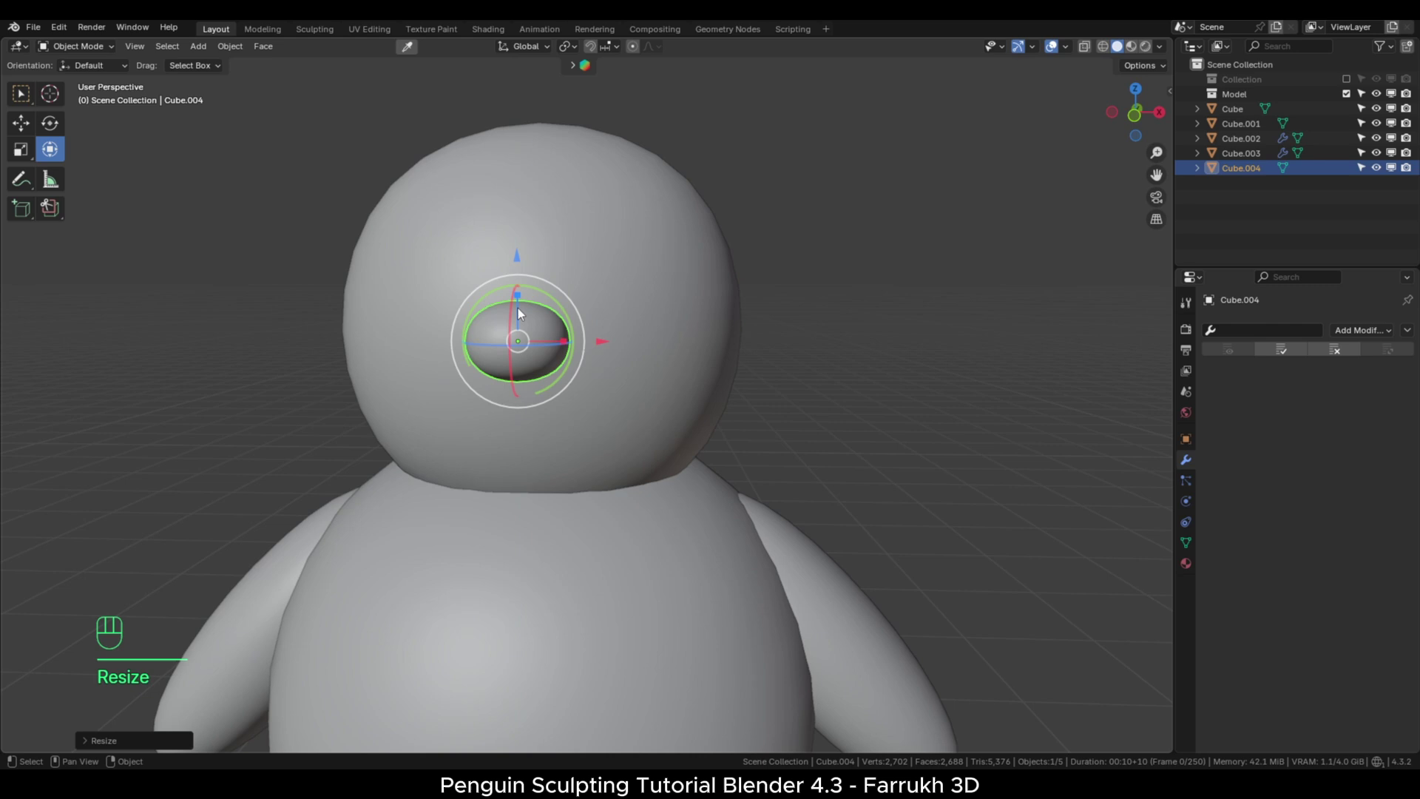
key(s)
click(519, 298)
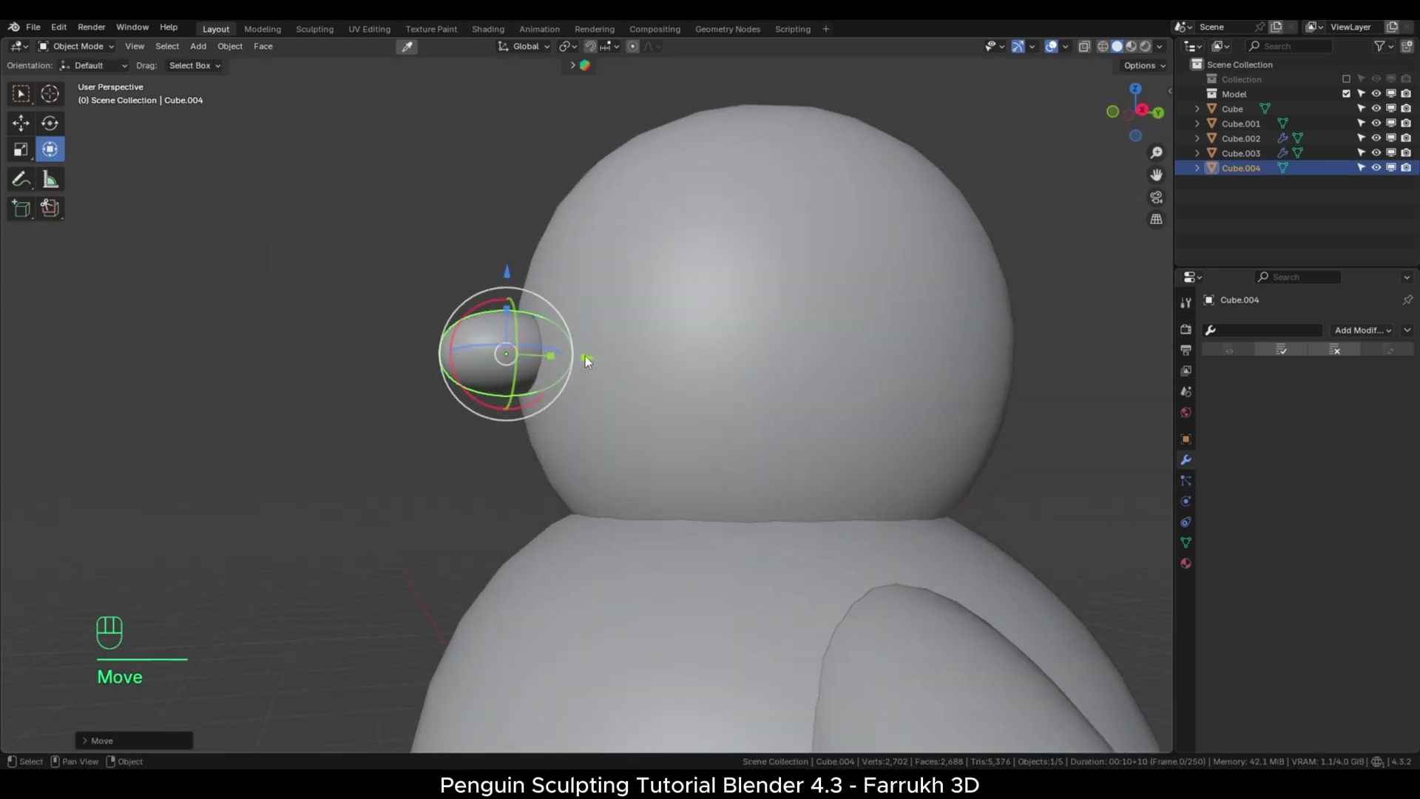
Duplicate the beak piece below to form the lower beak, then select a foot.
key(shift+d)
drag(591, 435, 490, 282)
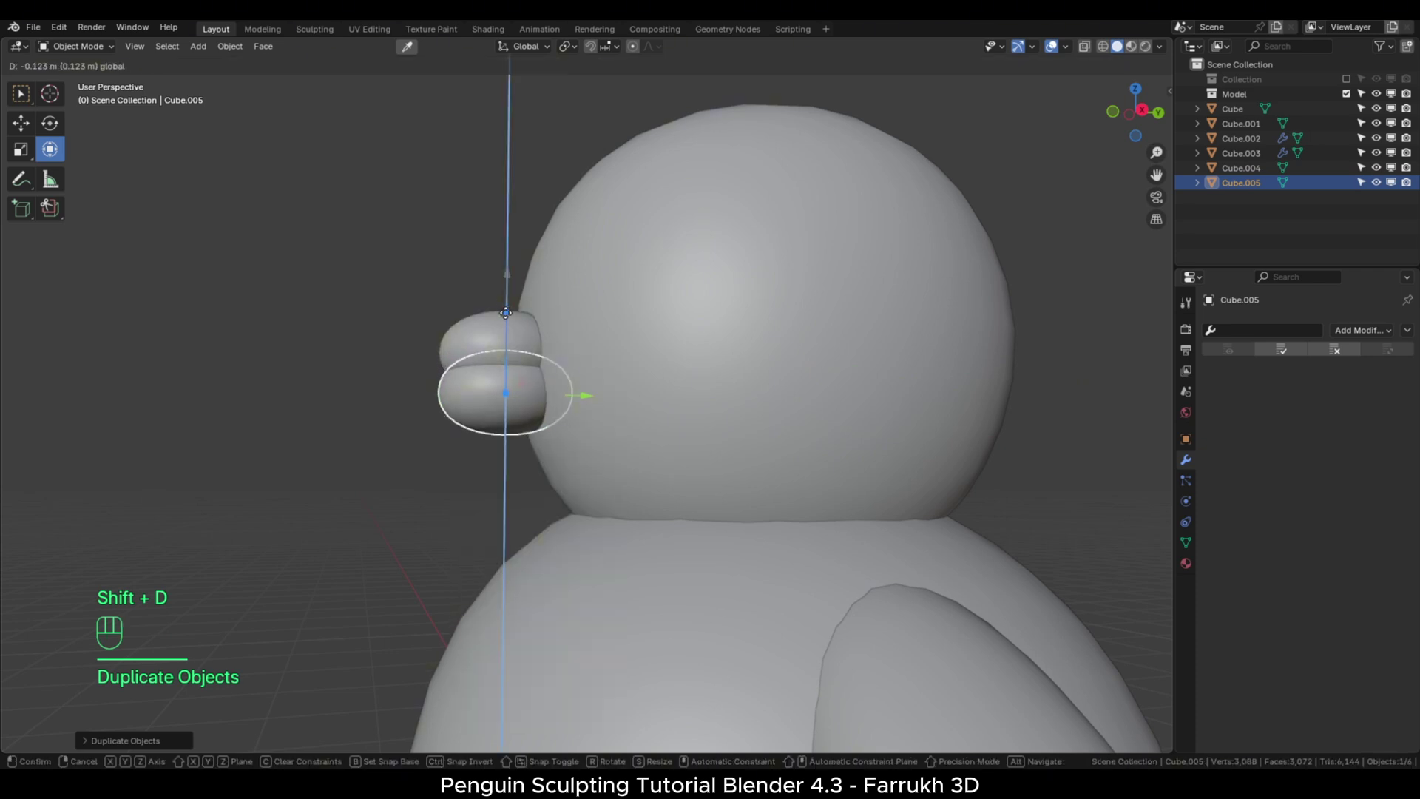
key(s)
drag(592, 497, 492, 479)
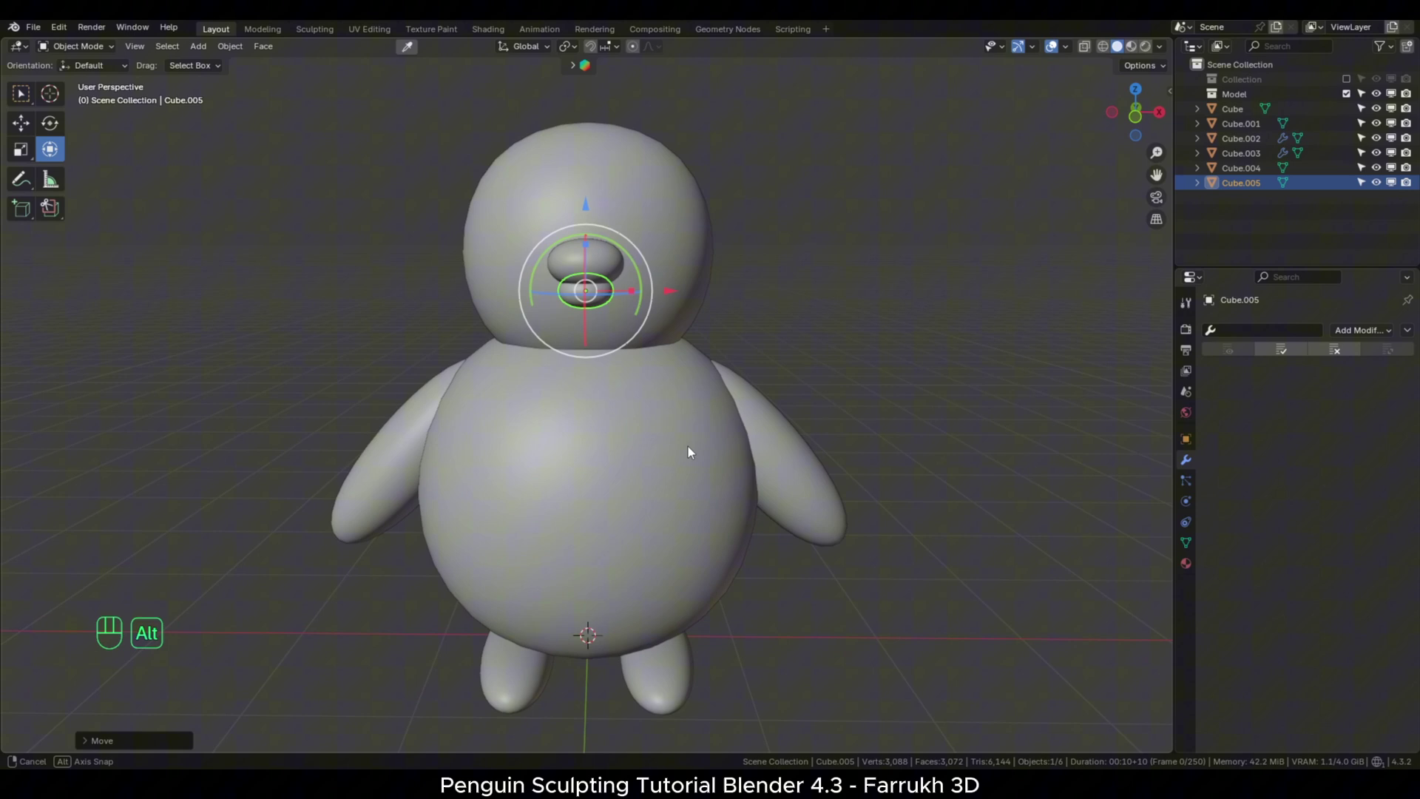
click(661, 685)
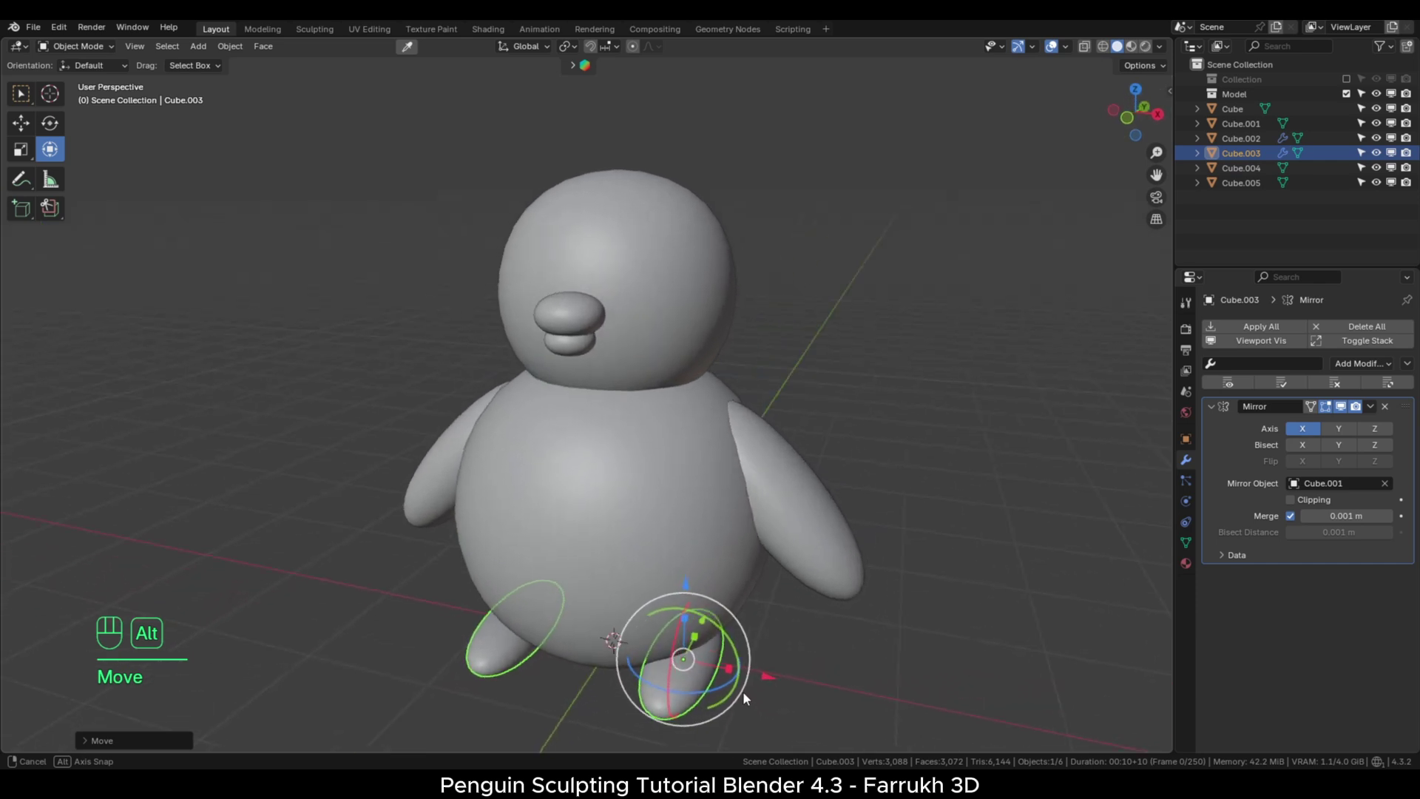
Duplicate the foot up beside the head as an eye, resetting its rotation and scale.
click(797, 472)
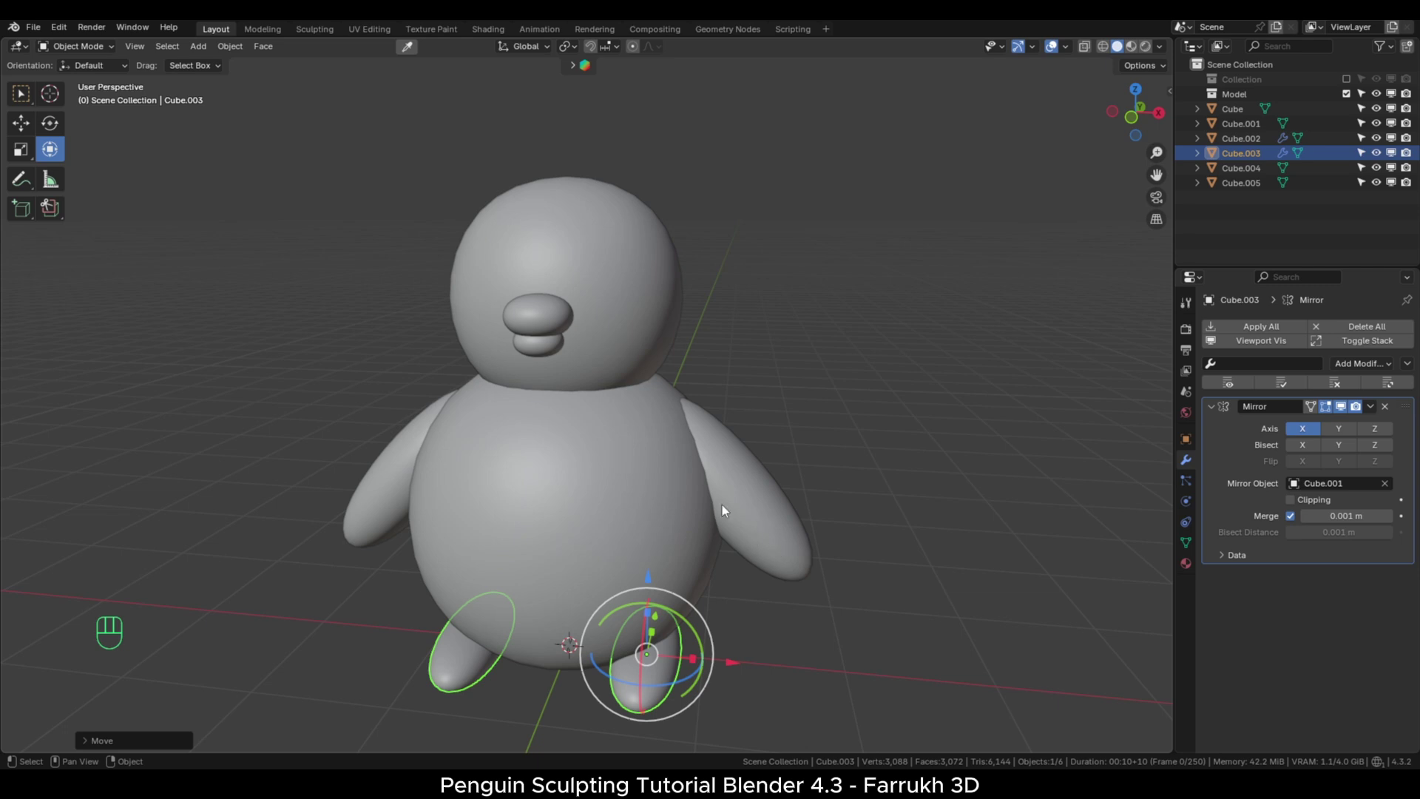
key(shift+d)
drag(789, 287, 782, 345)
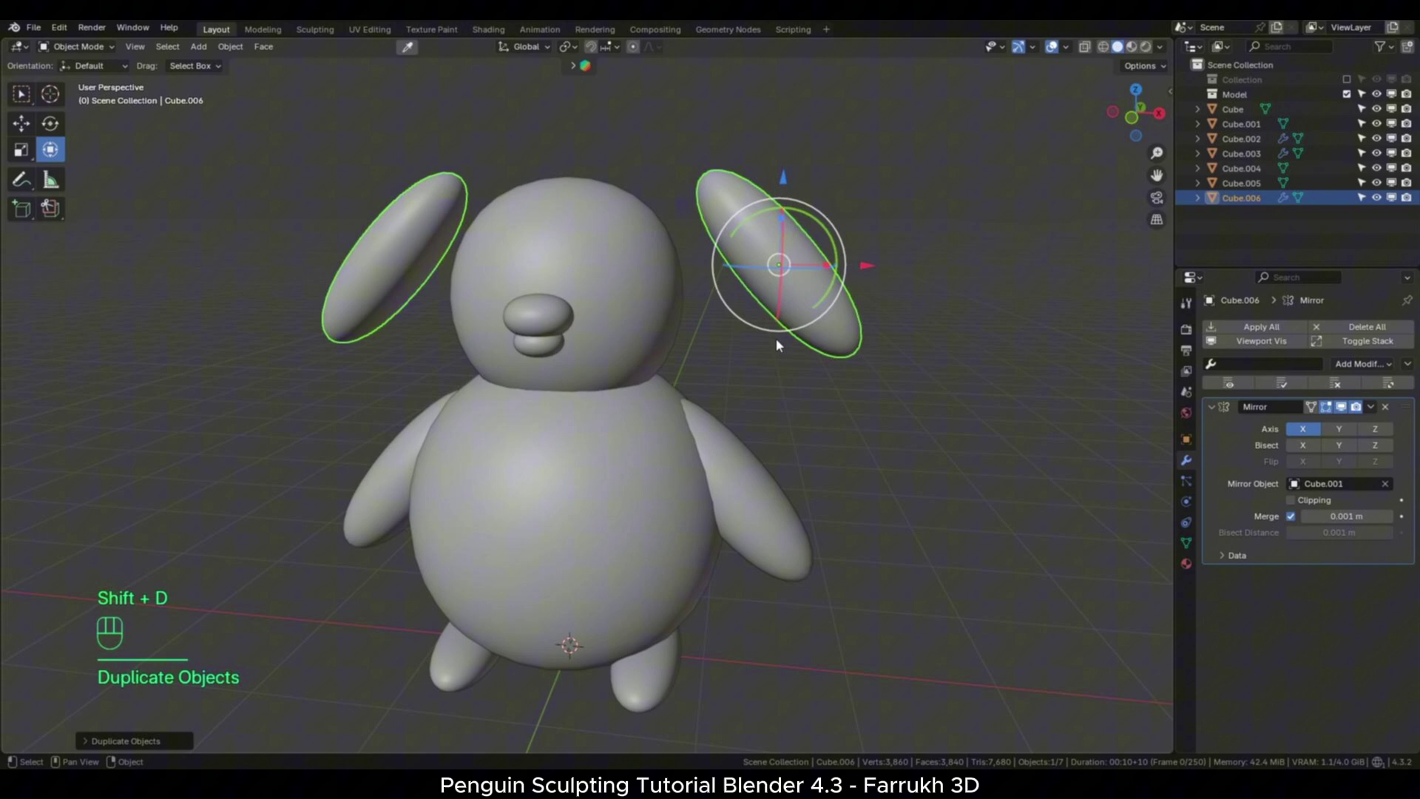
key(alt+r)
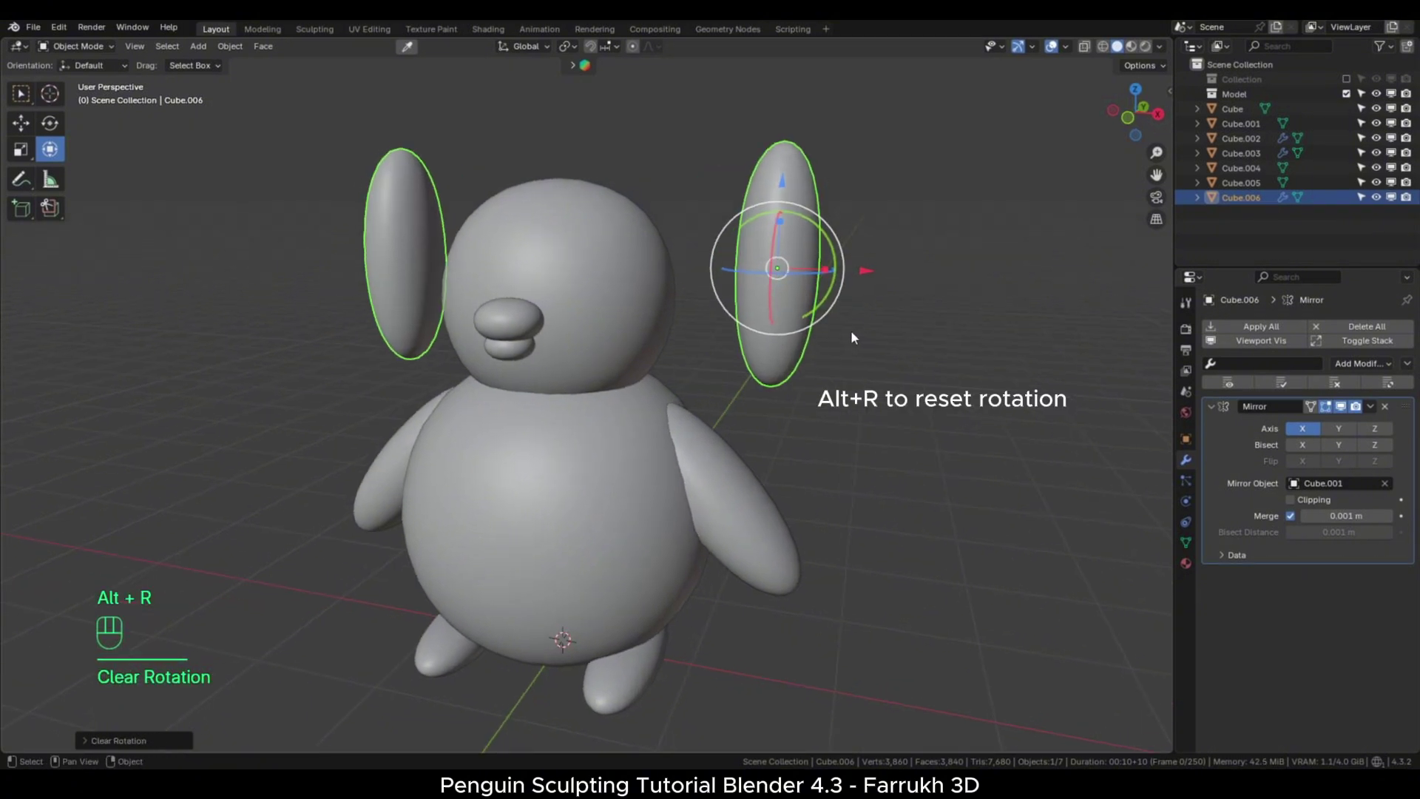
key(alt+s)
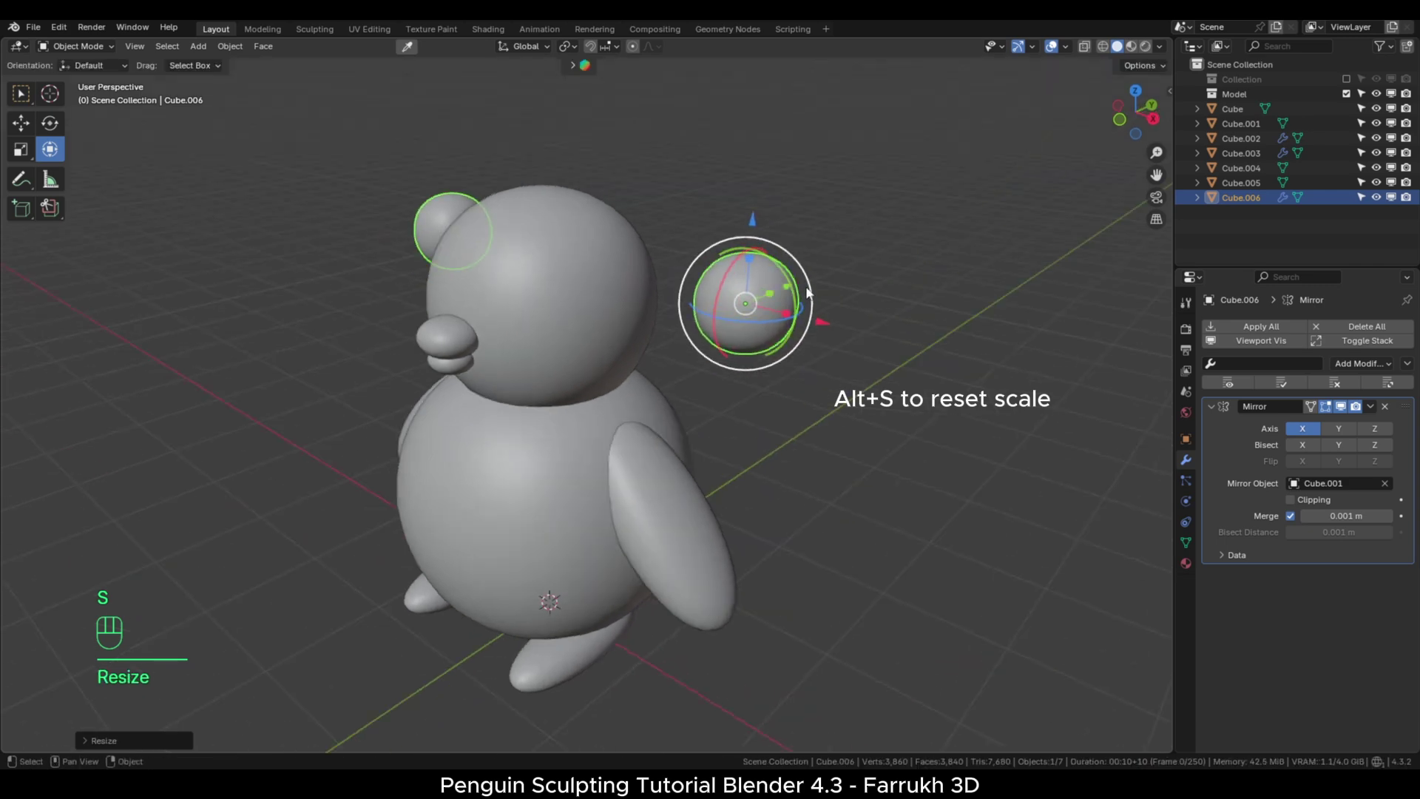
click(788, 293)
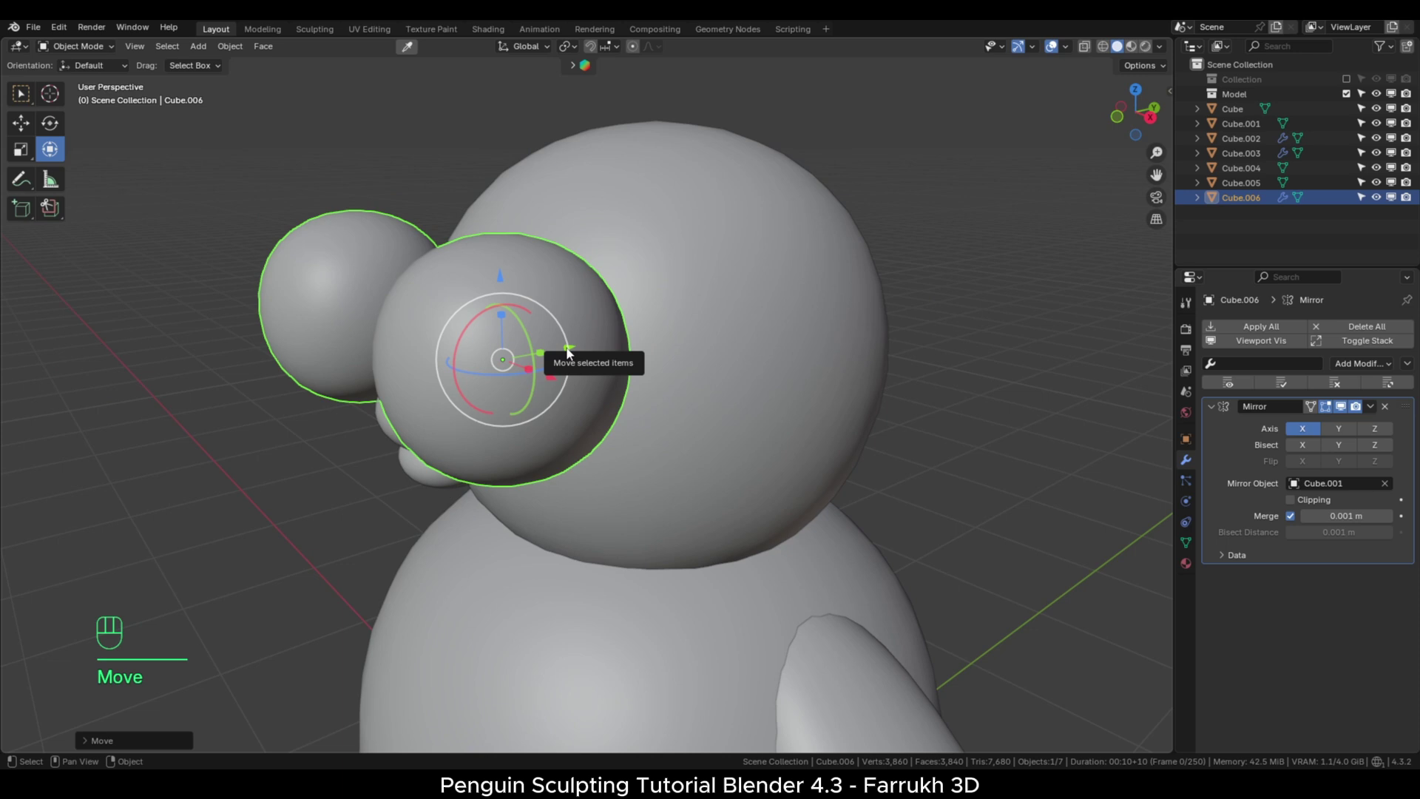
Shrink the mirrored eye into an upright oval and settle it beside the beak.
click(574, 349)
key(s)
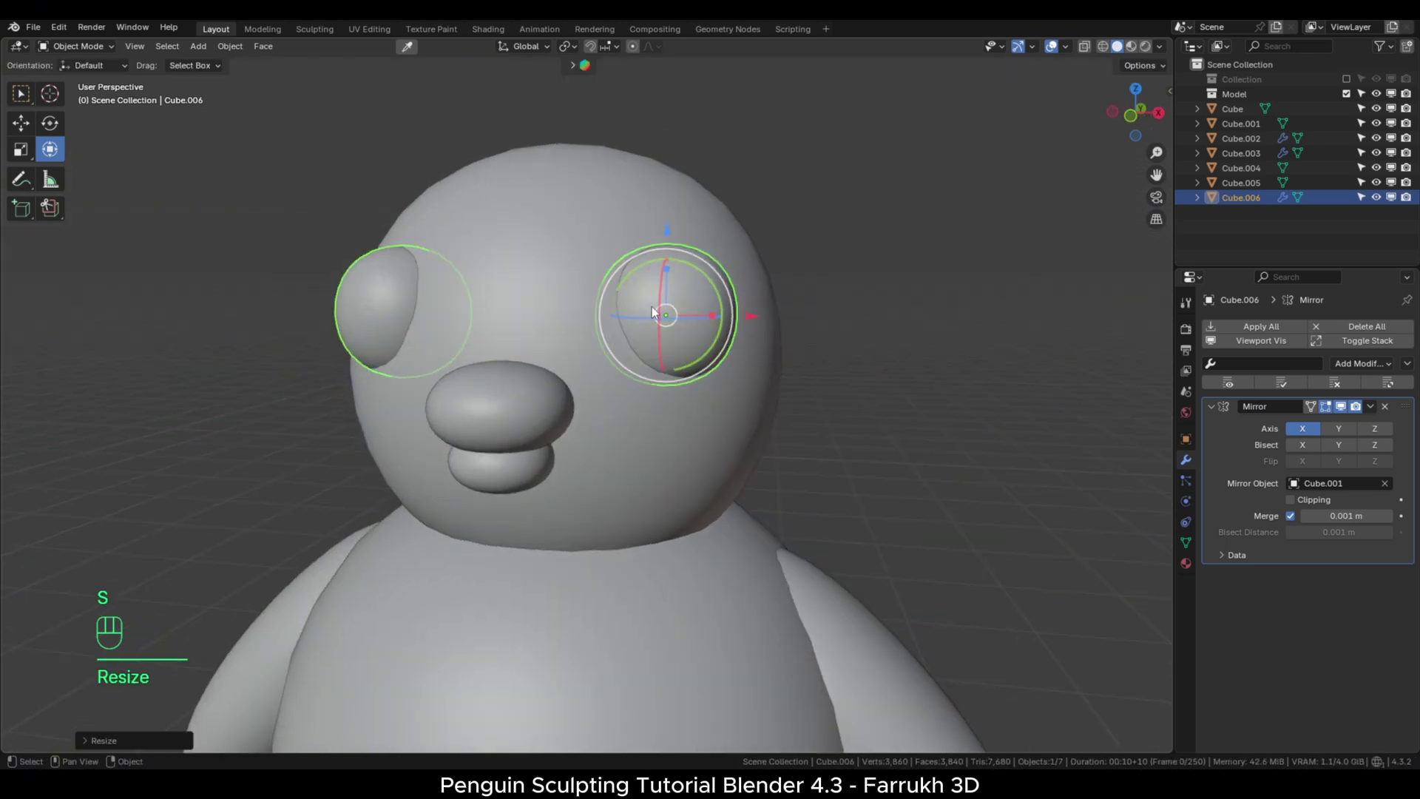
click(673, 275)
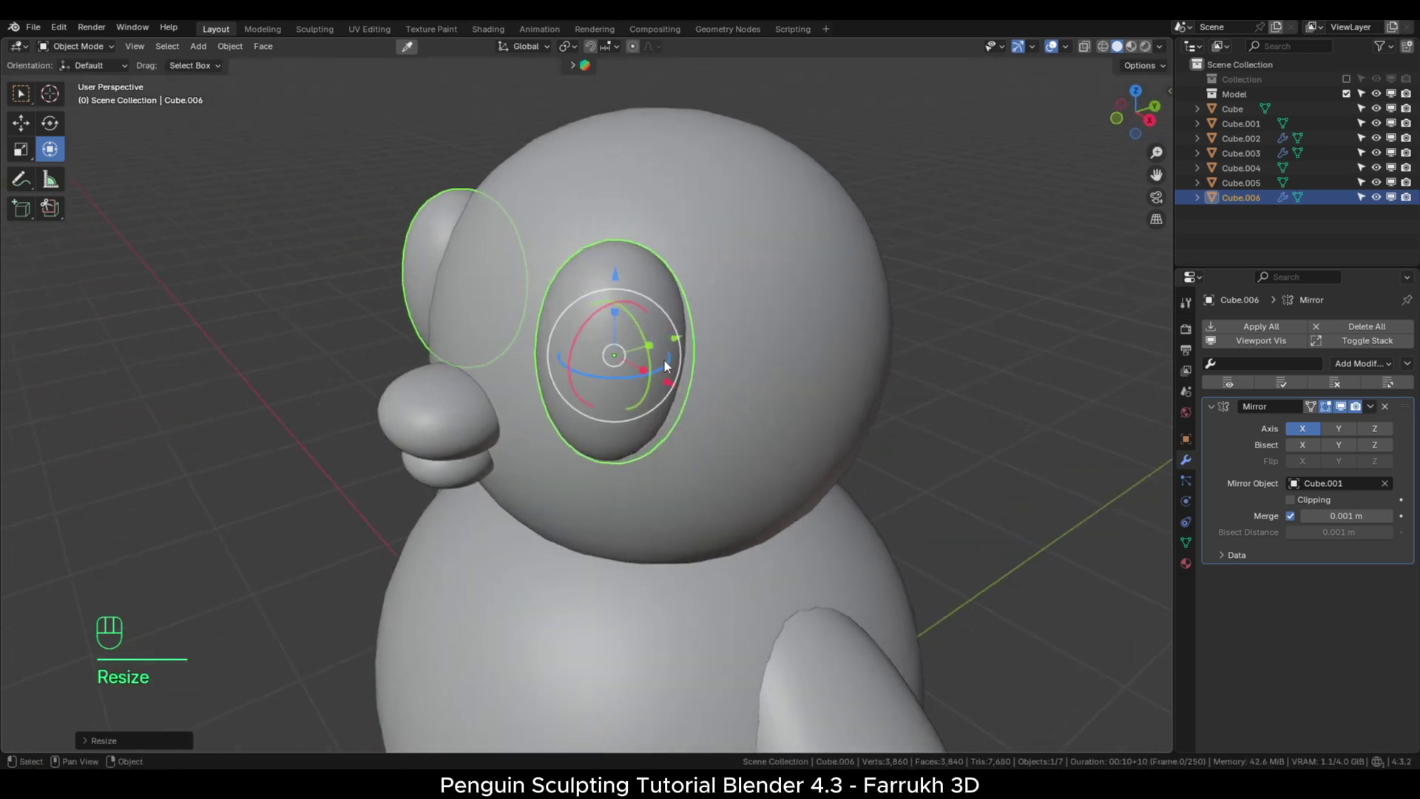
key(s)
click(656, 414)
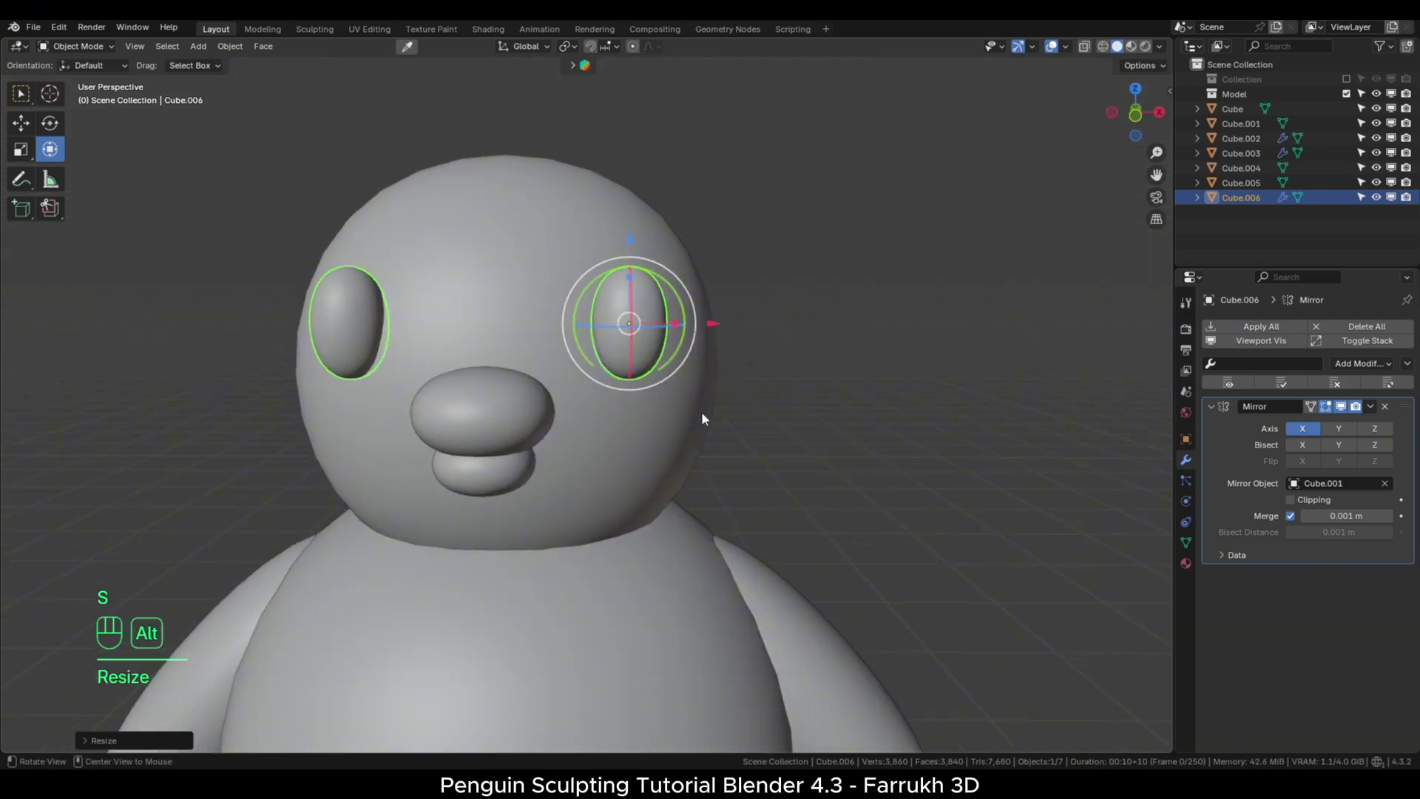
click(487, 462)
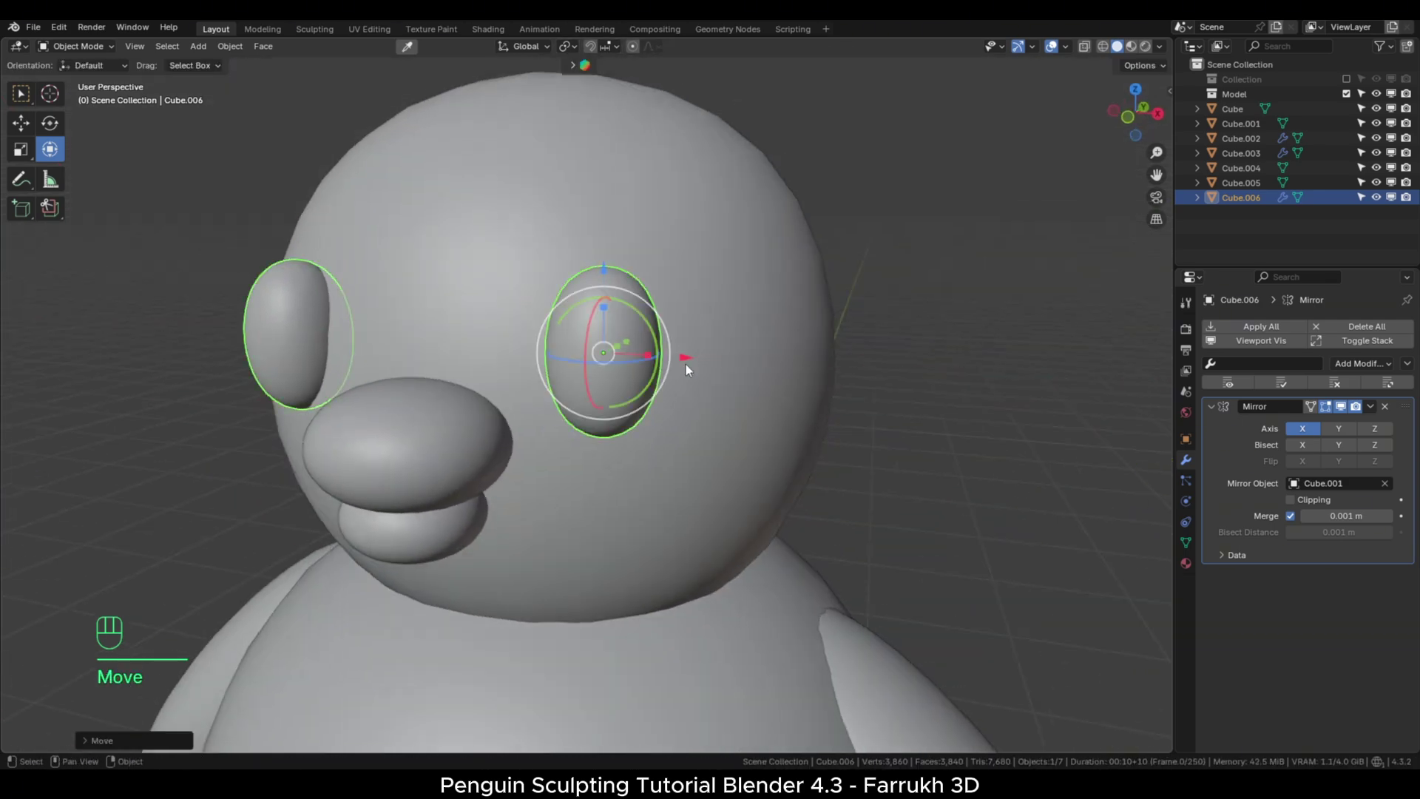
click(549, 350)
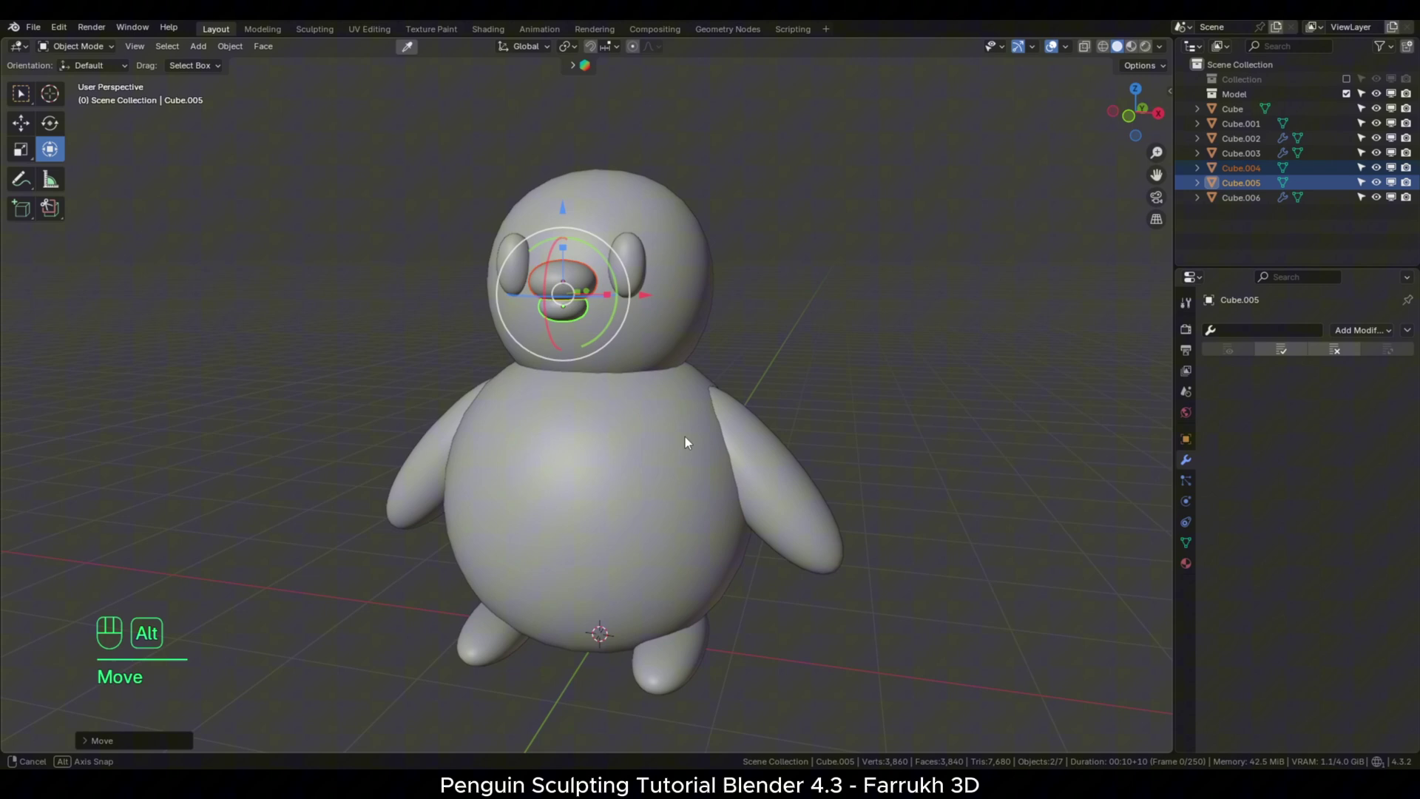
key(s)
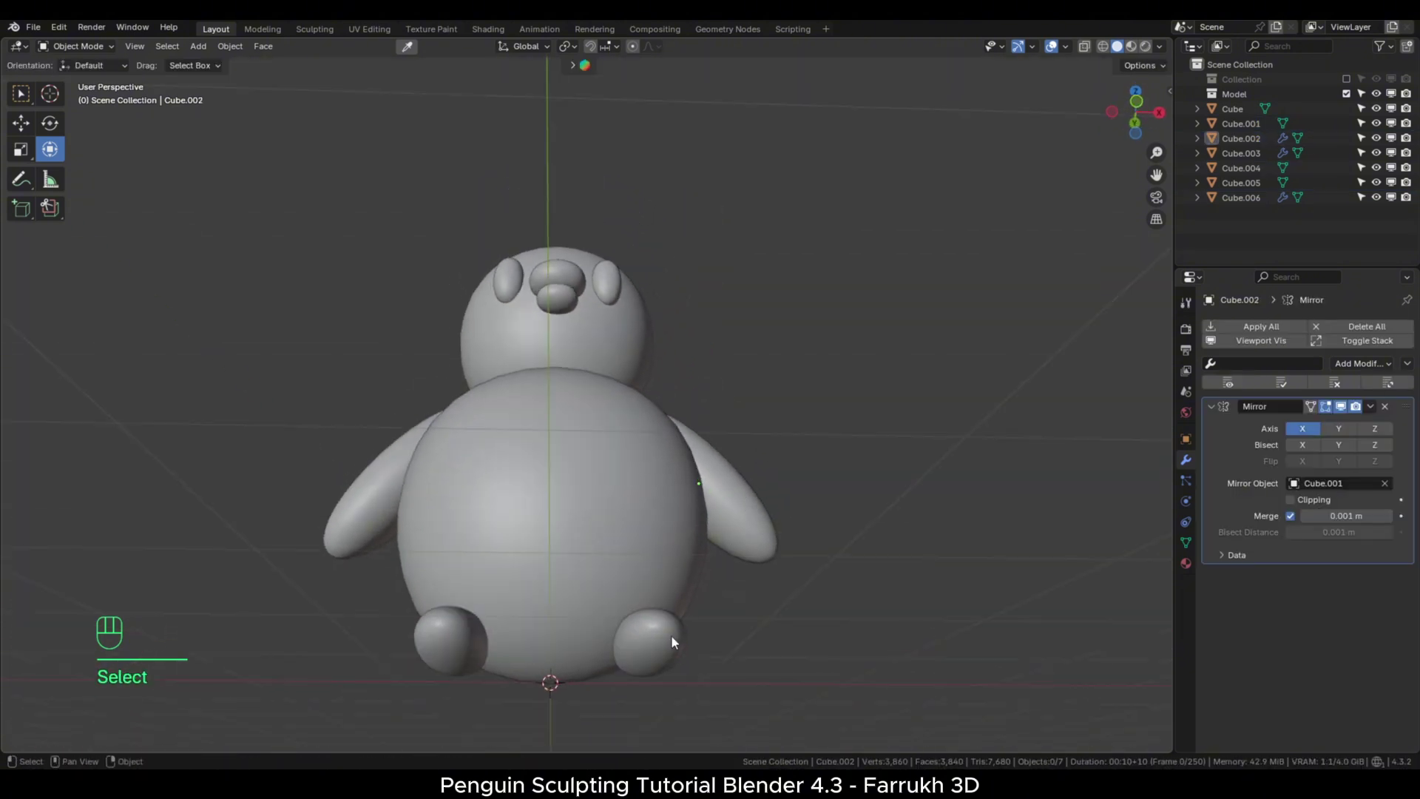
Edit the foot mesh into three elongated toes, then rotate the mirrored feet under the body.
drag(658, 669, 556, 663)
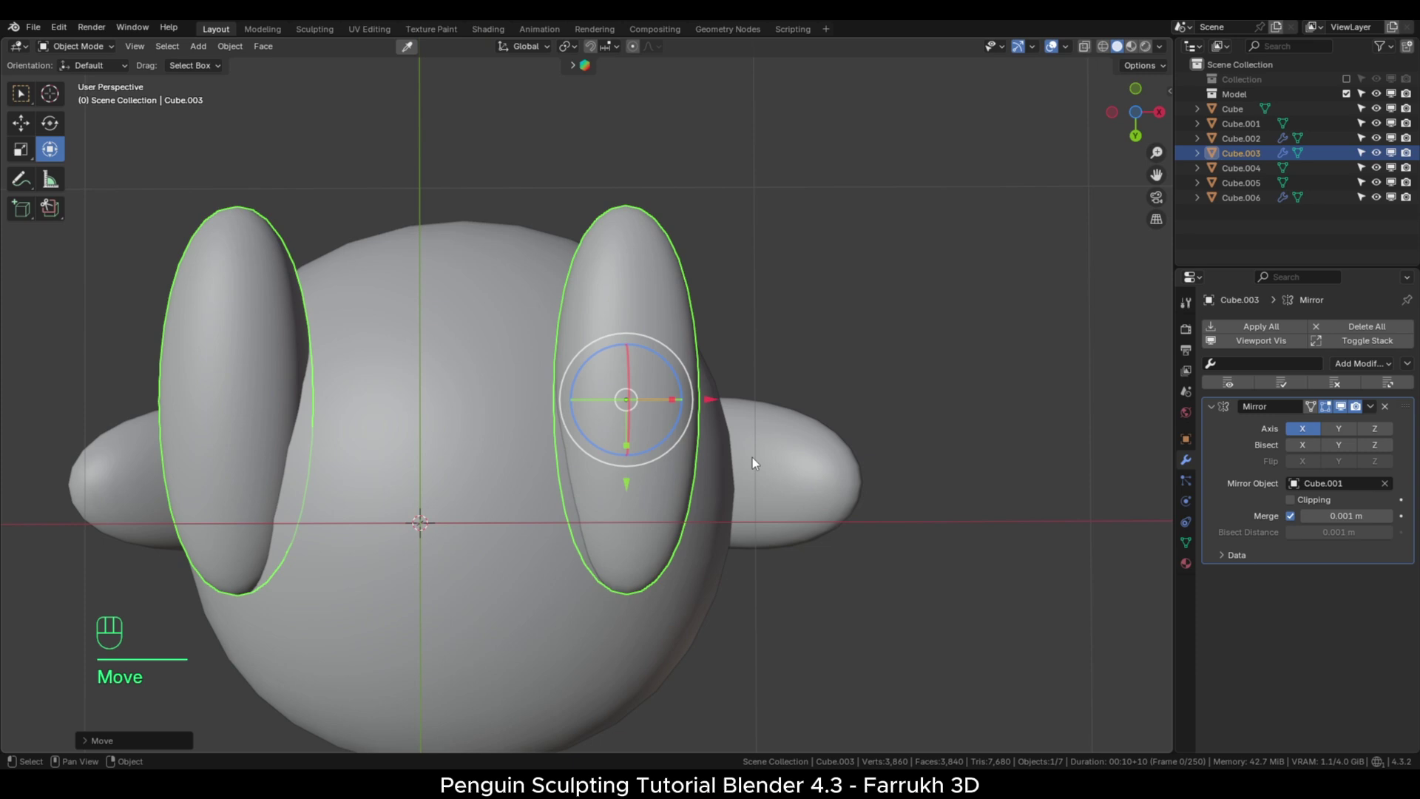
key(Tab)
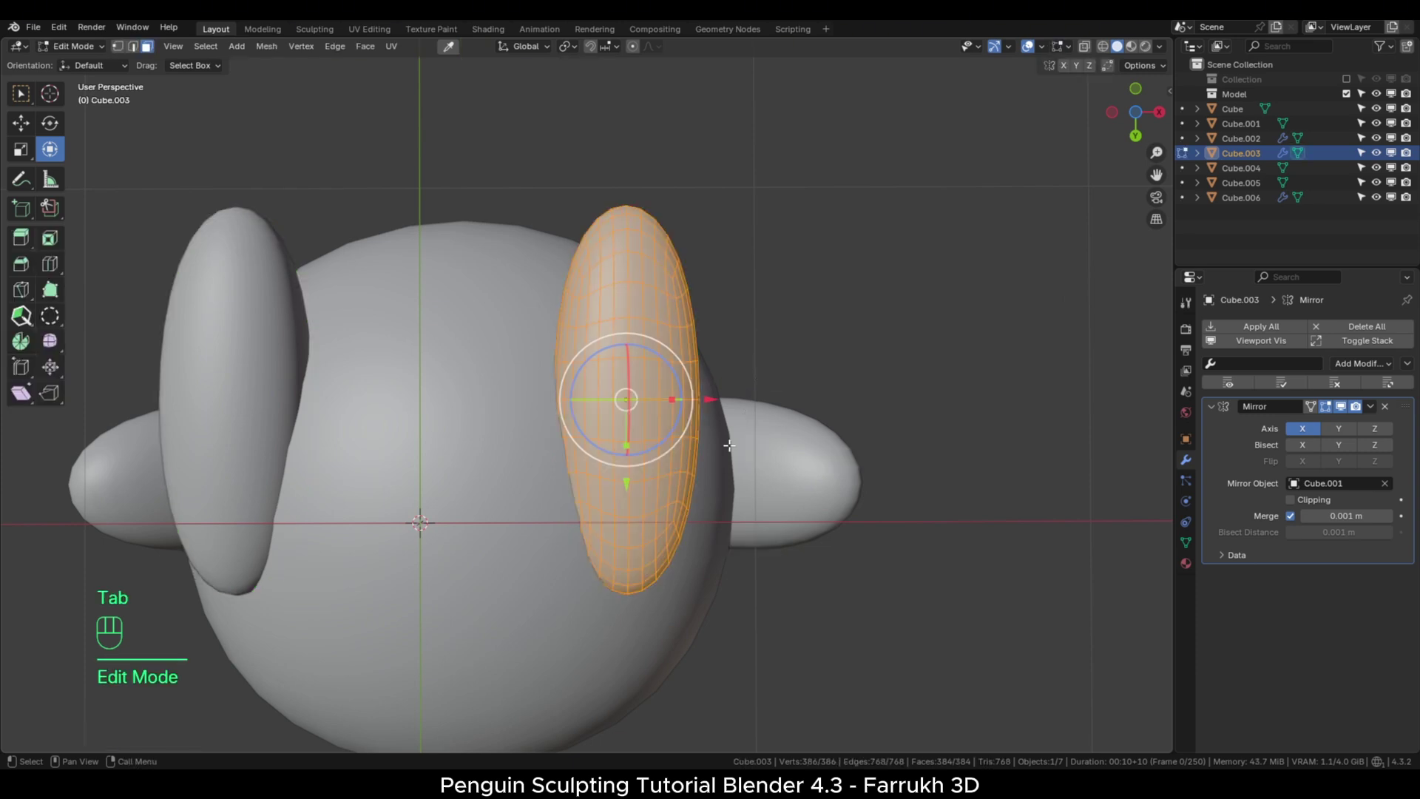
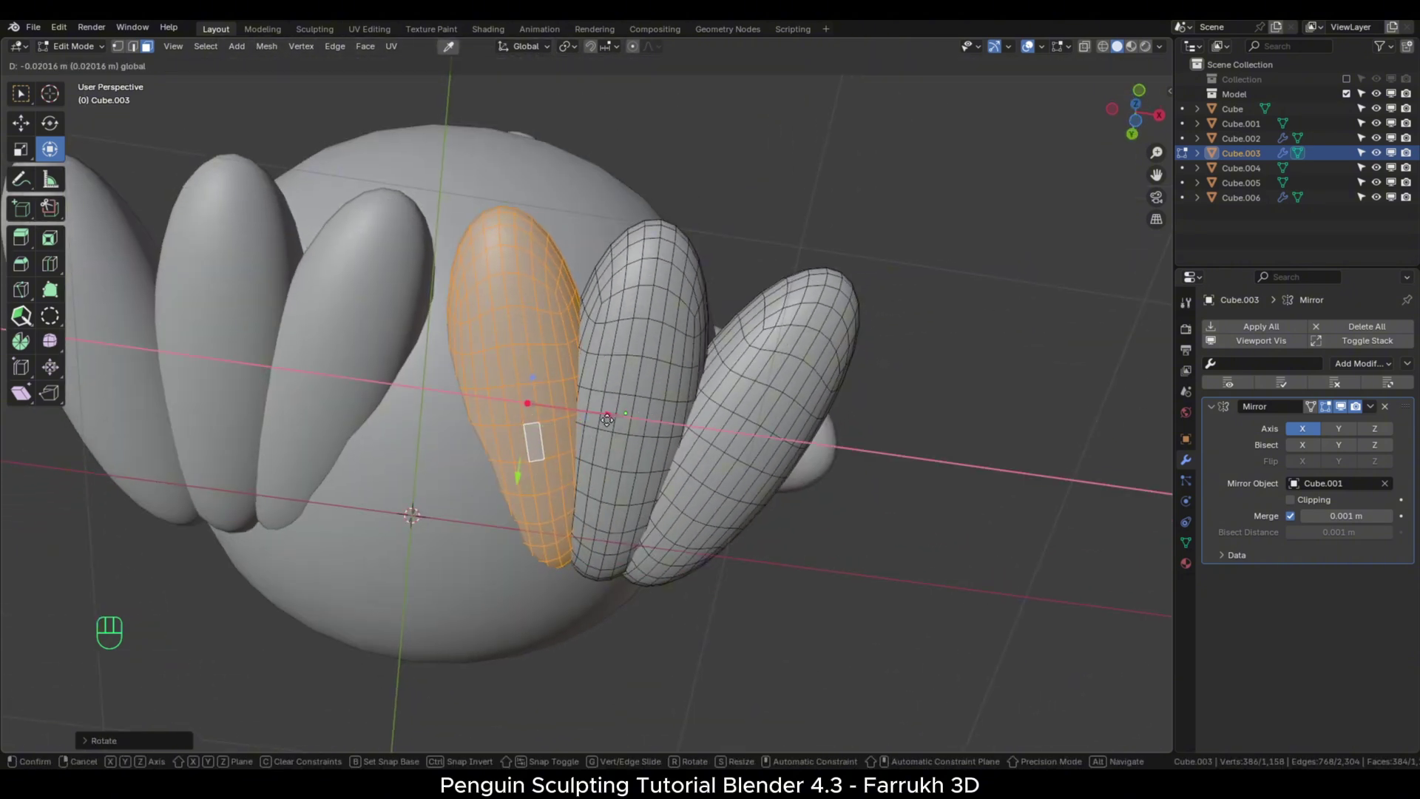
key(Tab)
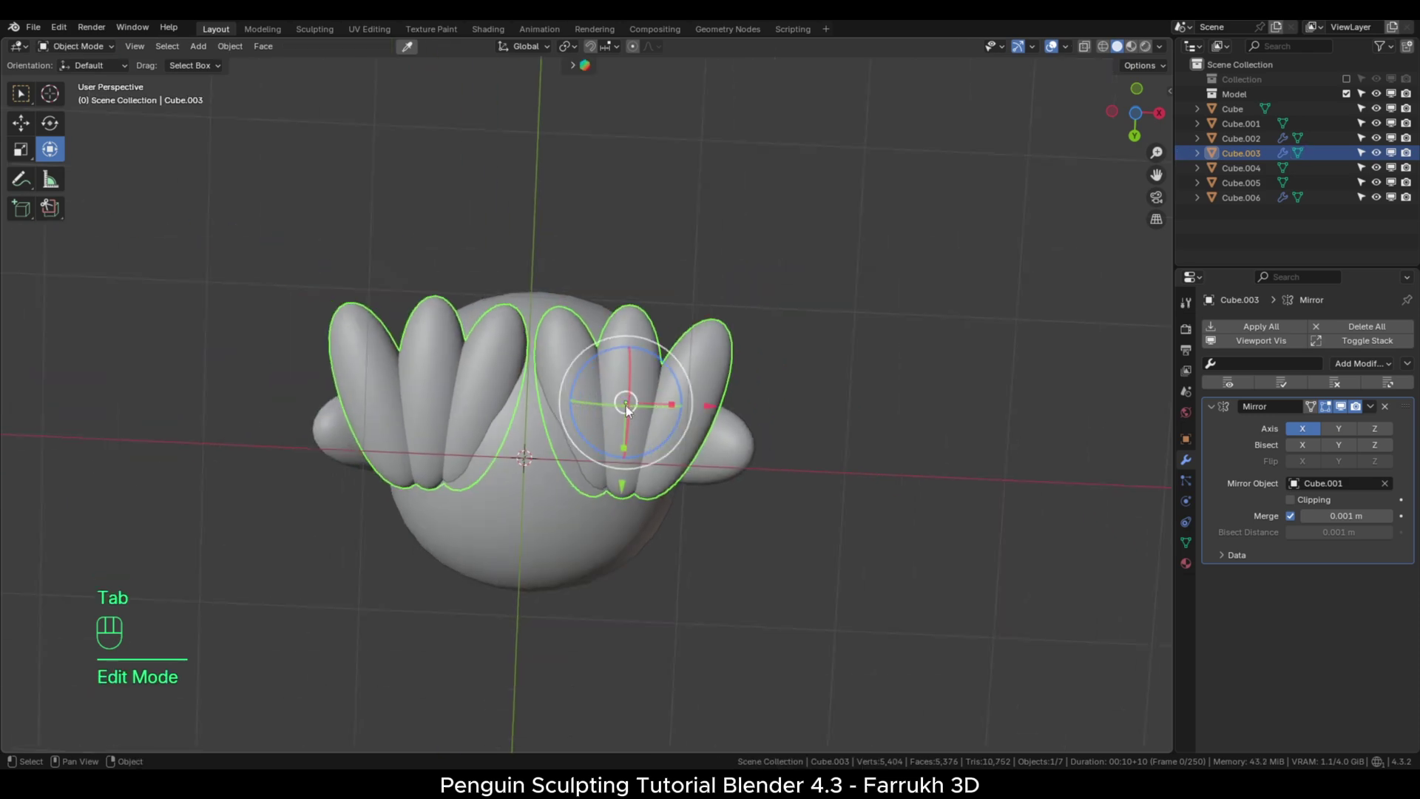
key(s)
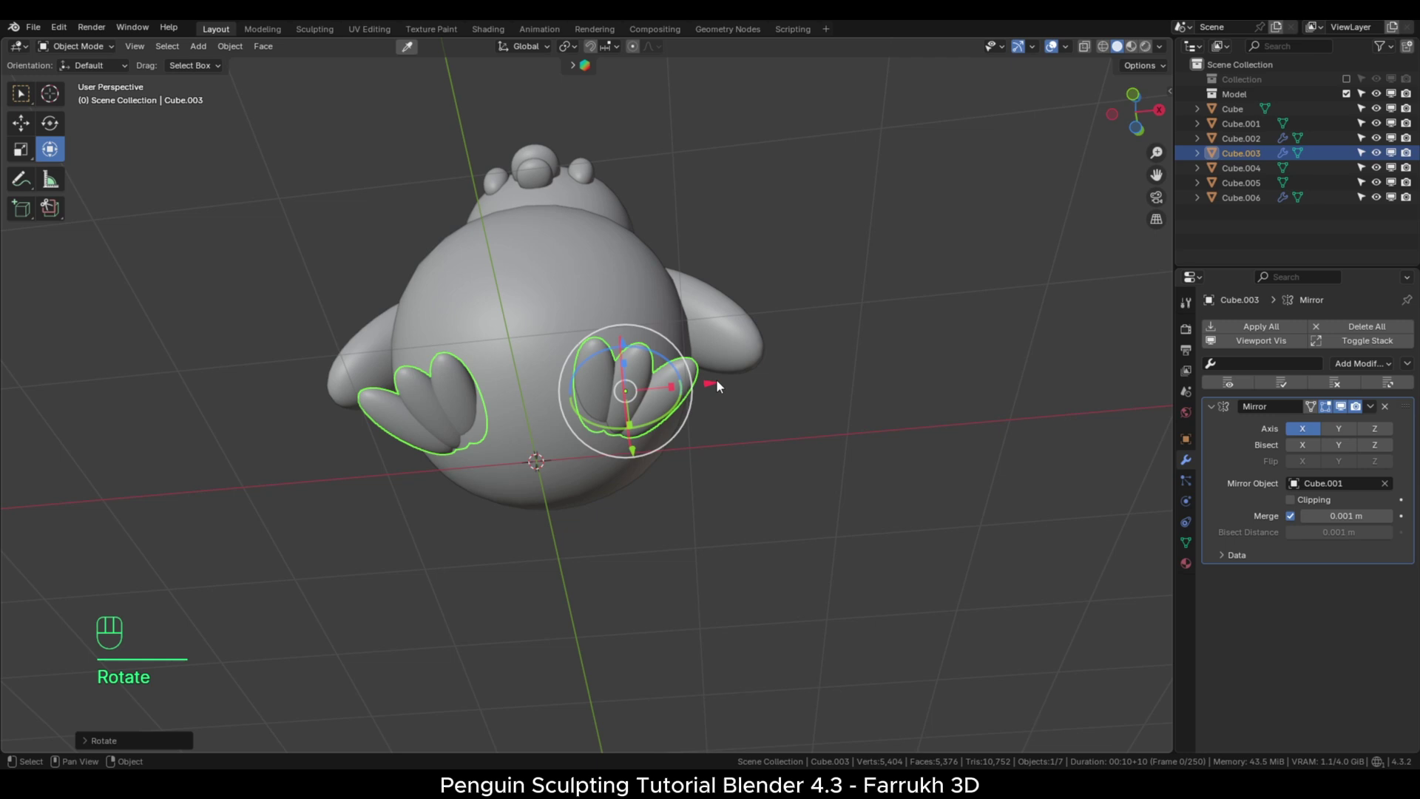
click(582, 311)
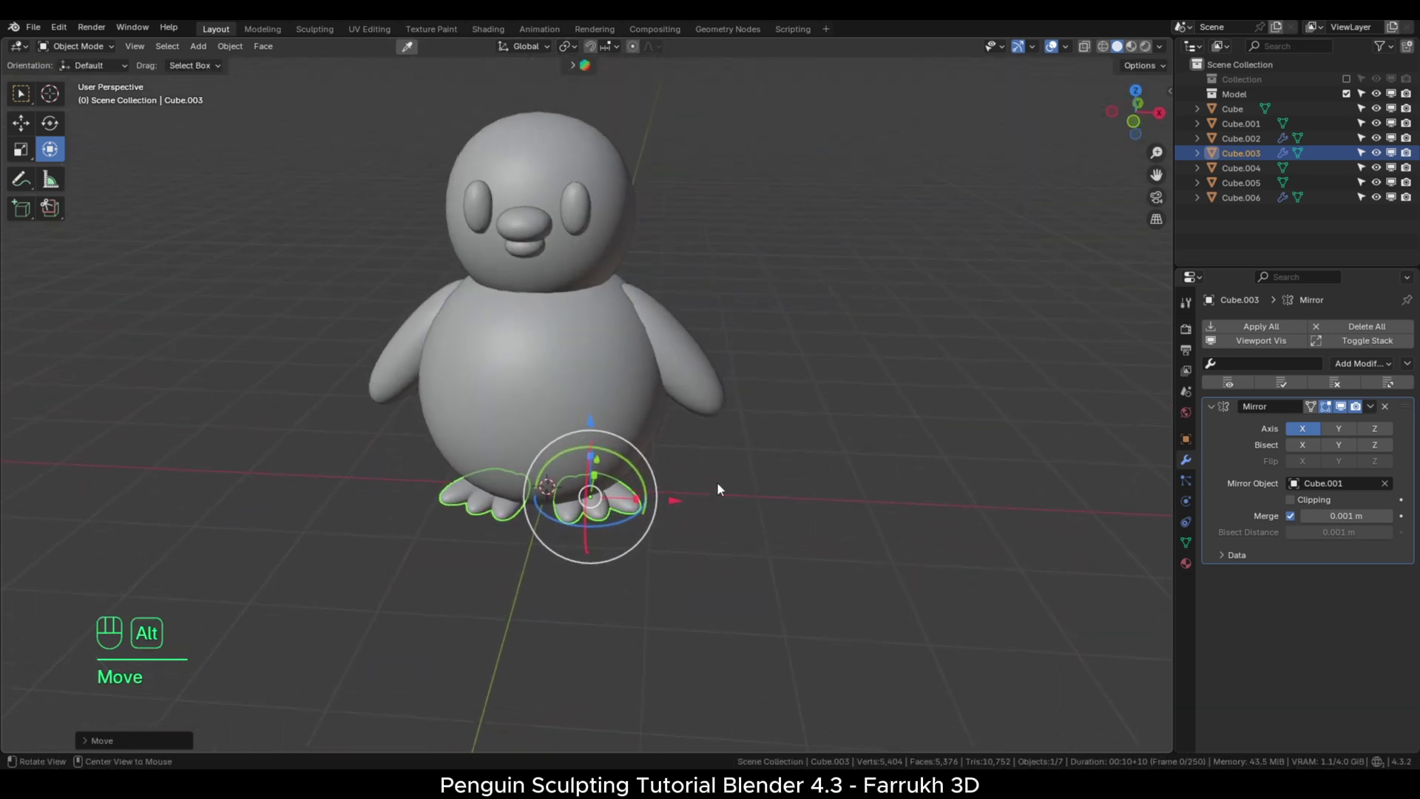
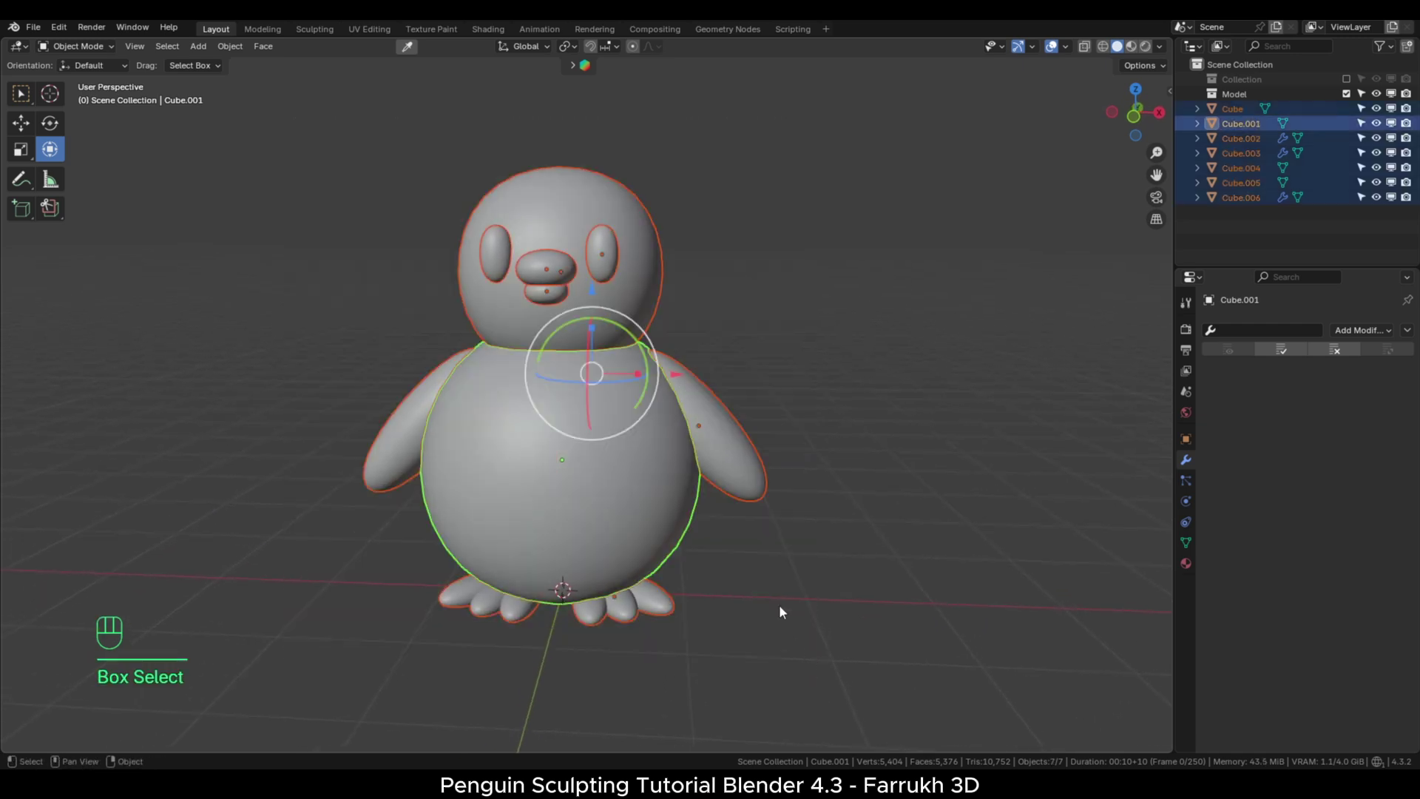
Bring up the Apply menu (Ctrl+A) for all selected penguin parts' rotation and scale.
key(ctrl+a)
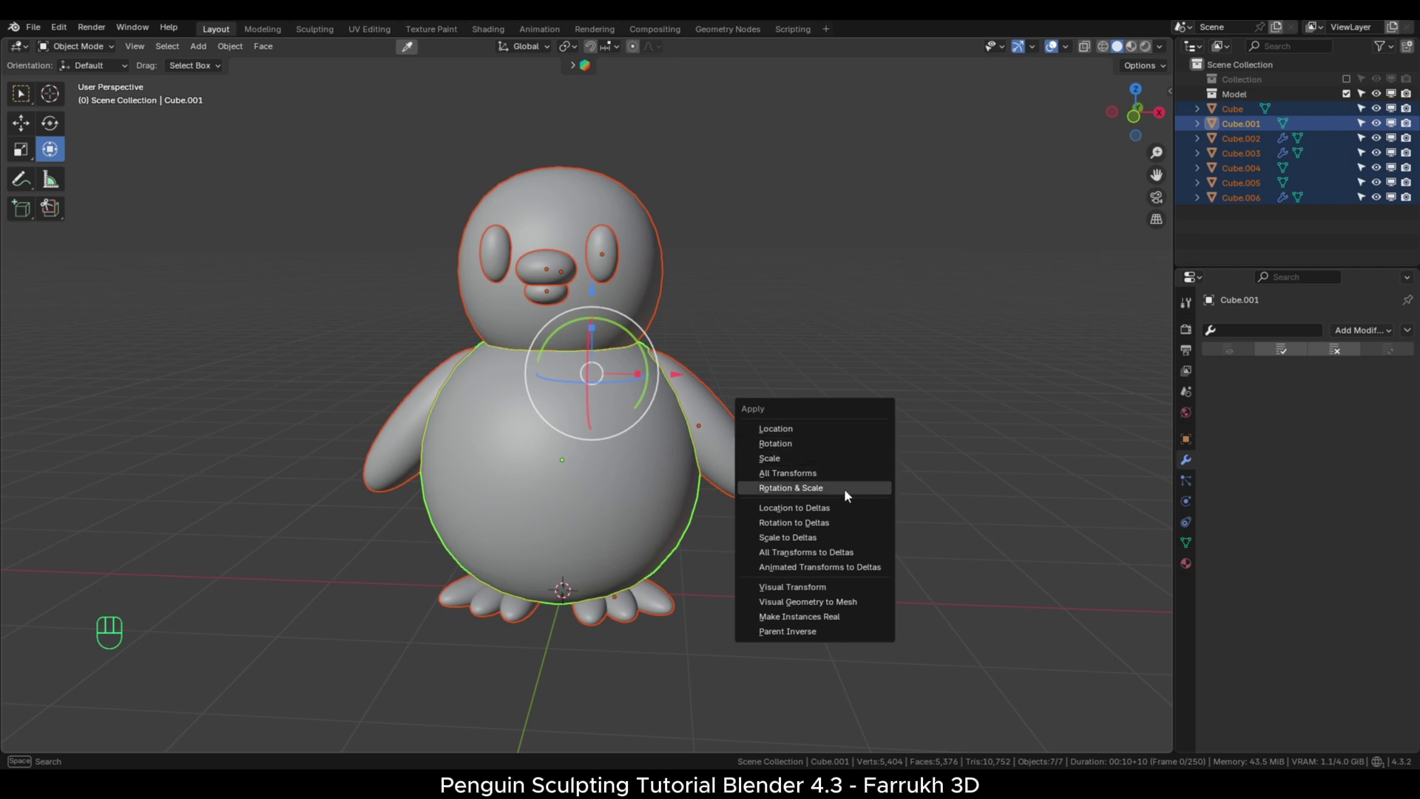
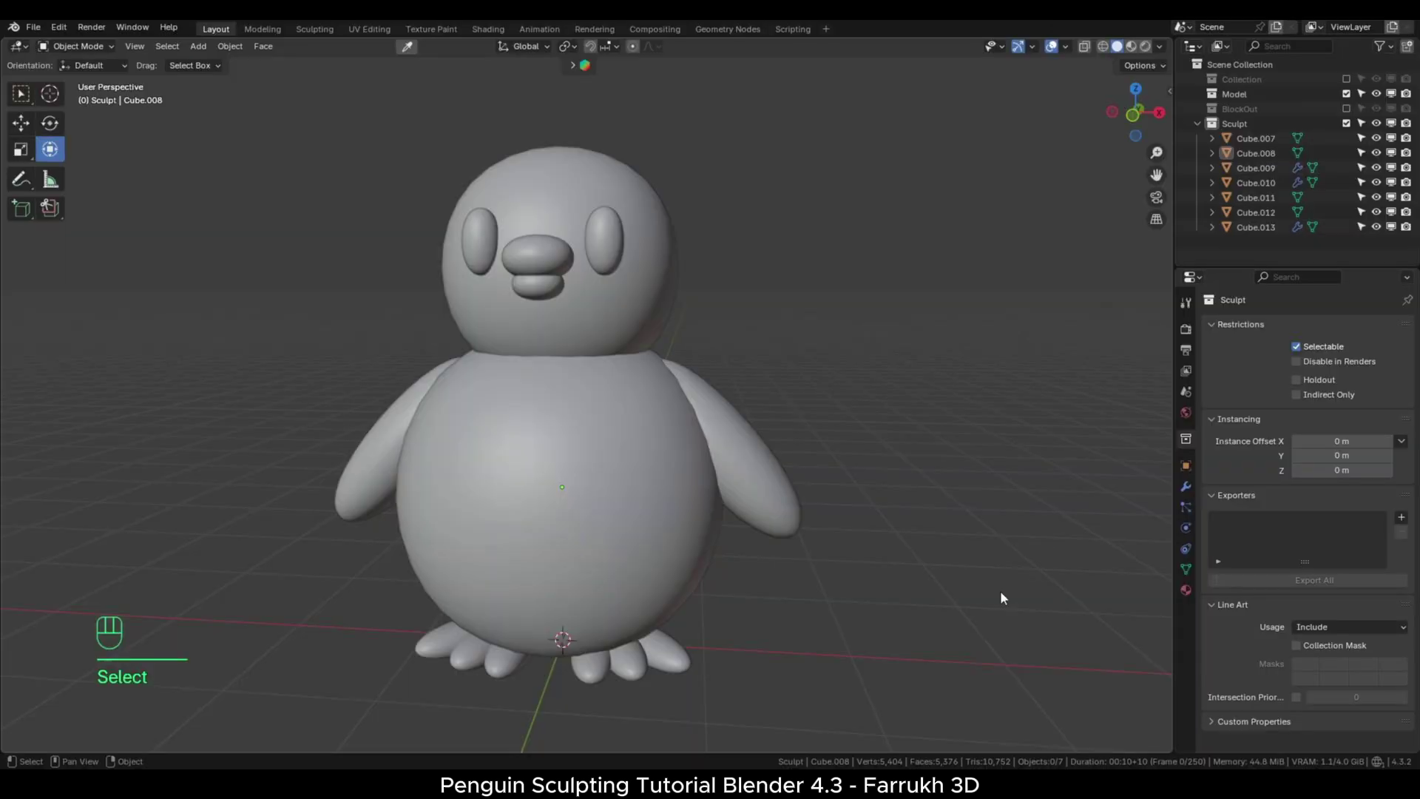
key(F4)
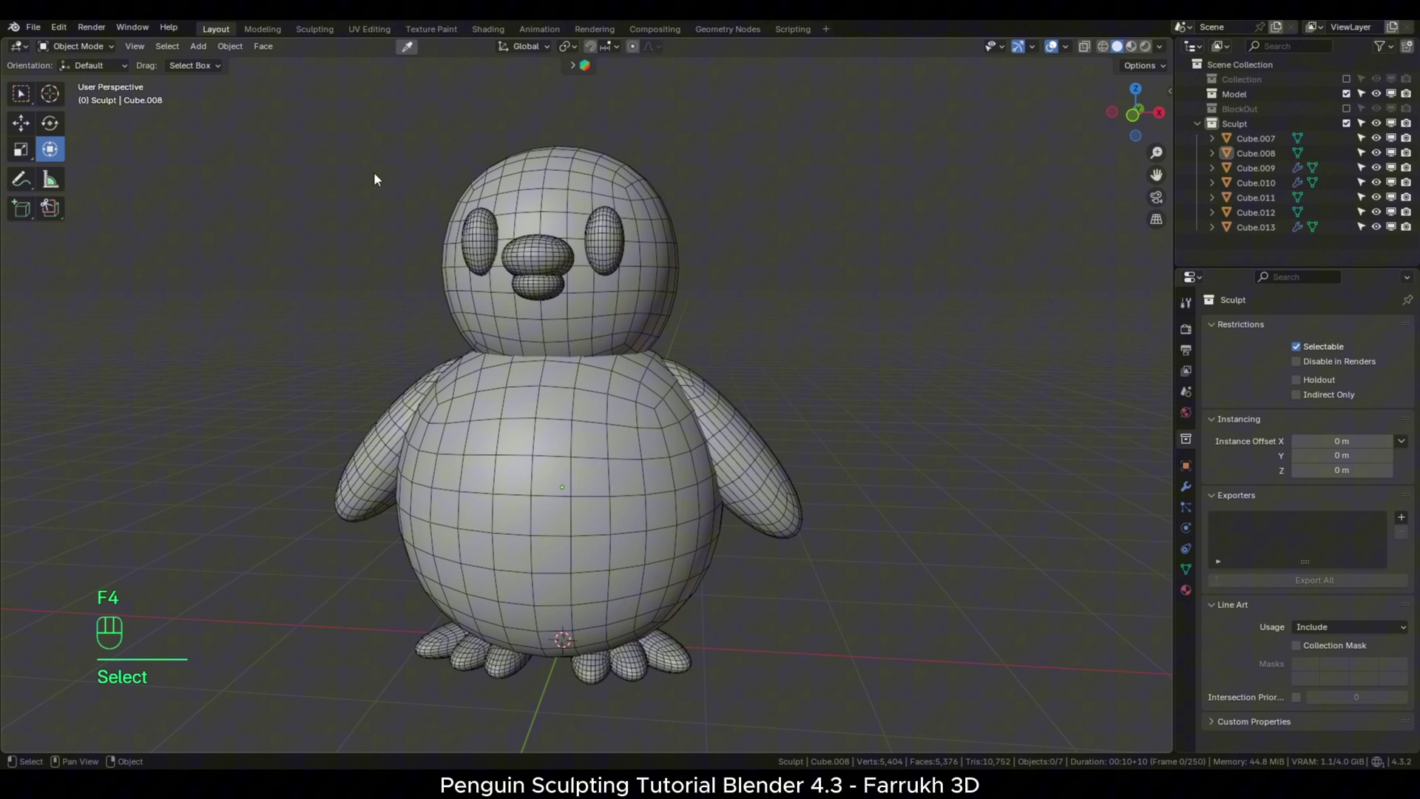
drag(1070, 54, 840, 313)
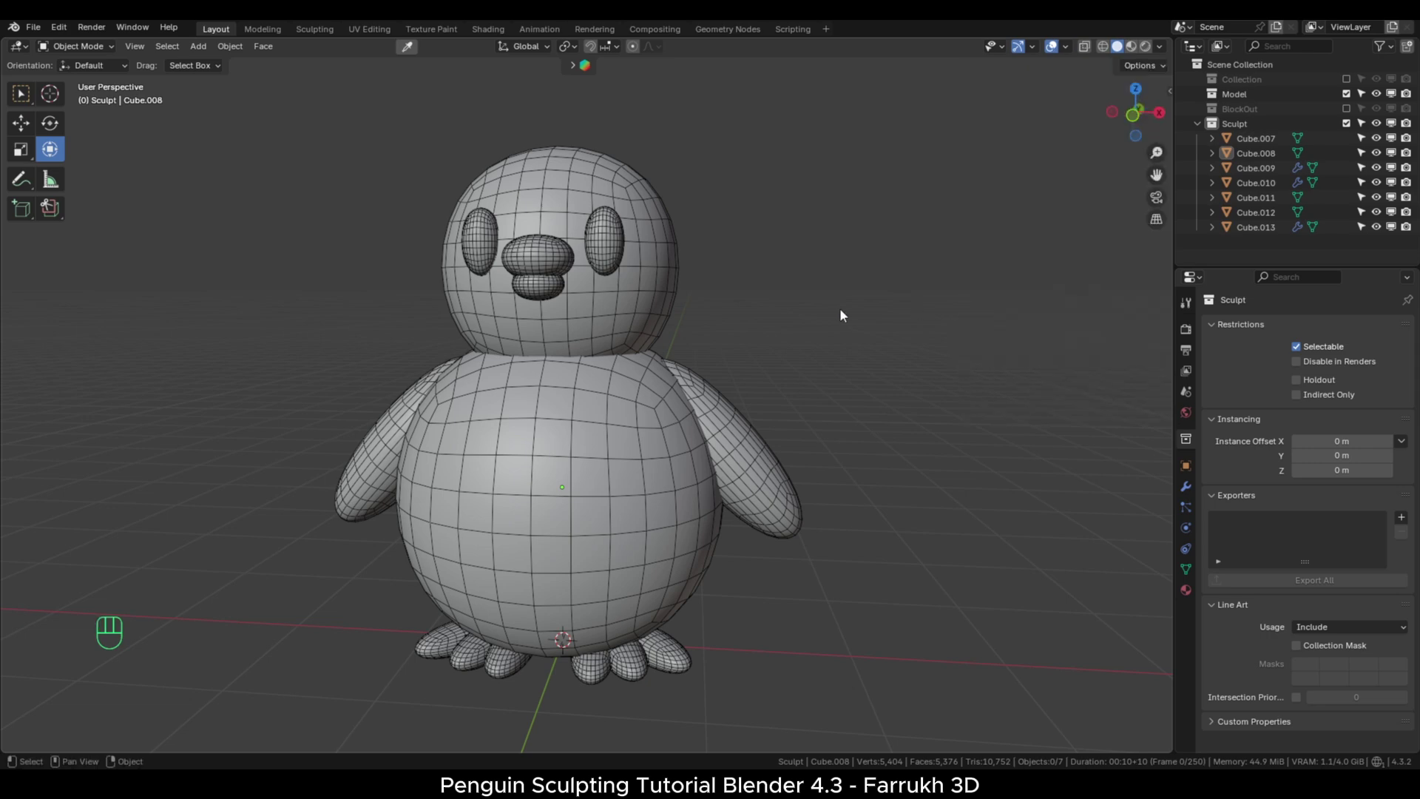
key(F4)
key(F4)
click(694, 586)
click(789, 603)
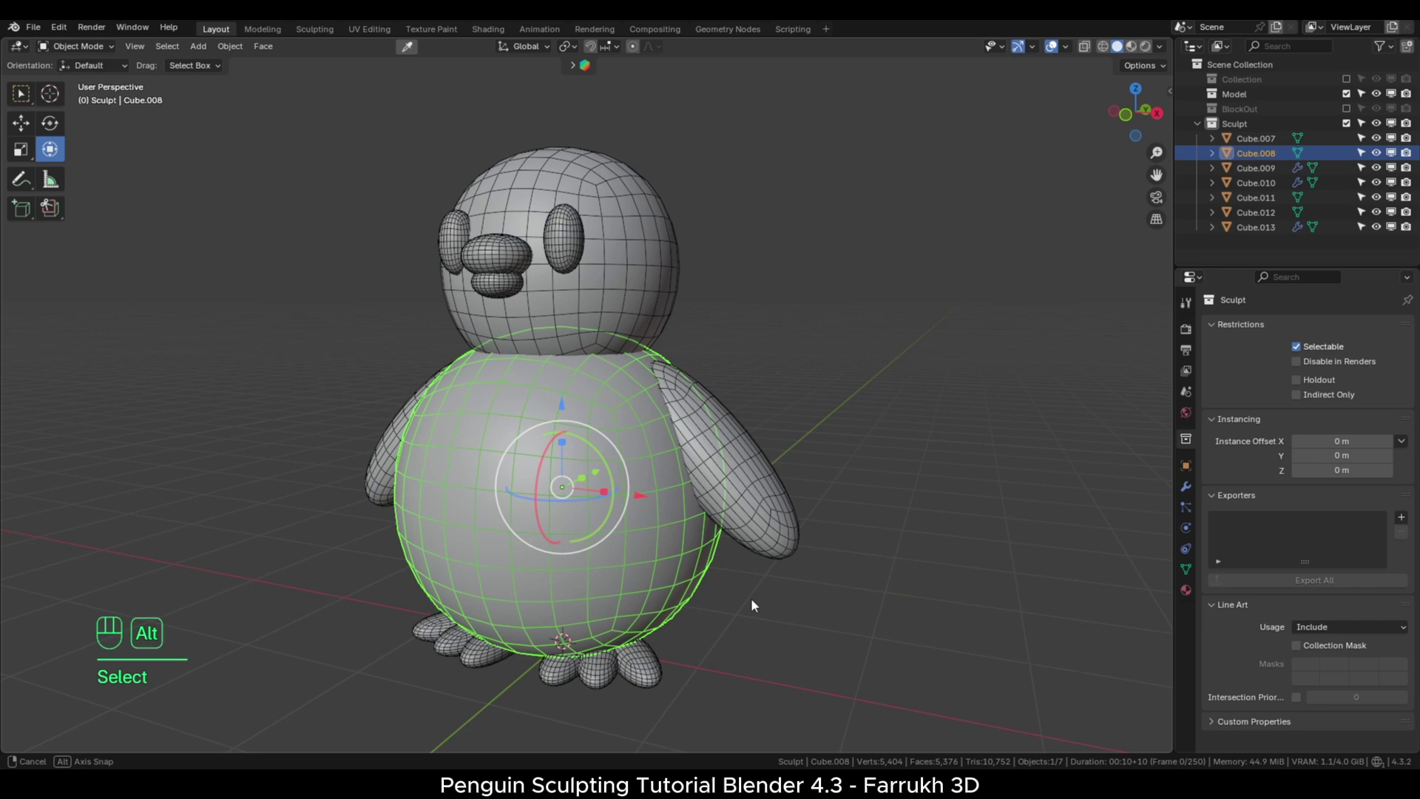
click(783, 617)
Hide the wireframe, select head and body to join them, test a move and undo it.
key(F4)
click(780, 589)
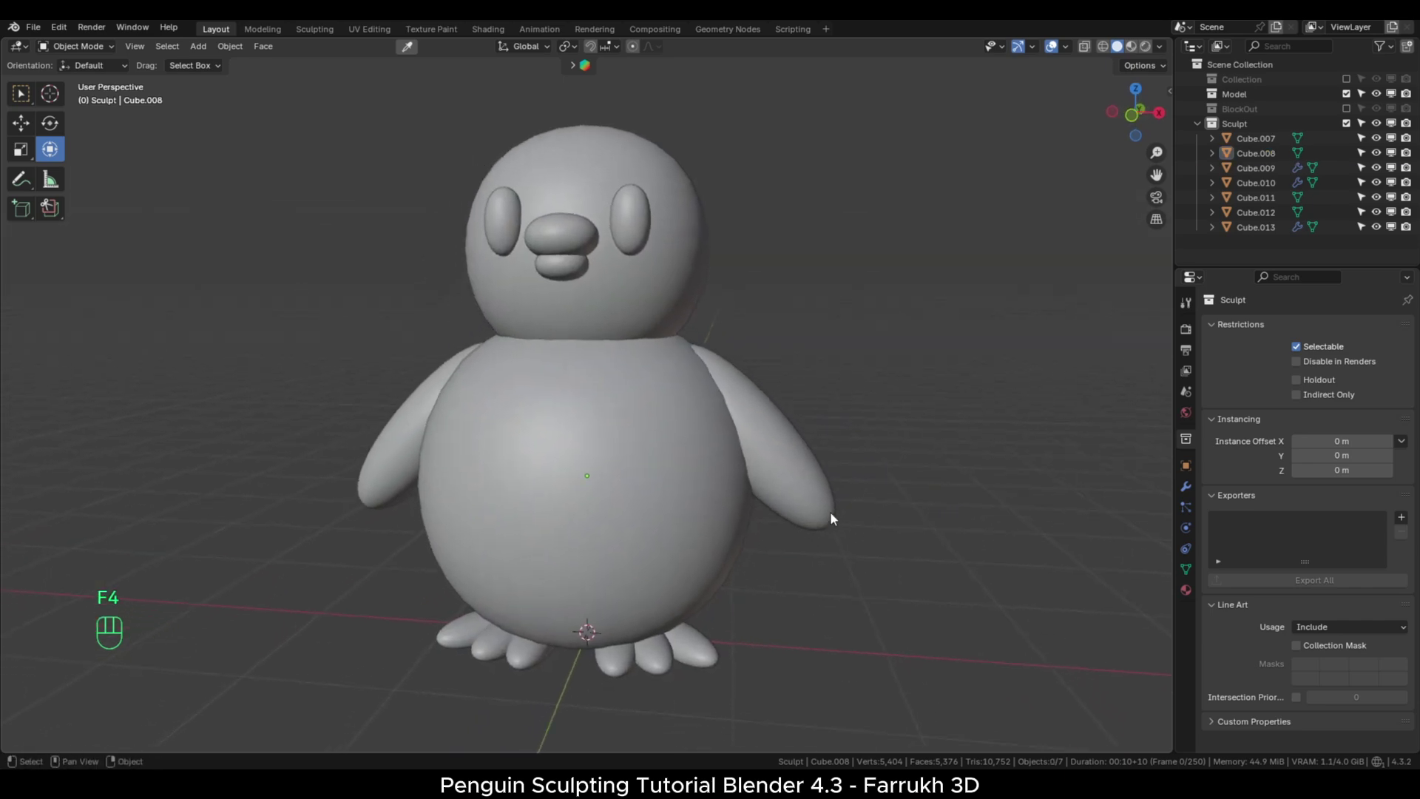
click(690, 303)
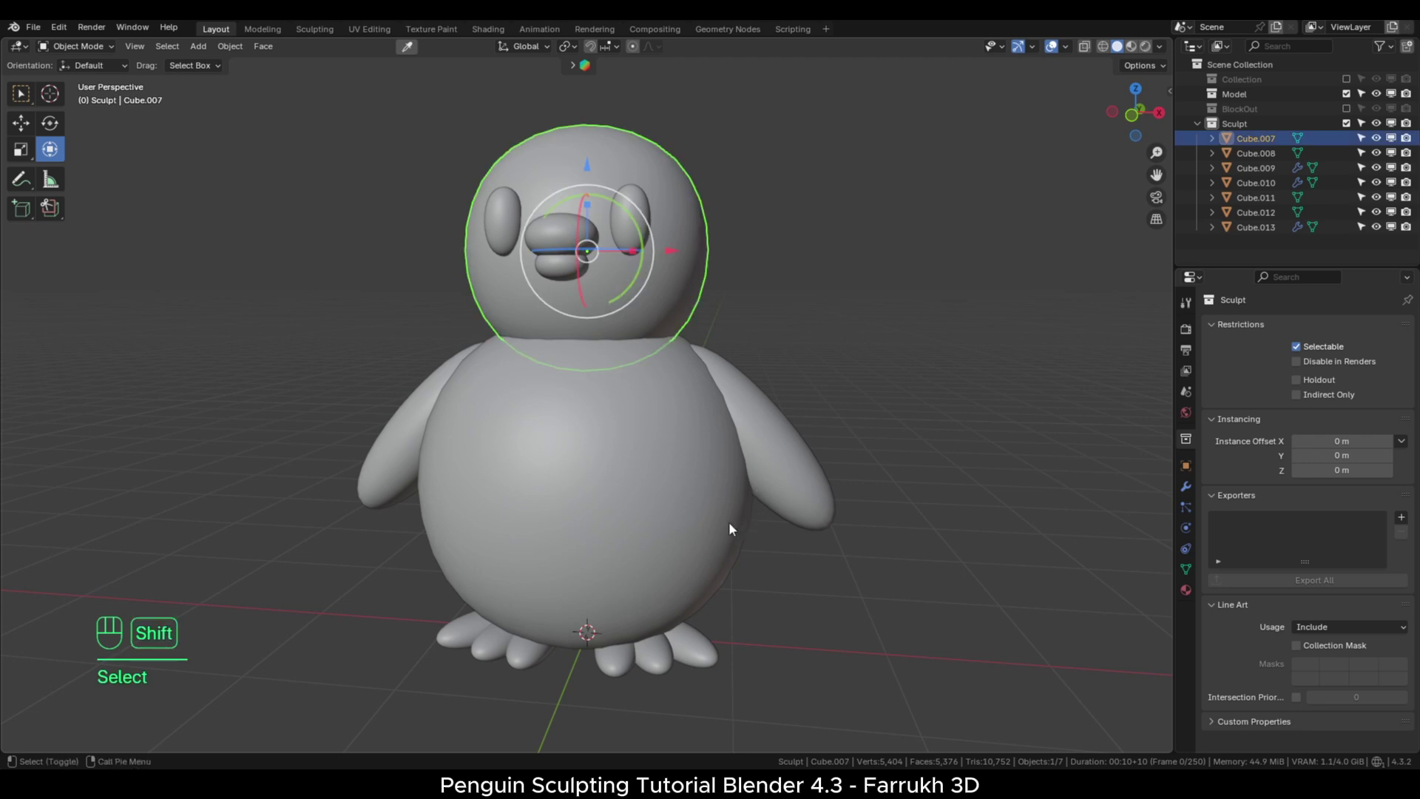
click(686, 511)
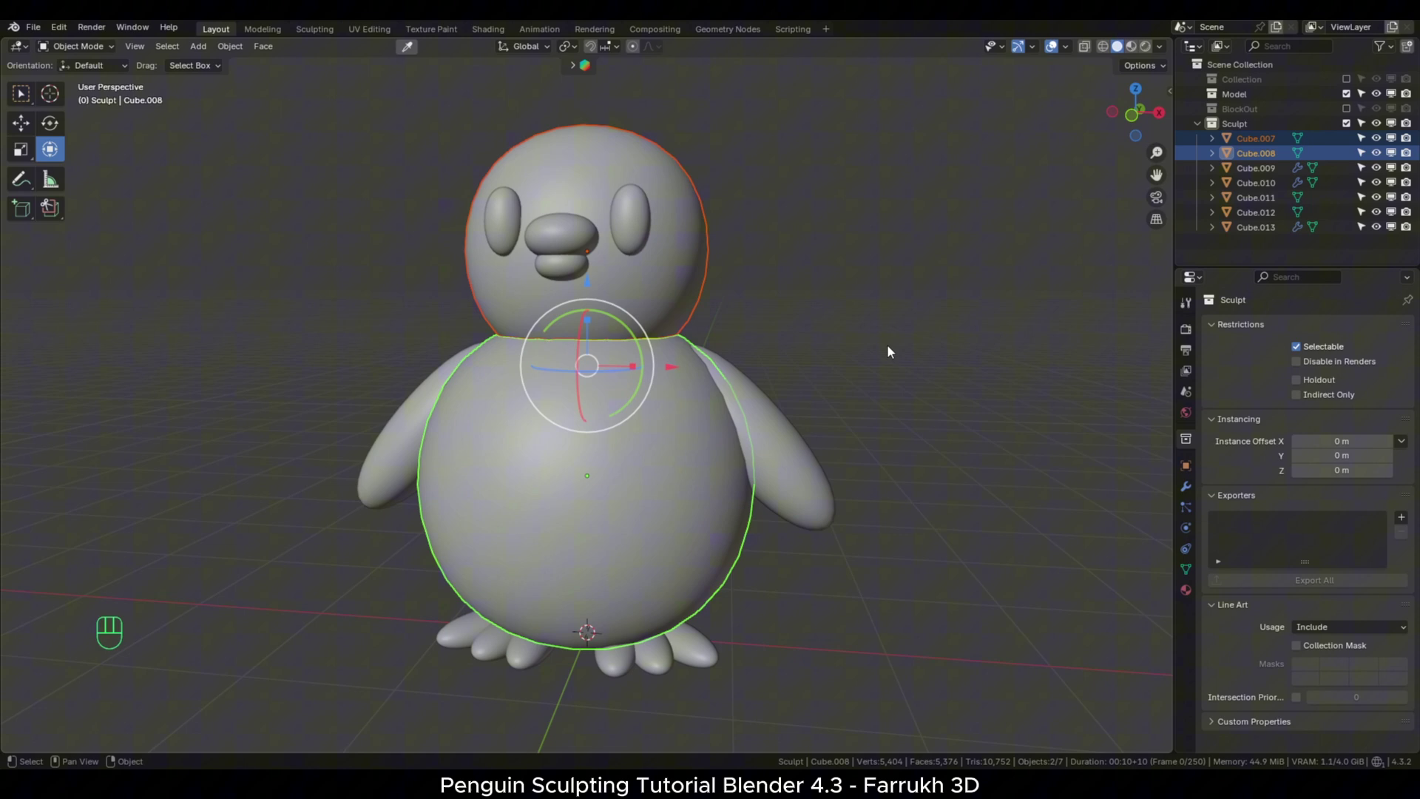
drag(893, 351, 860, 401)
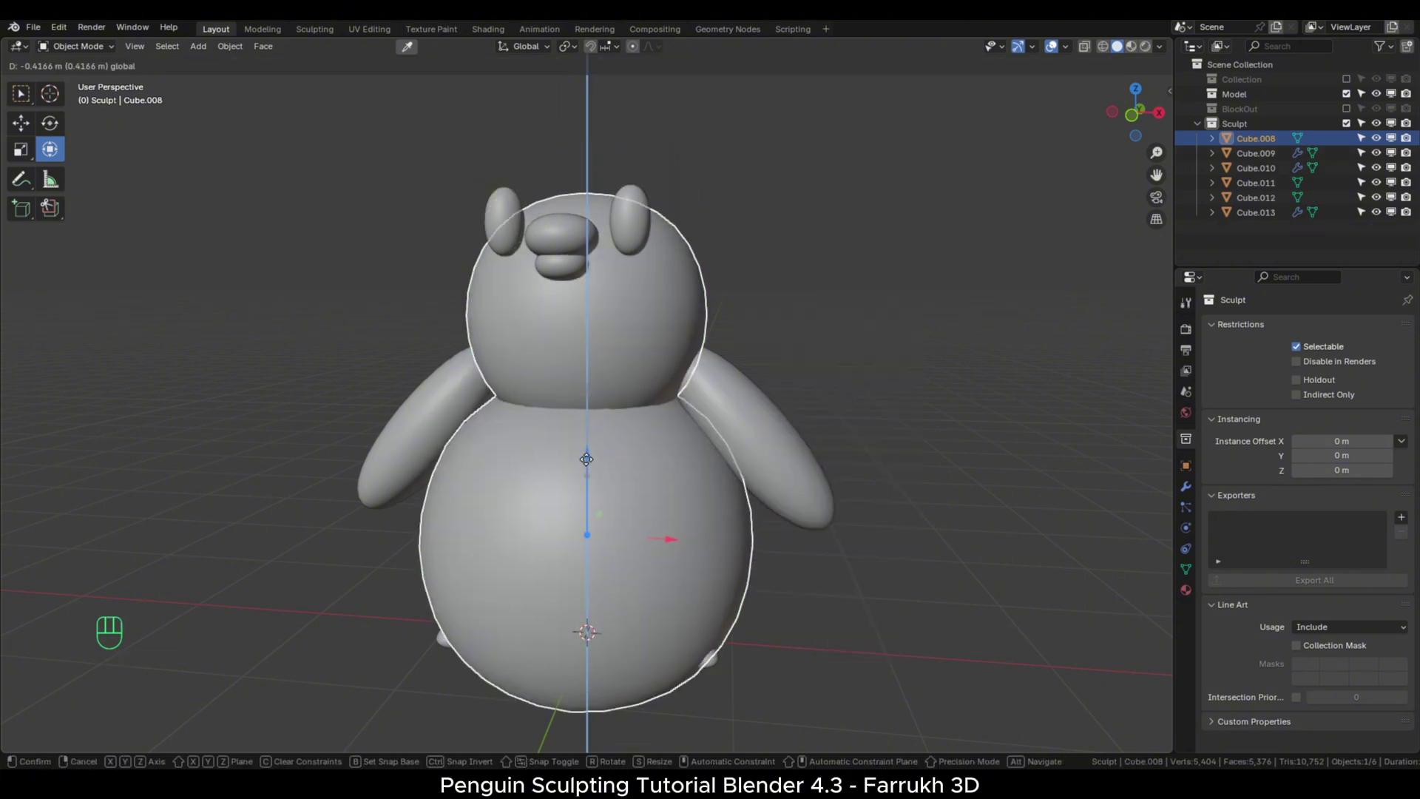
key(ctrl+z)
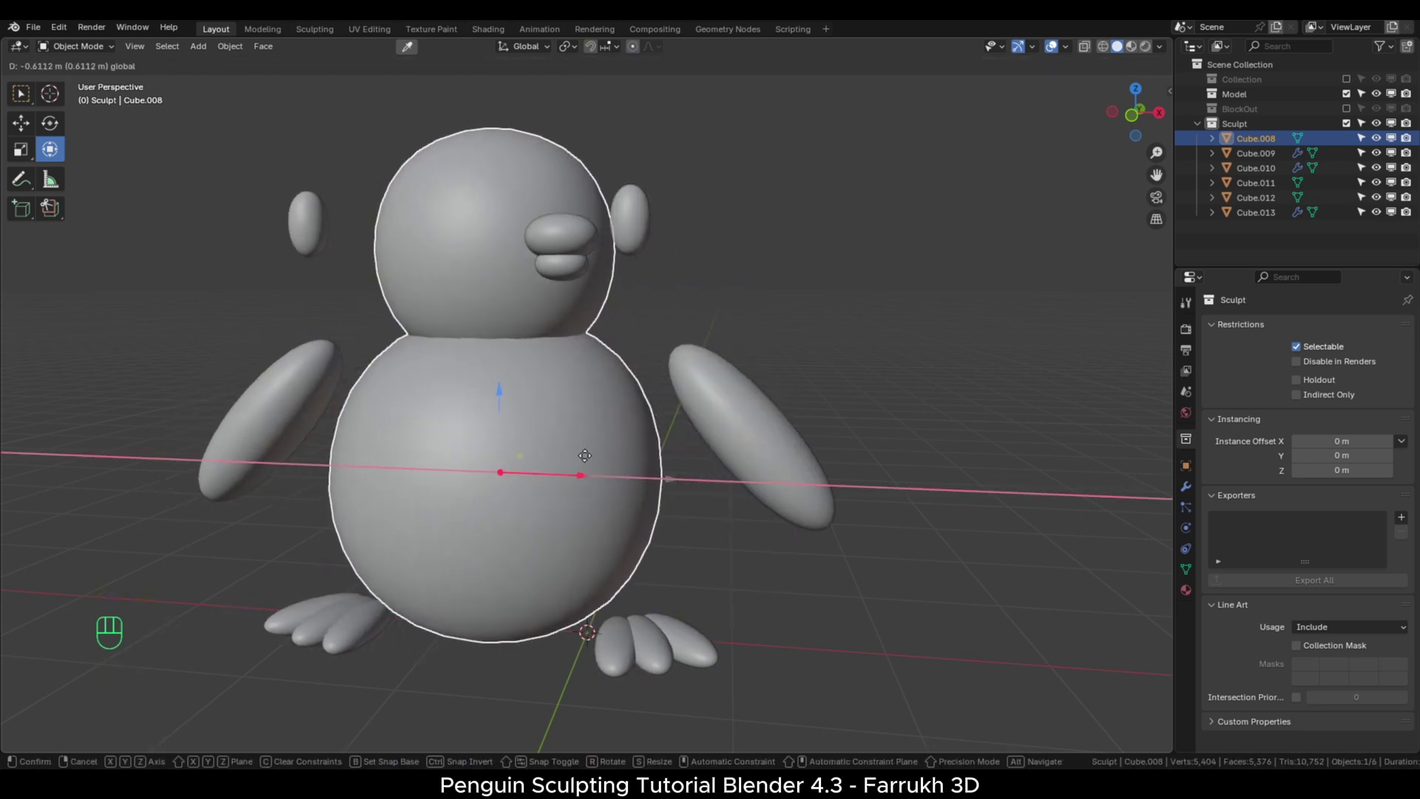
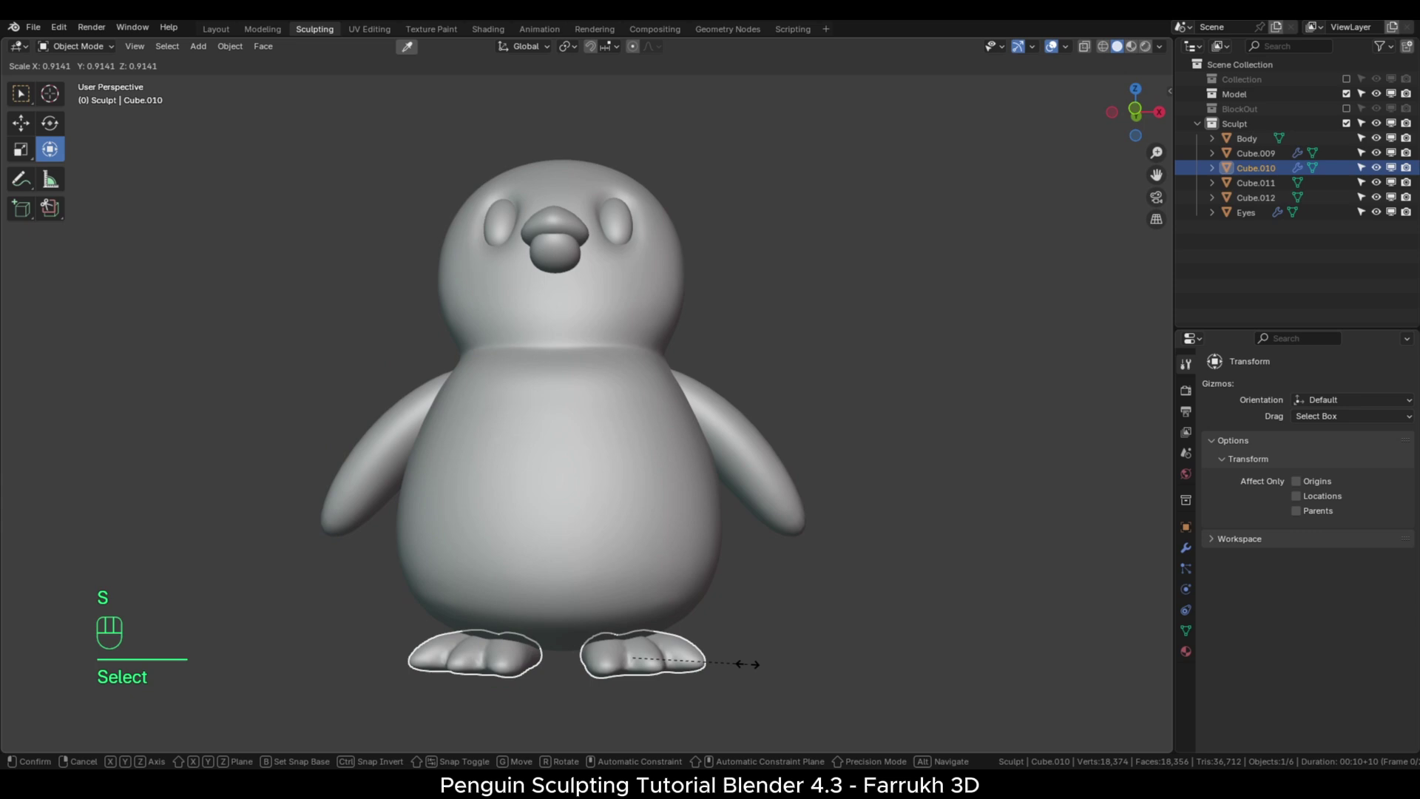
Join the wings into the Body object and enter Sculpt Mode on the combined mesh.
click(755, 628)
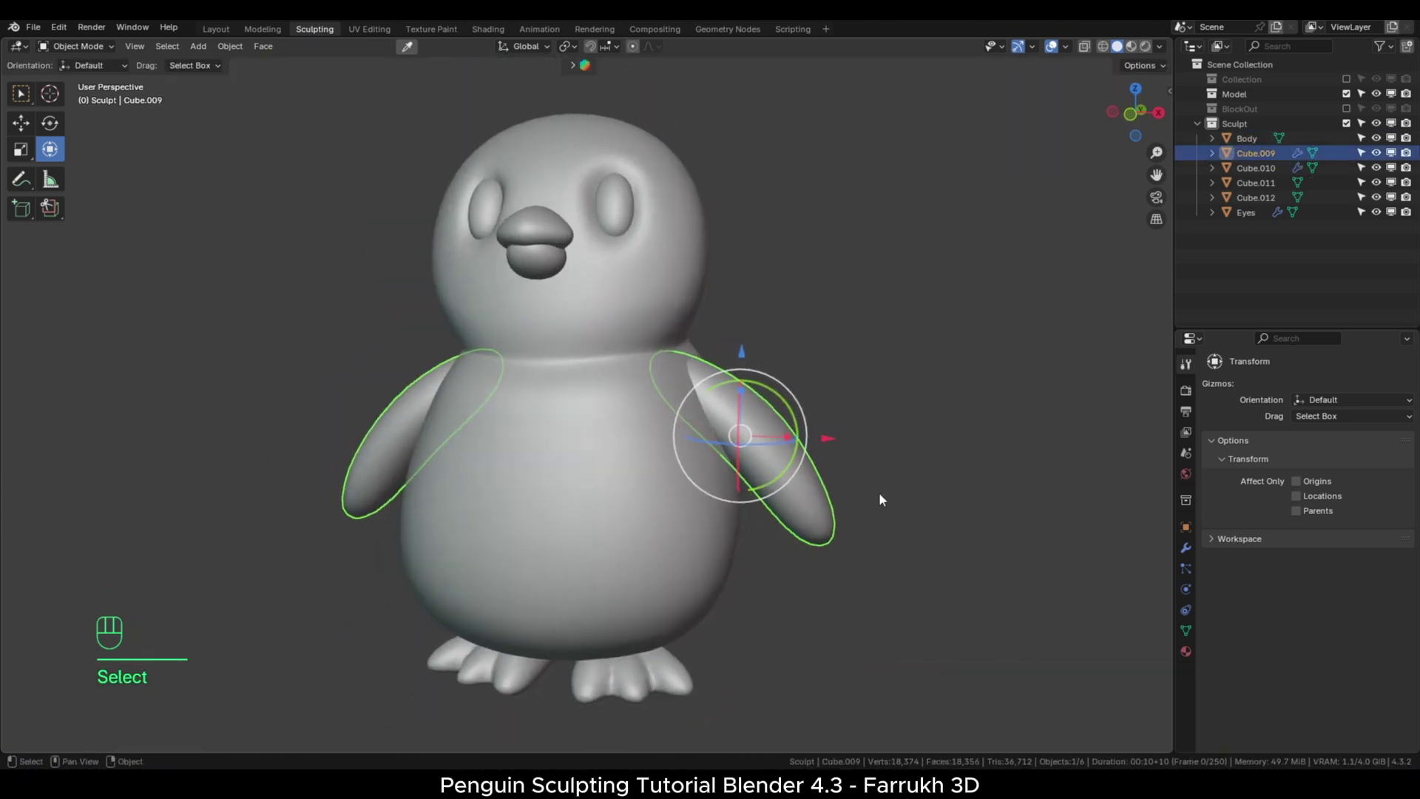
drag(1374, 475, 1334, 490)
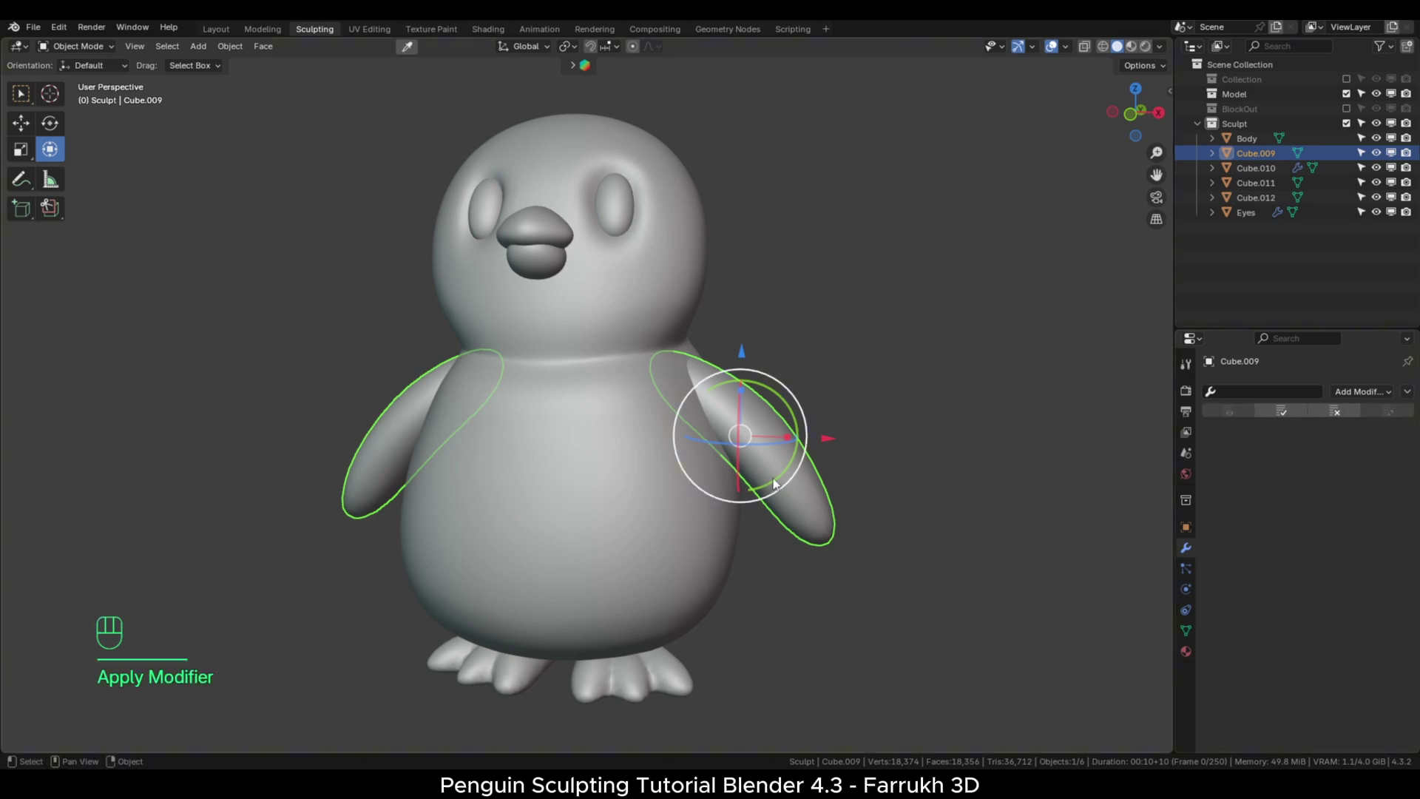
click(858, 383)
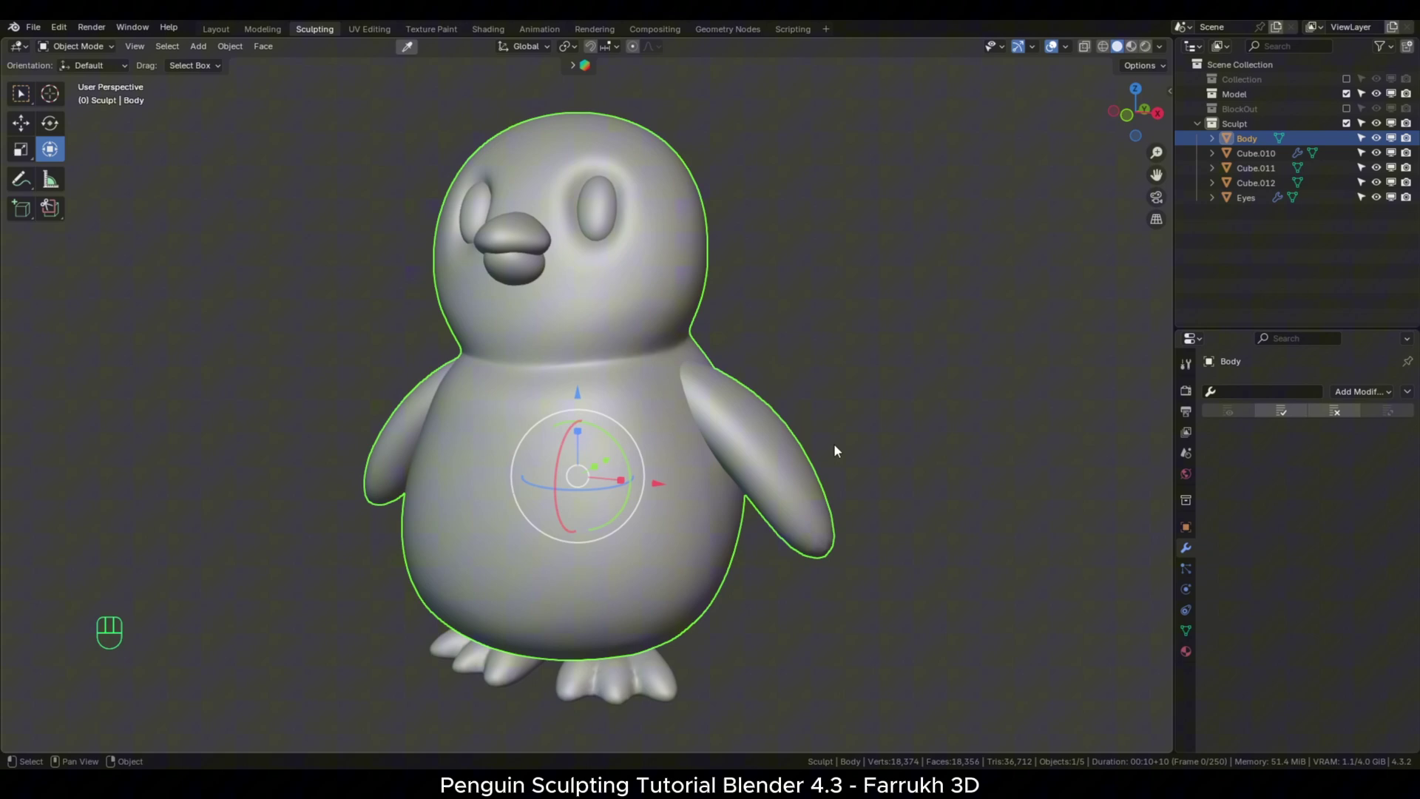
key(Tab)
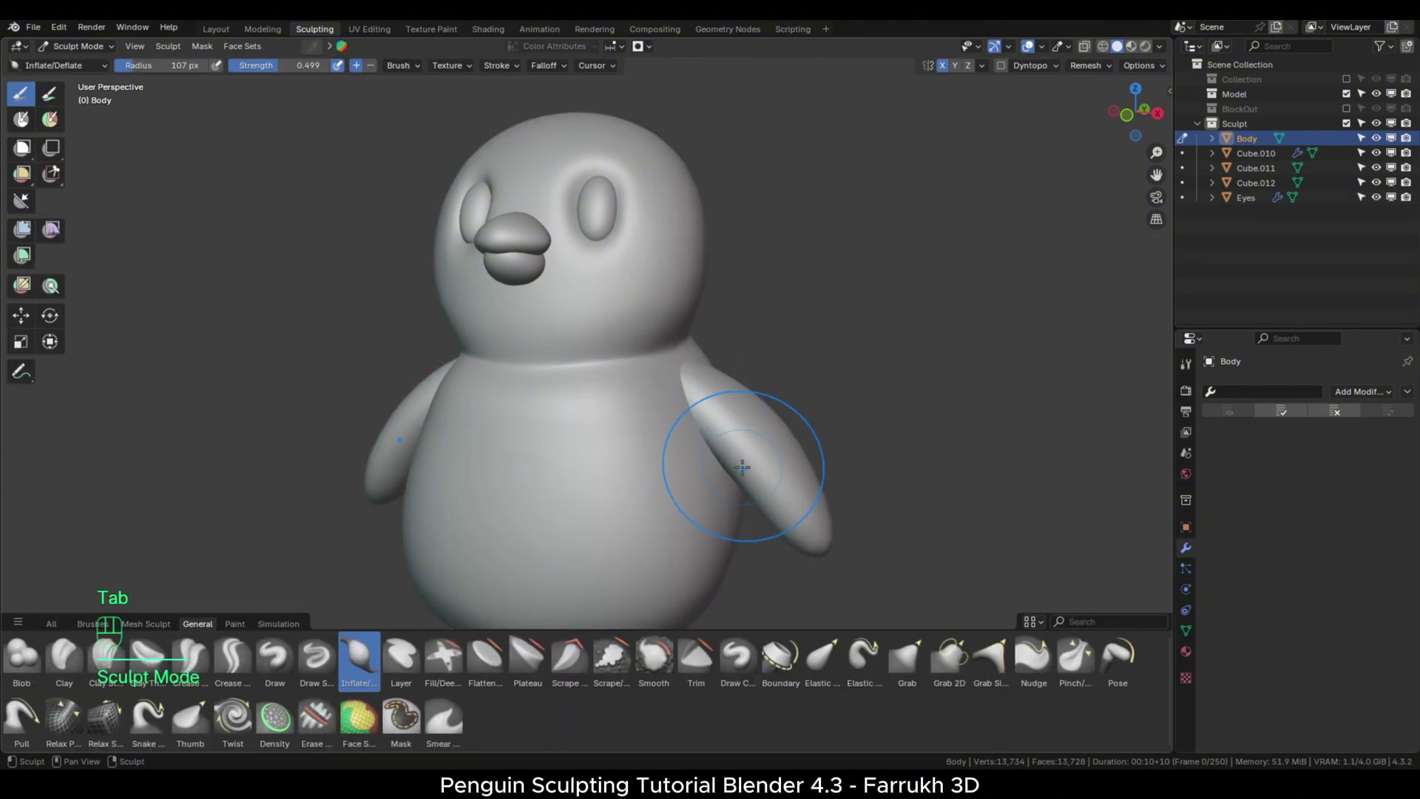
Voxel remesh the body, undo the coarse result and set a finer ~0.0148 m voxel size.
key(shift+r)
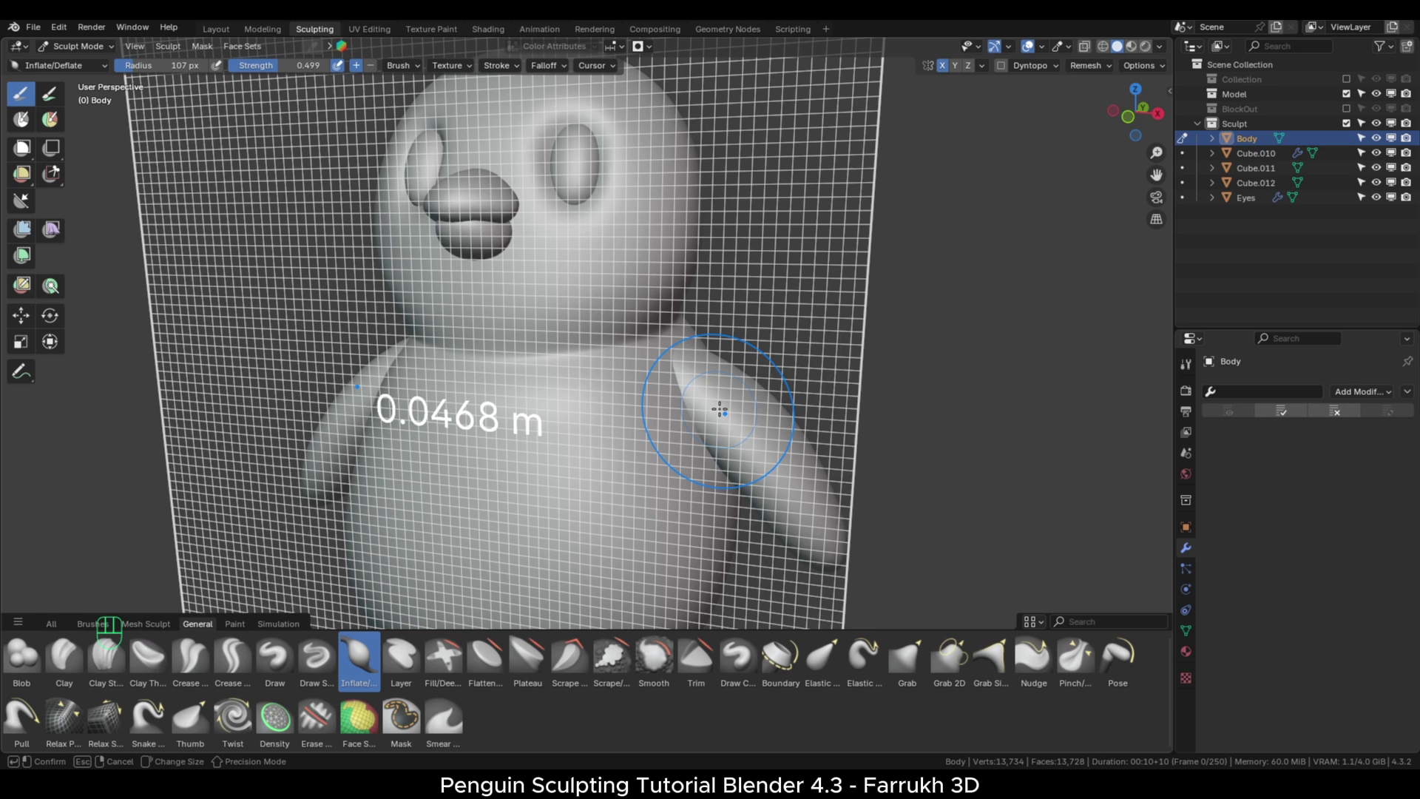
key(ctrl+r)
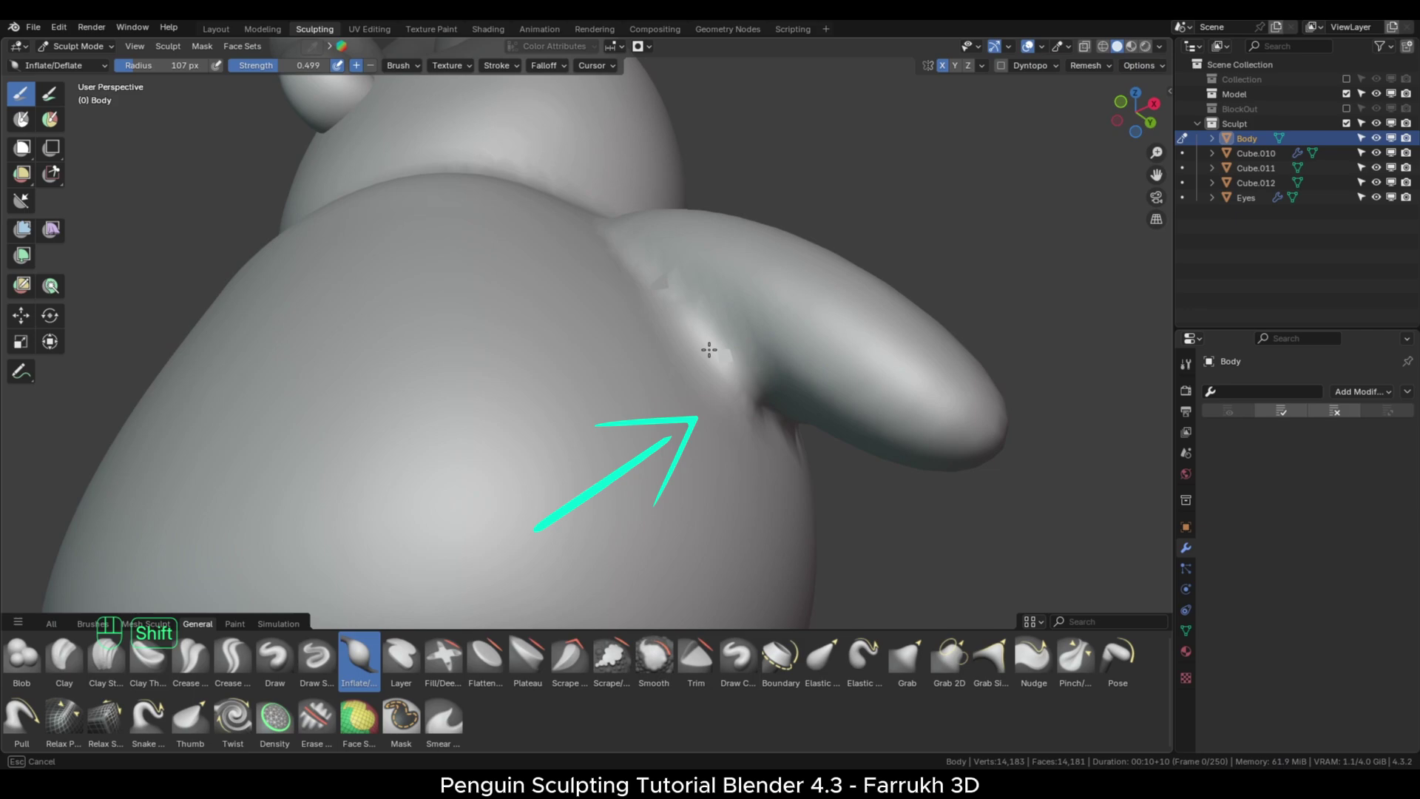
key(ctrl+z)
key(ctrl+z)
key(ctrl+z)
key(ctrl+z)
key(shift+r)
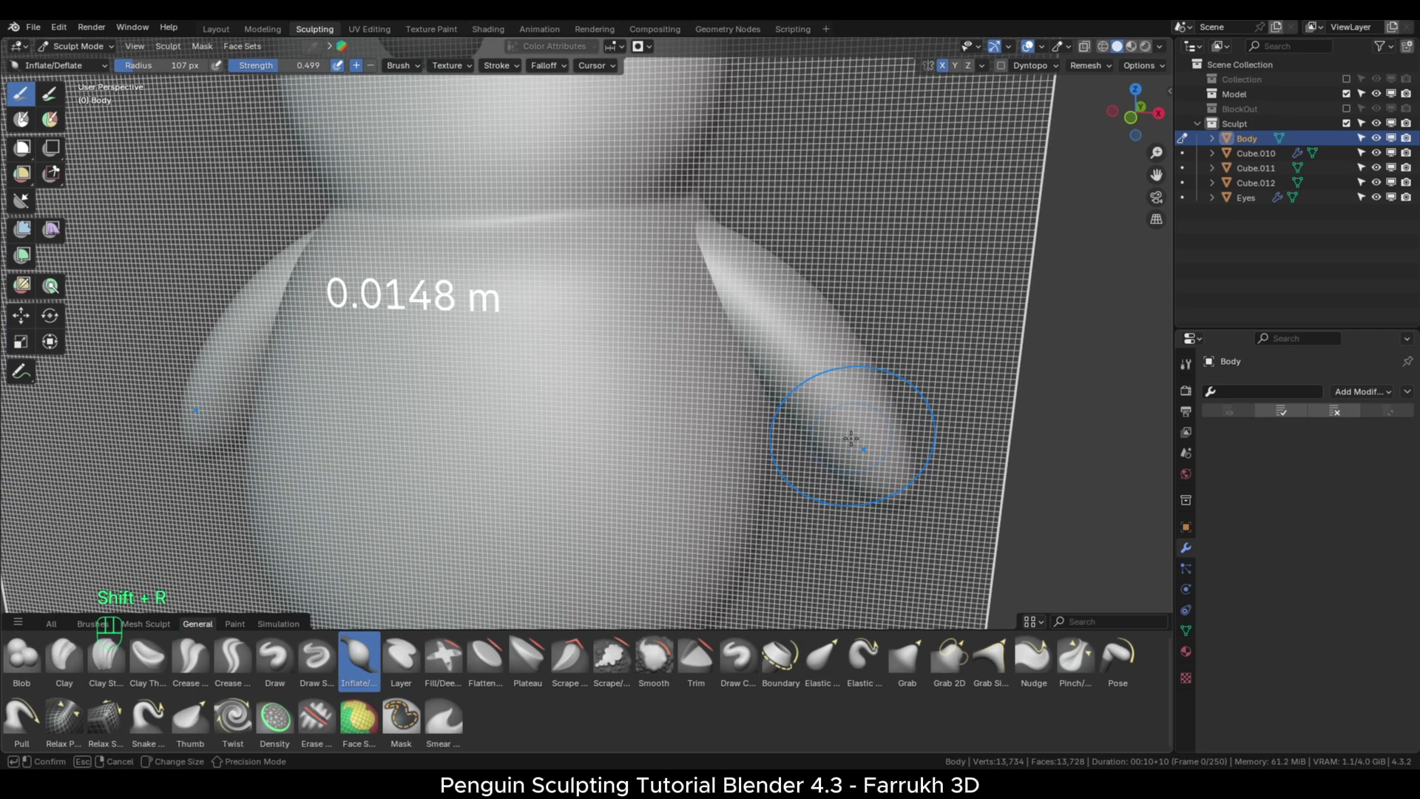
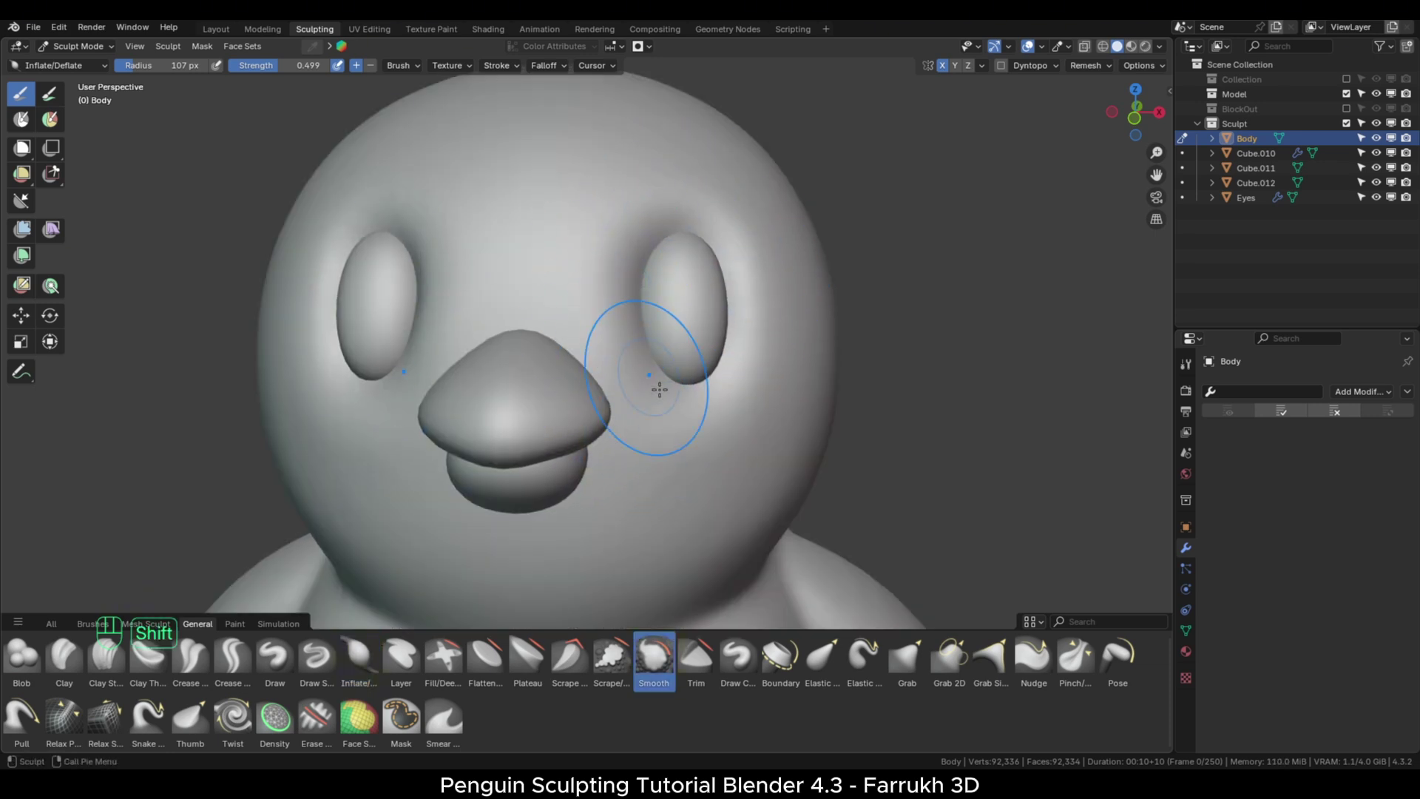
Orbit the view toward the penguin's face.
middle_click(1076, 665)
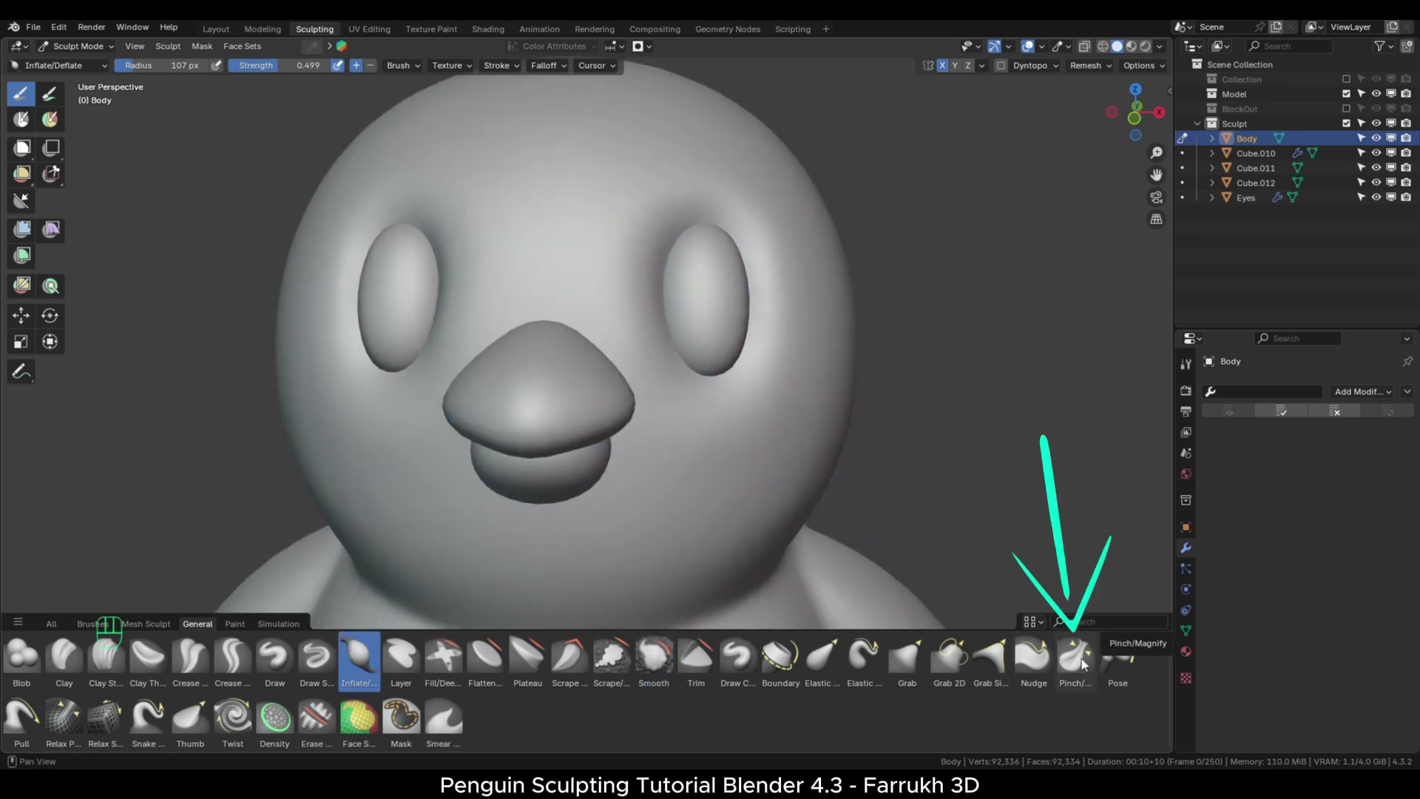
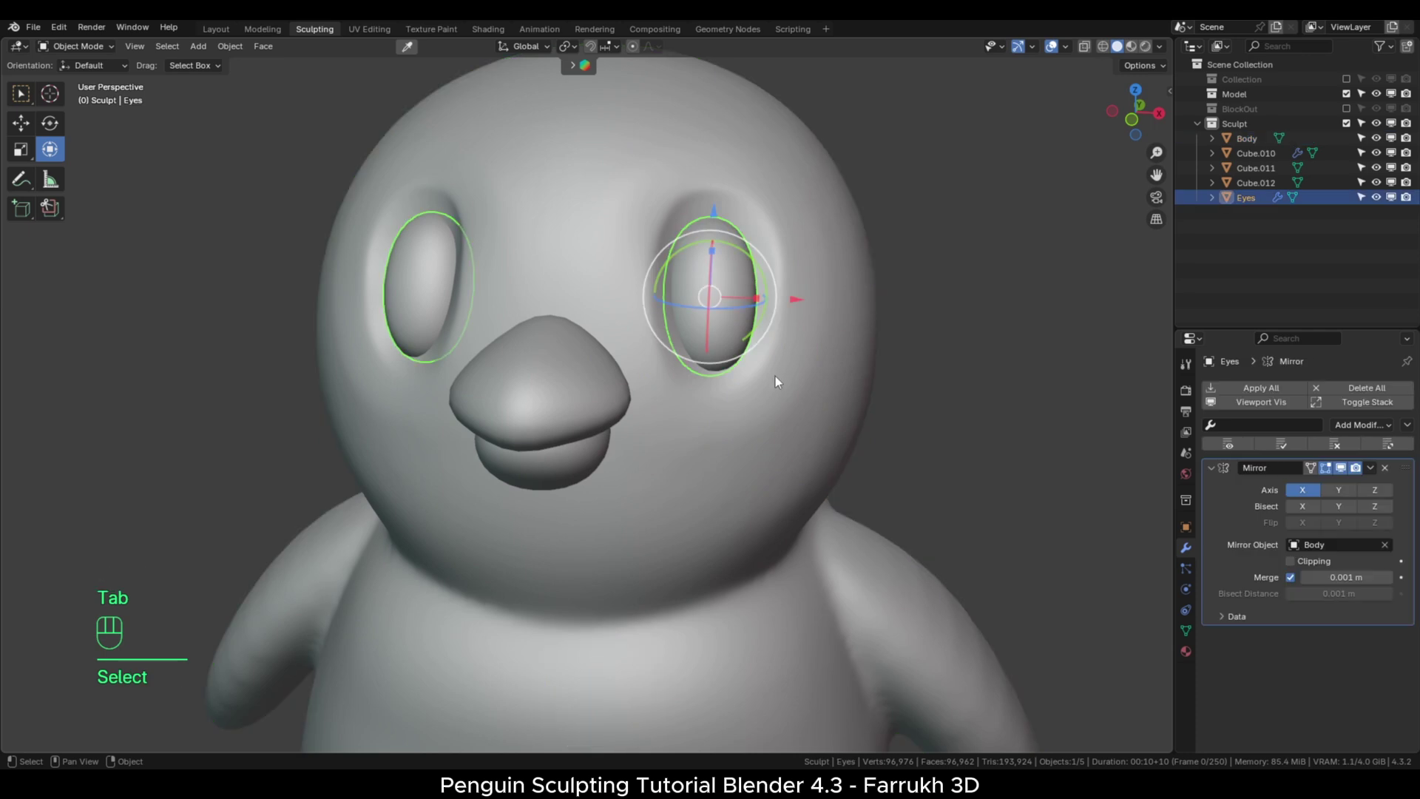
key(s)
click(794, 396)
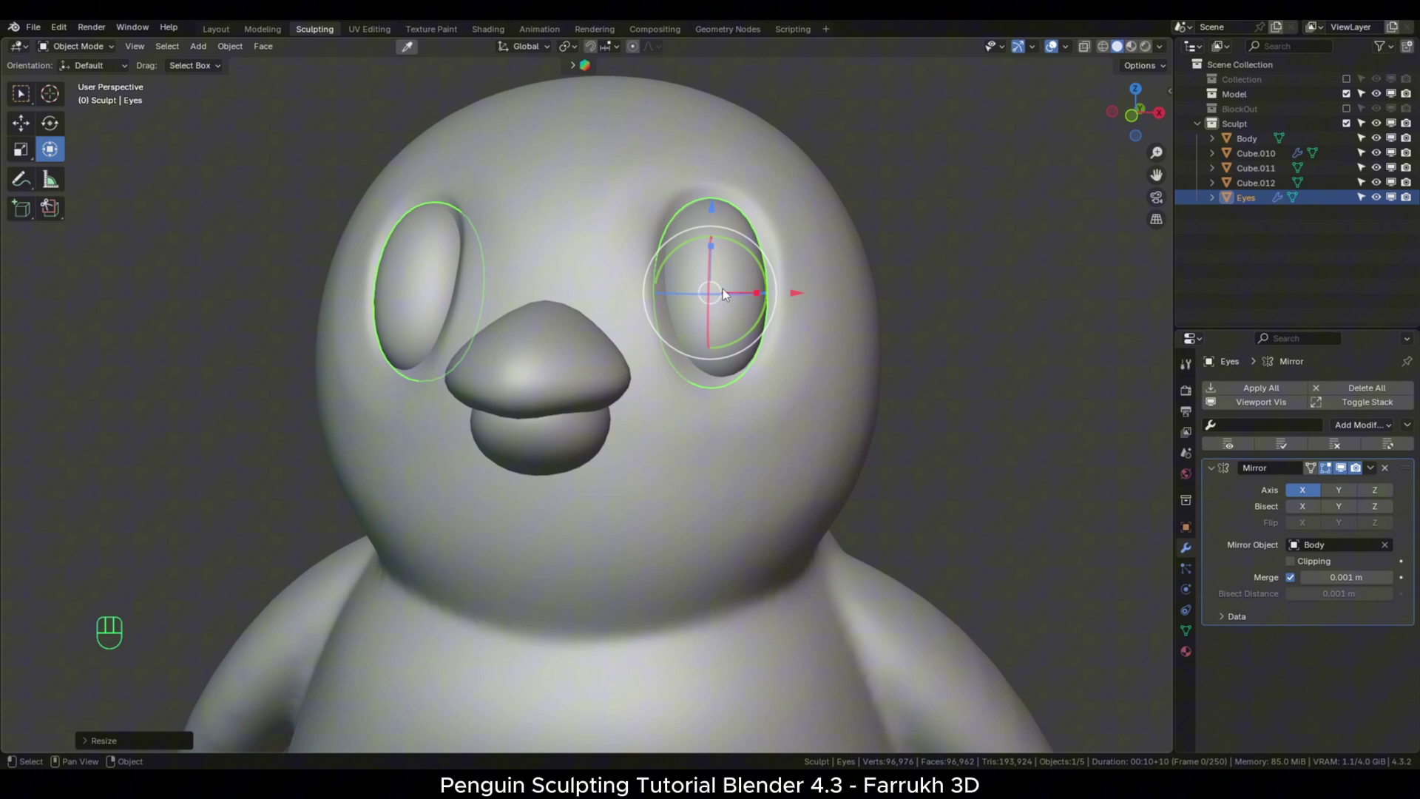
click(923, 423)
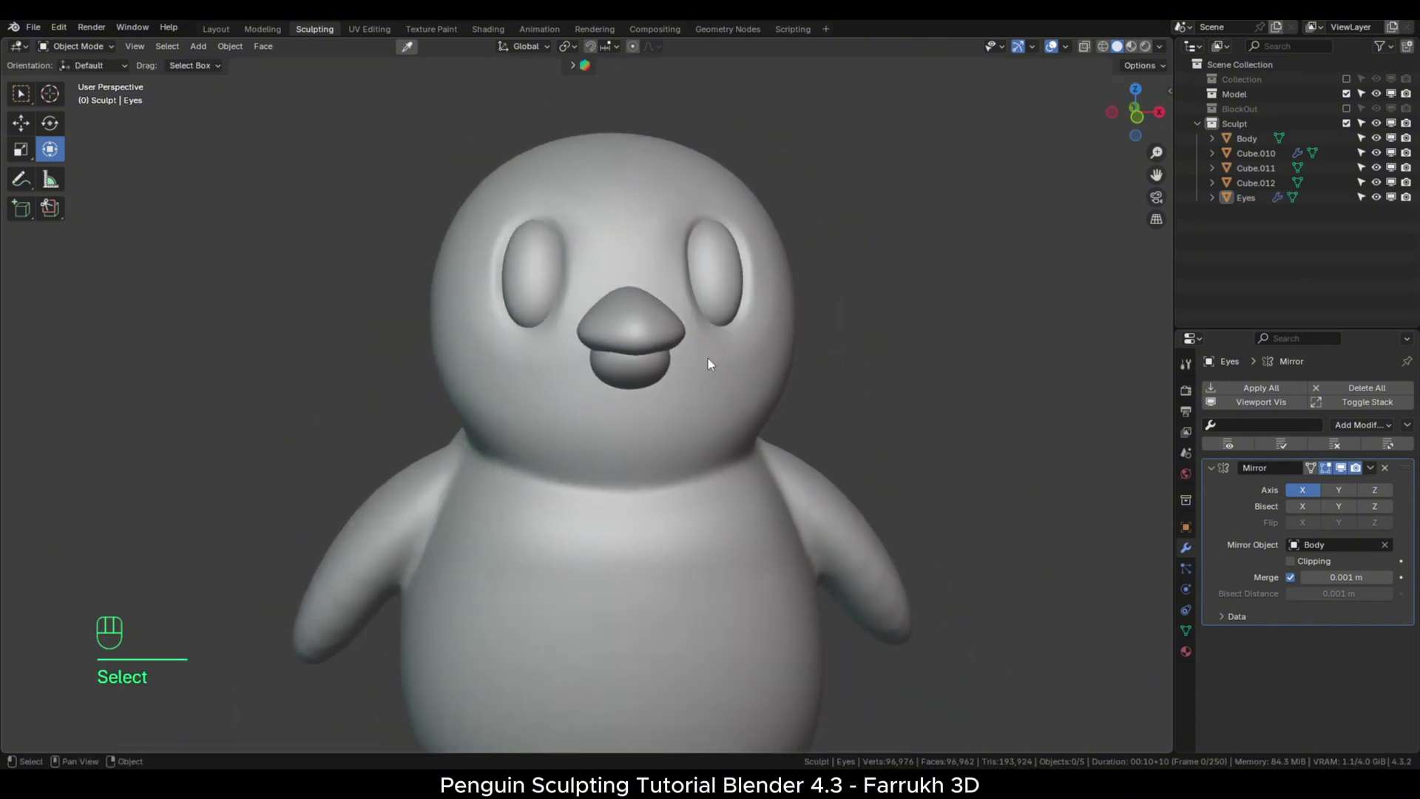
drag(698, 407, 683, 384)
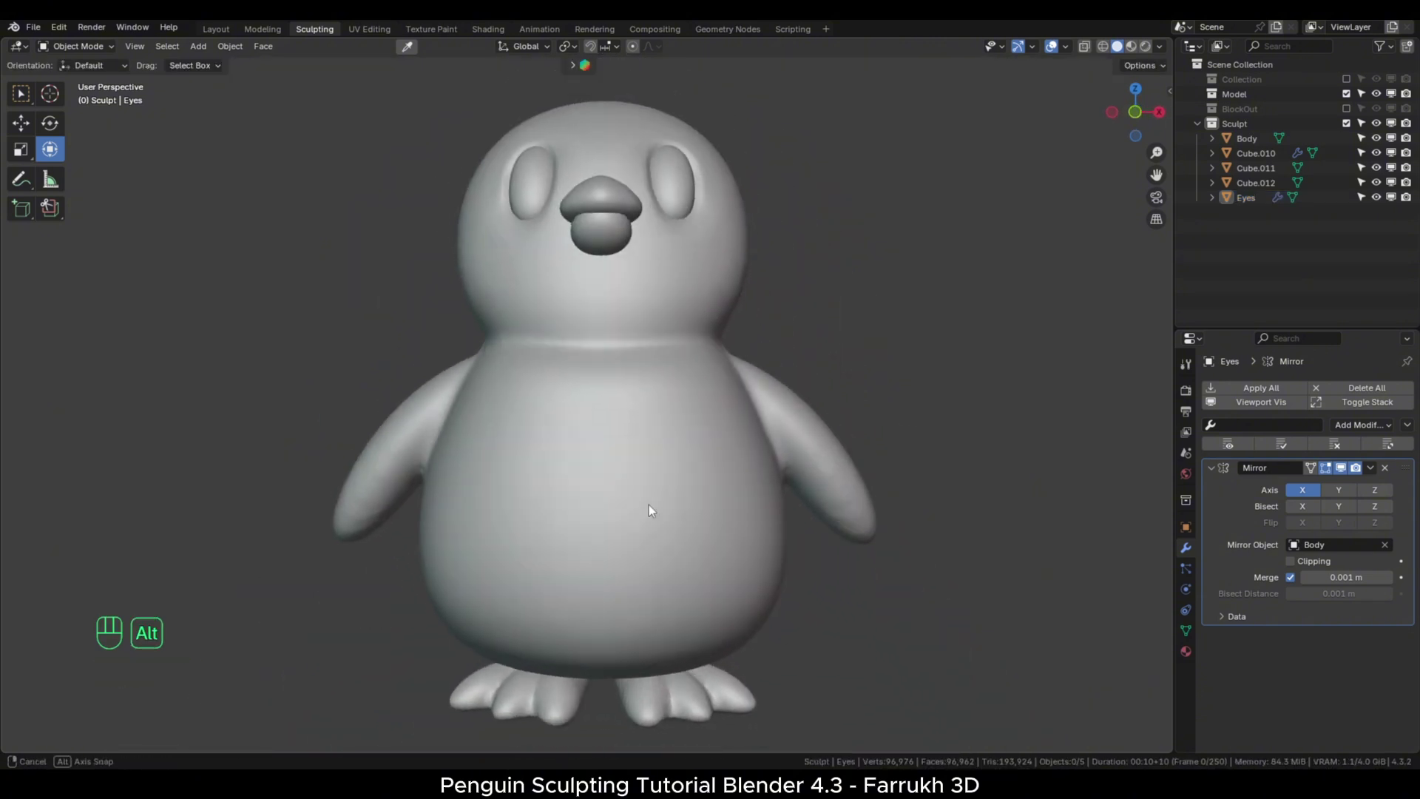
click(651, 530)
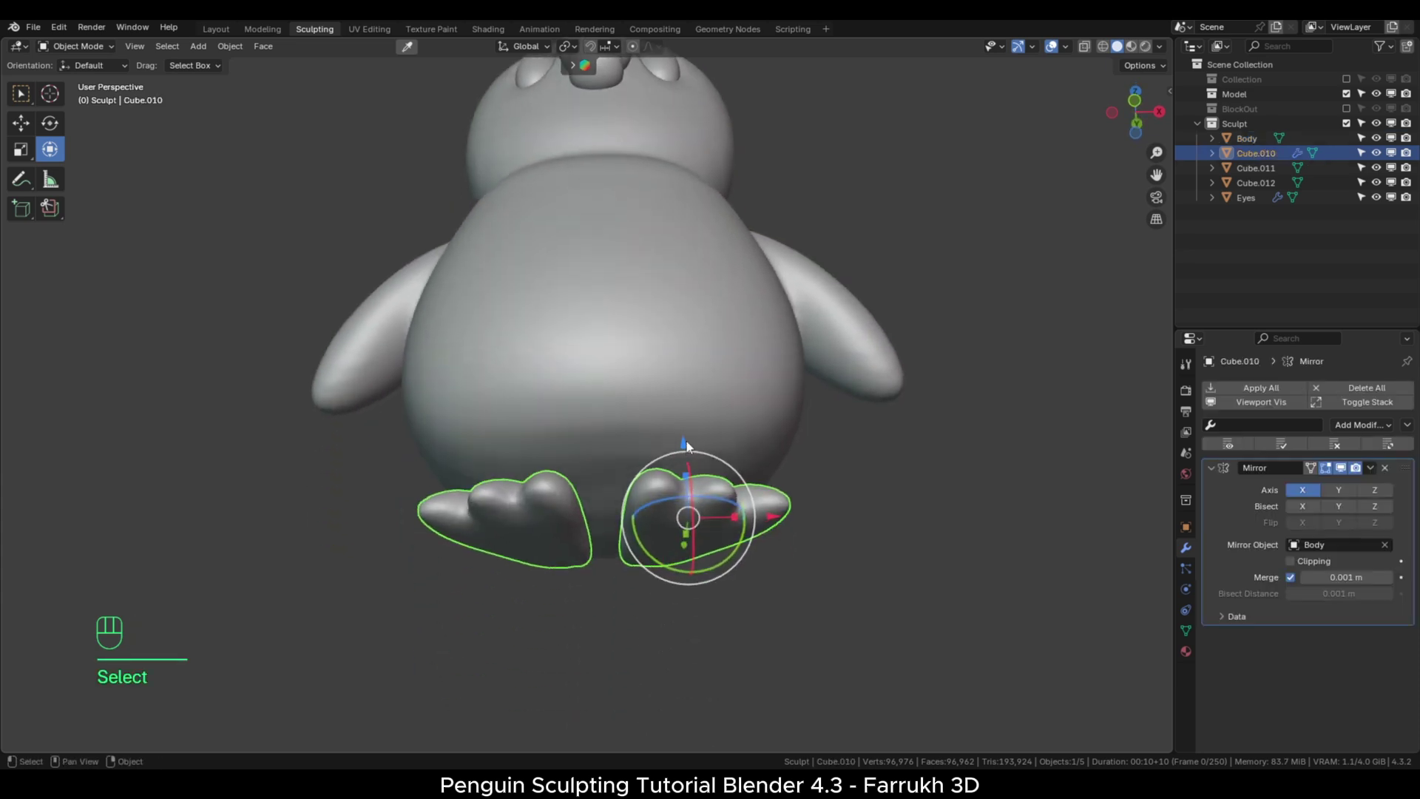
drag(677, 490, 700, 499)
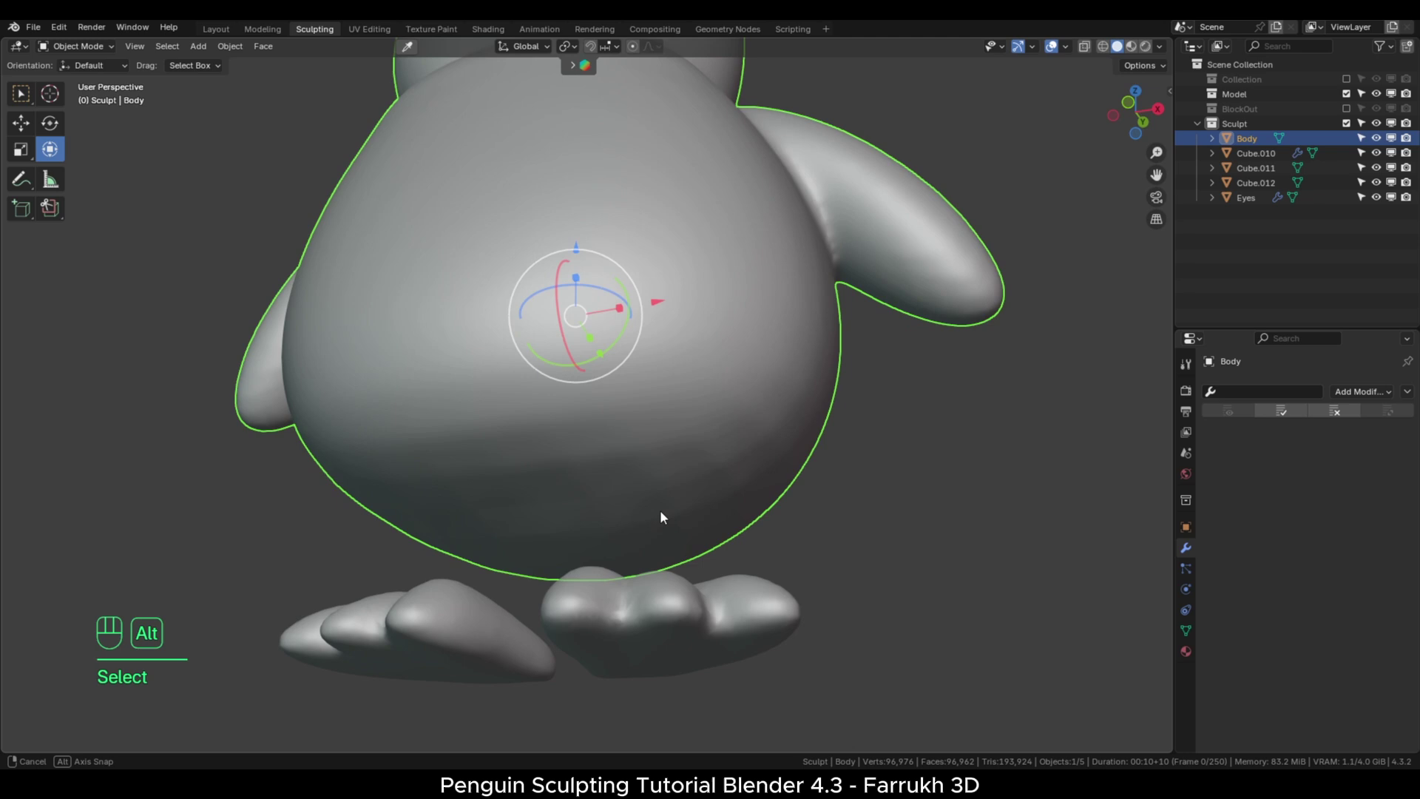
Isolate the Body in local view, return to Sculpt Mode and ready a smoothing brush.
key(Tab)
key(alt+q)
key(alt+q)
key(/)
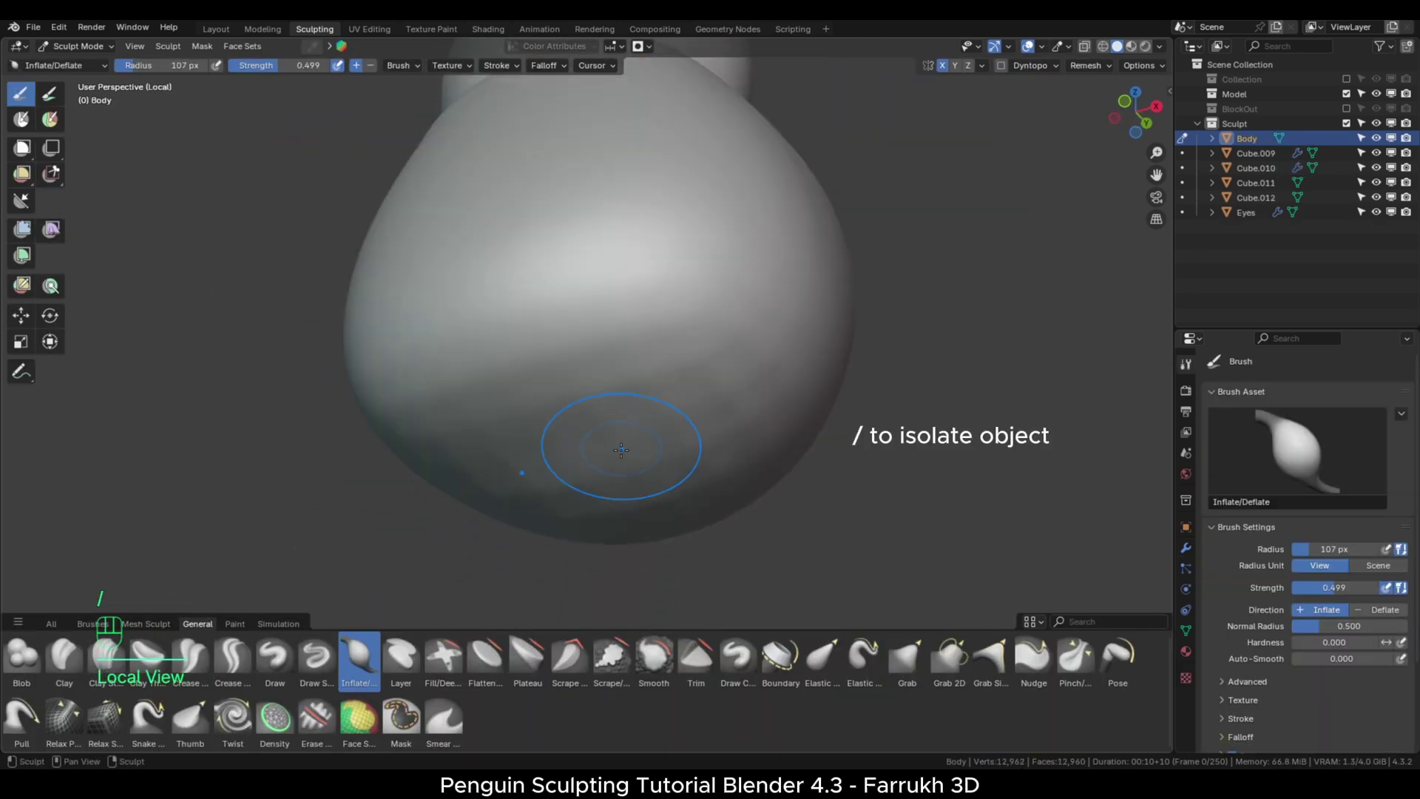
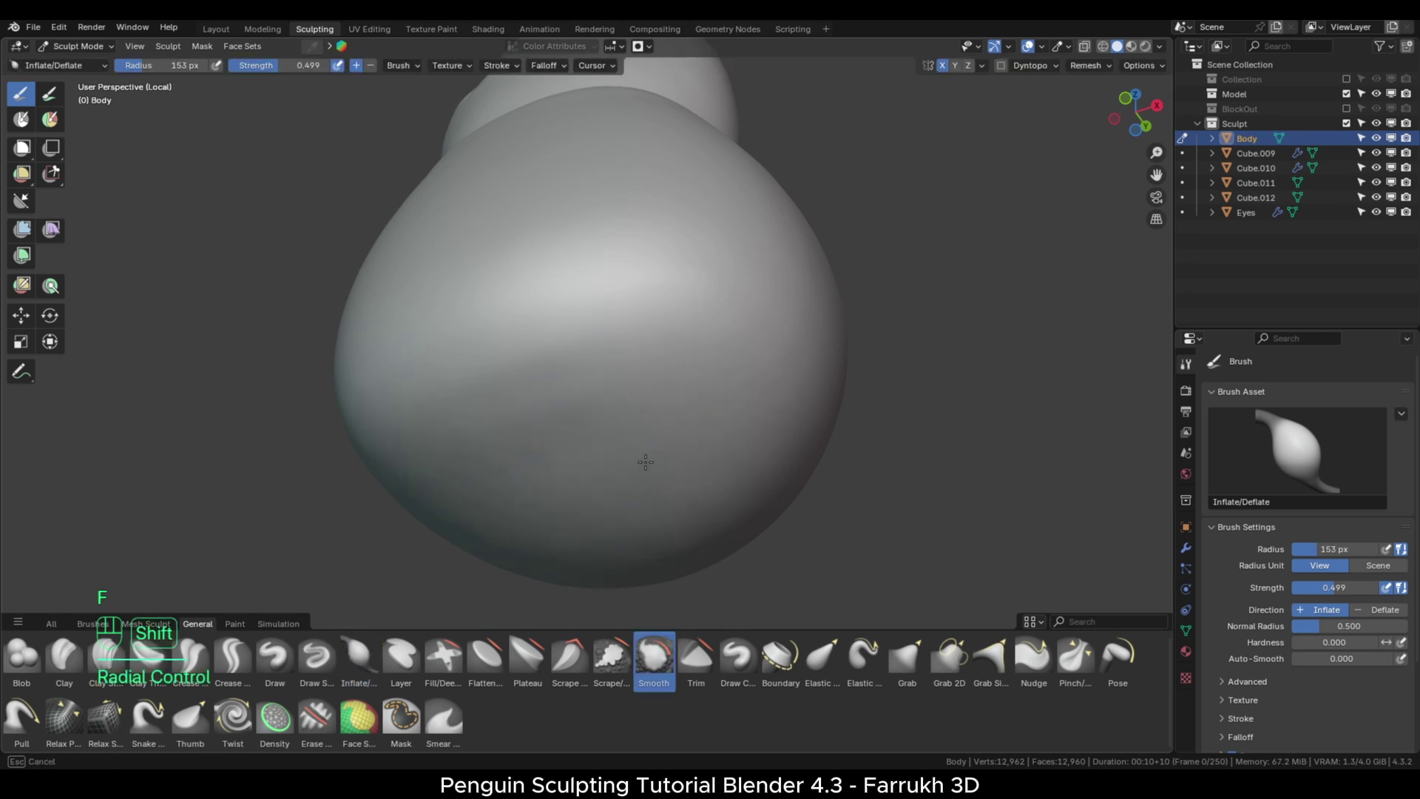
key(alt+/)
key(alt+q)
key(/)
key(/)
key(Tab)
key(f)
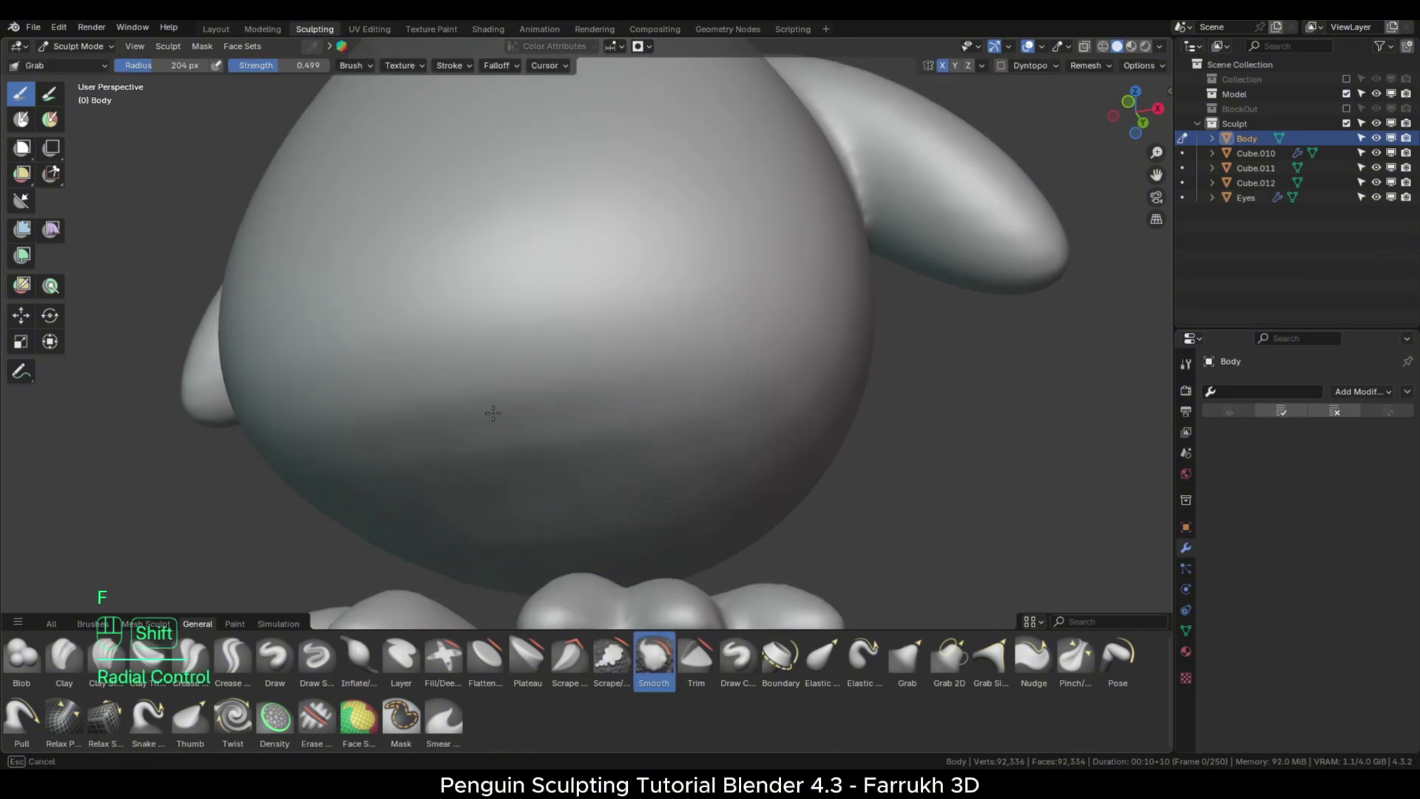
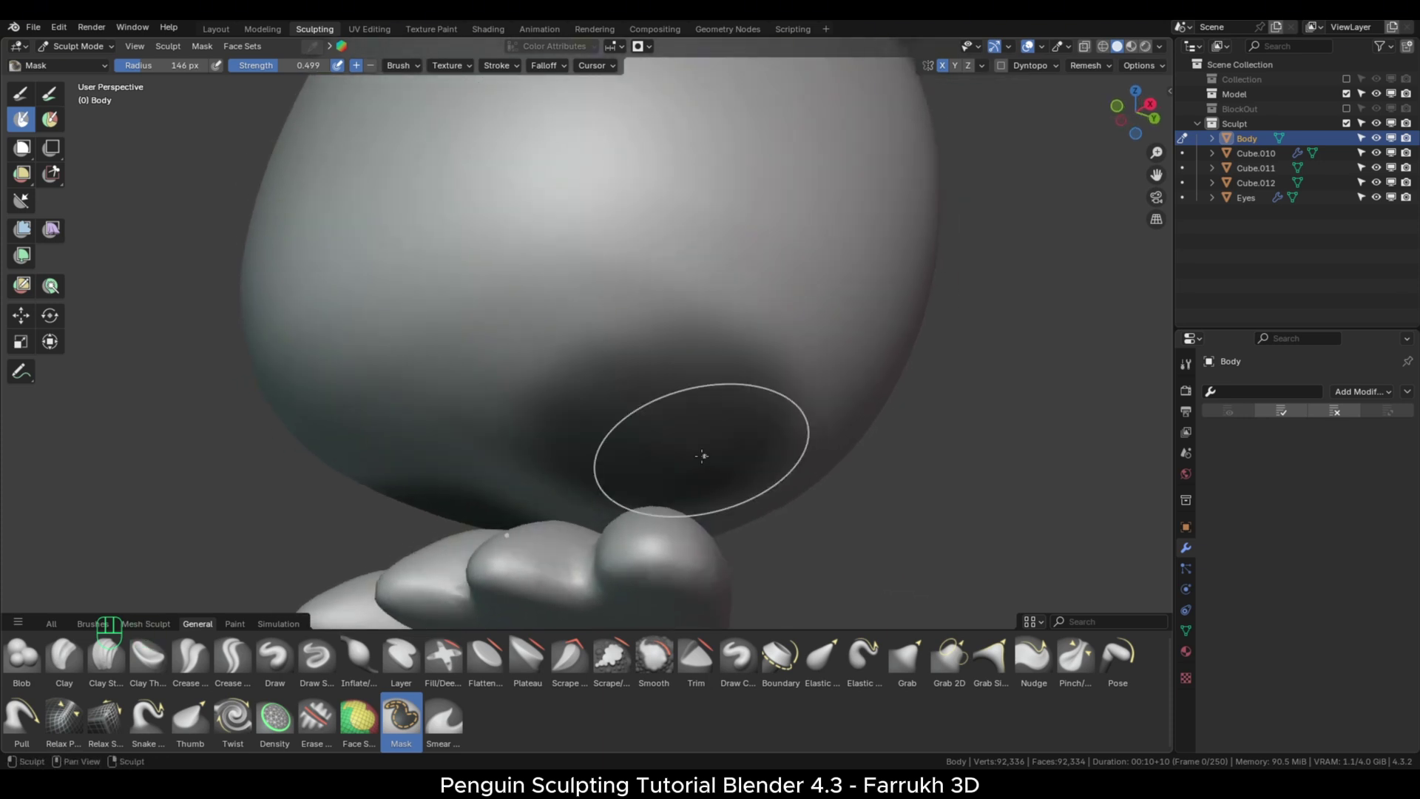
Invert the belly mask, pull out leg bulges, clear the mask and return to Object Mode.
key(ctrl+i)
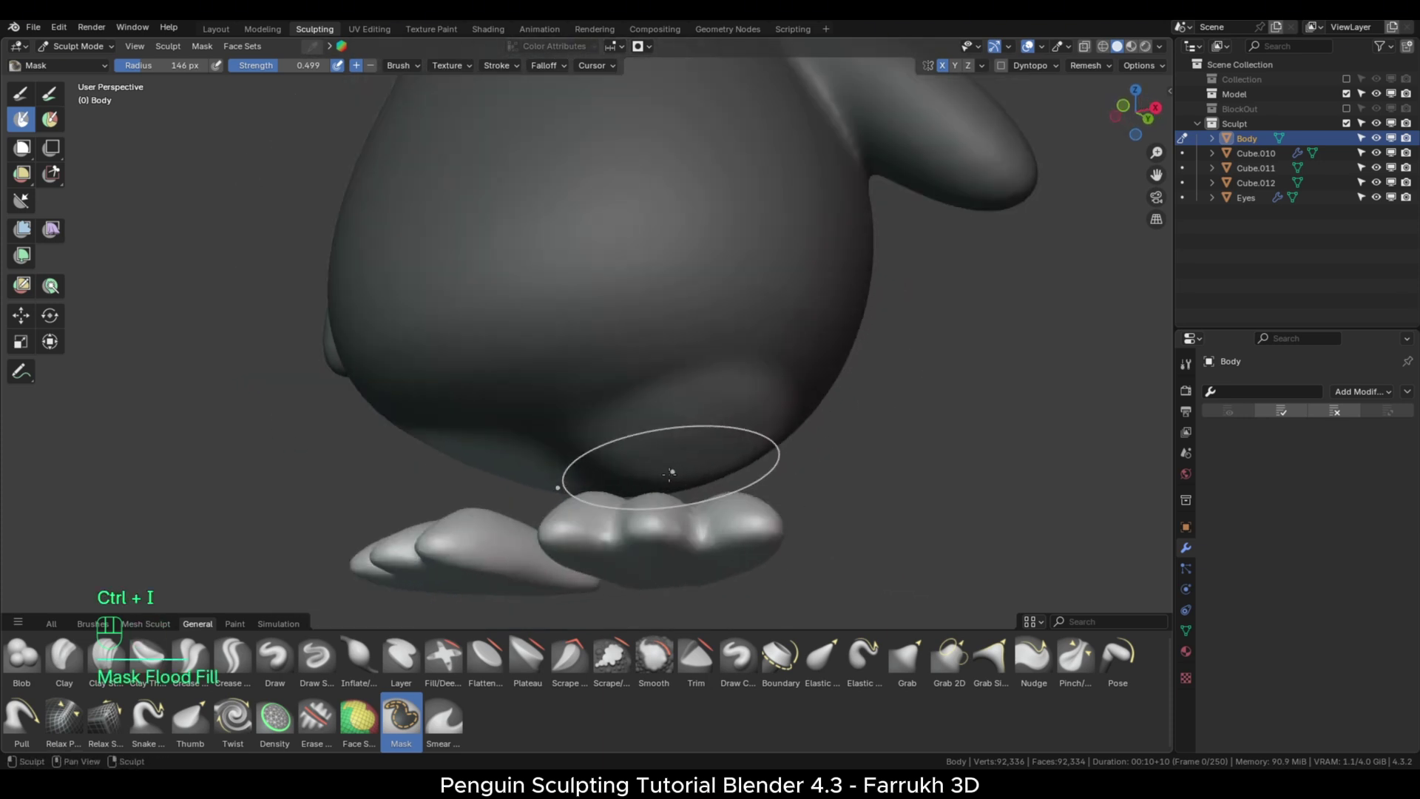
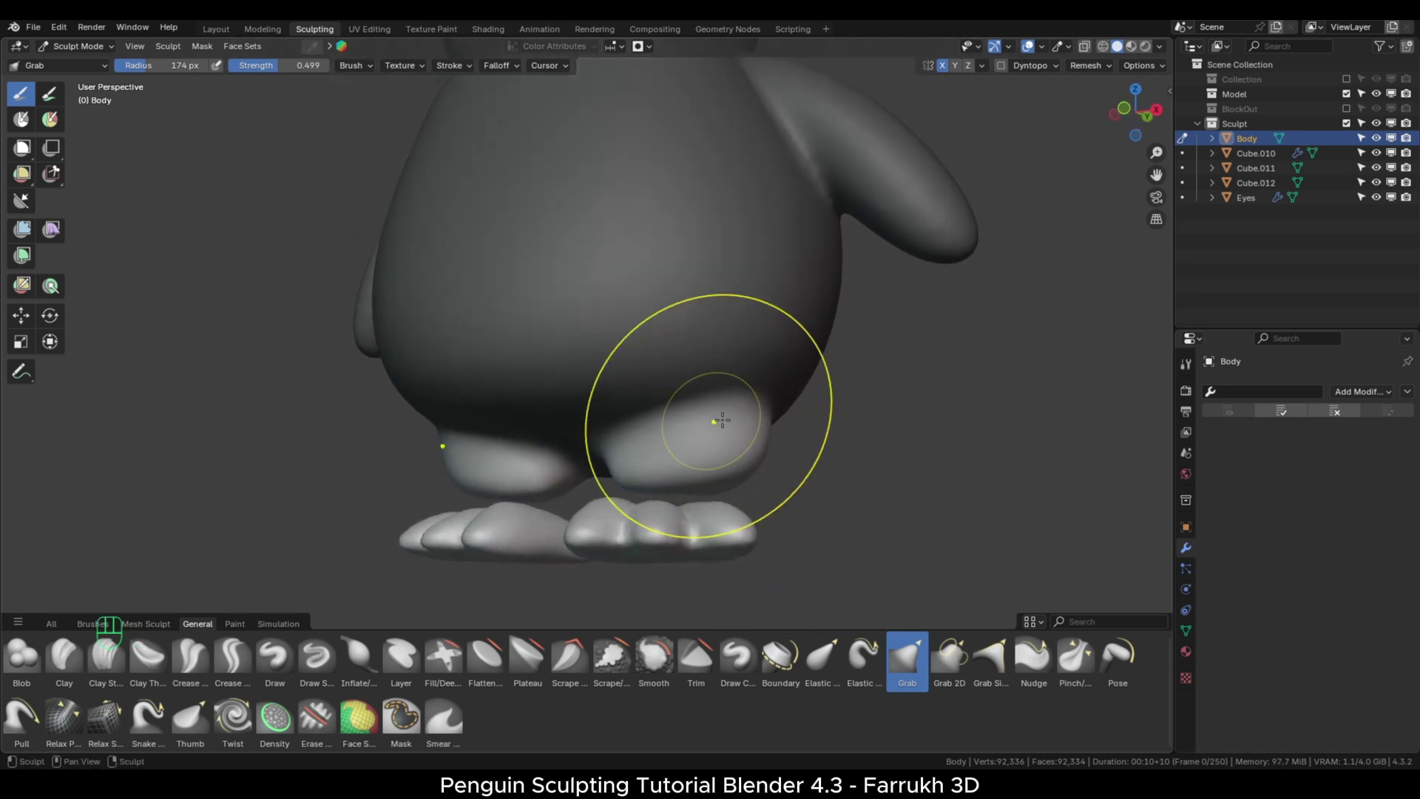
key(alt+m)
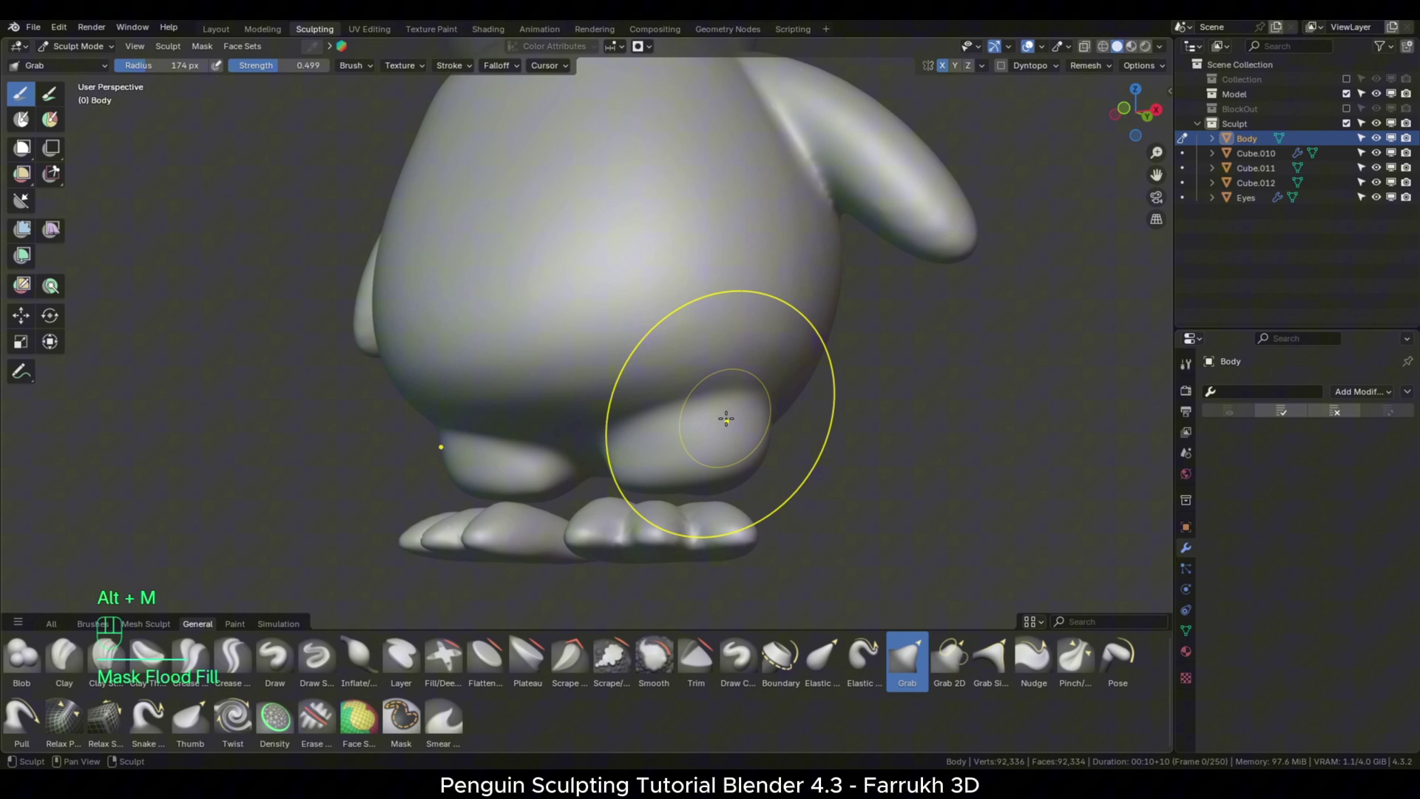
key(Tab)
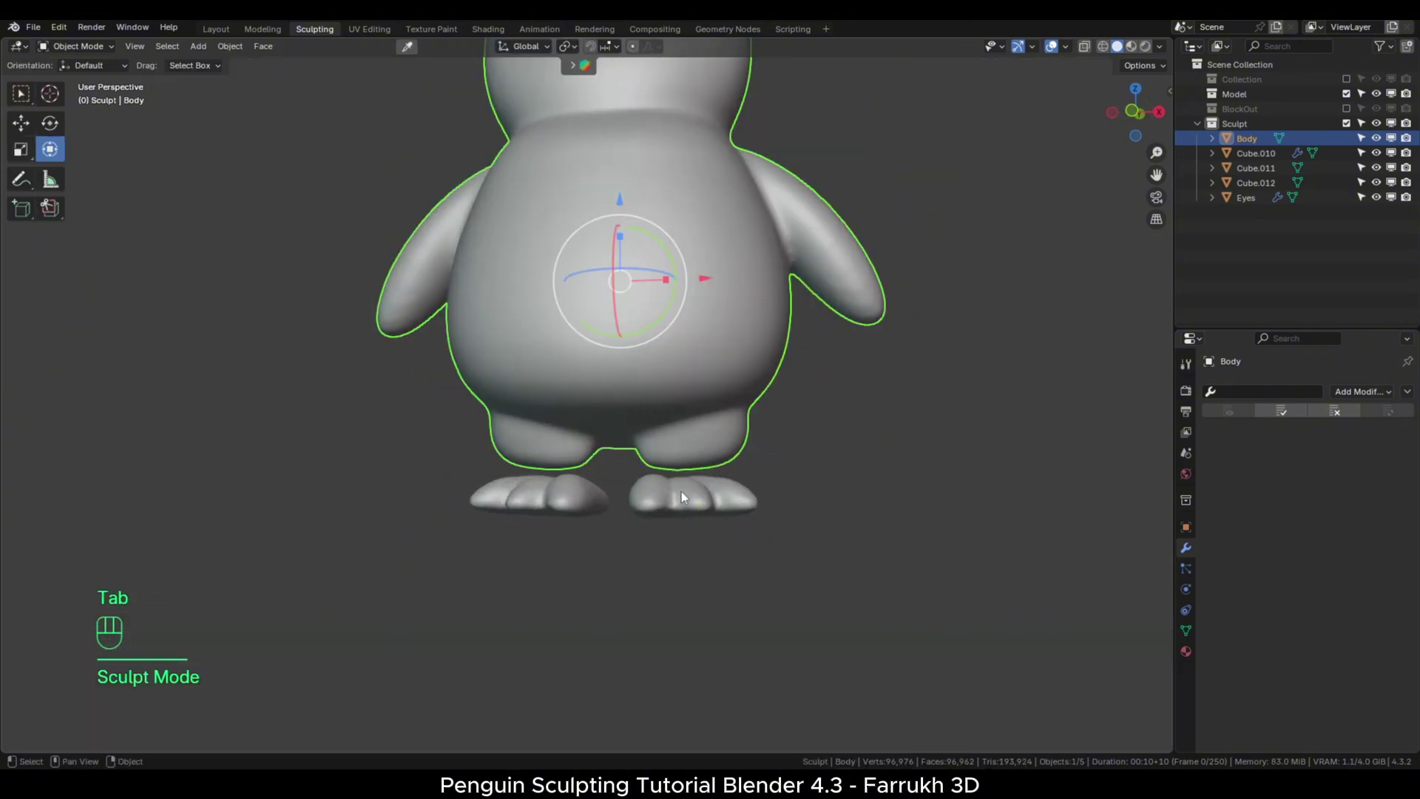
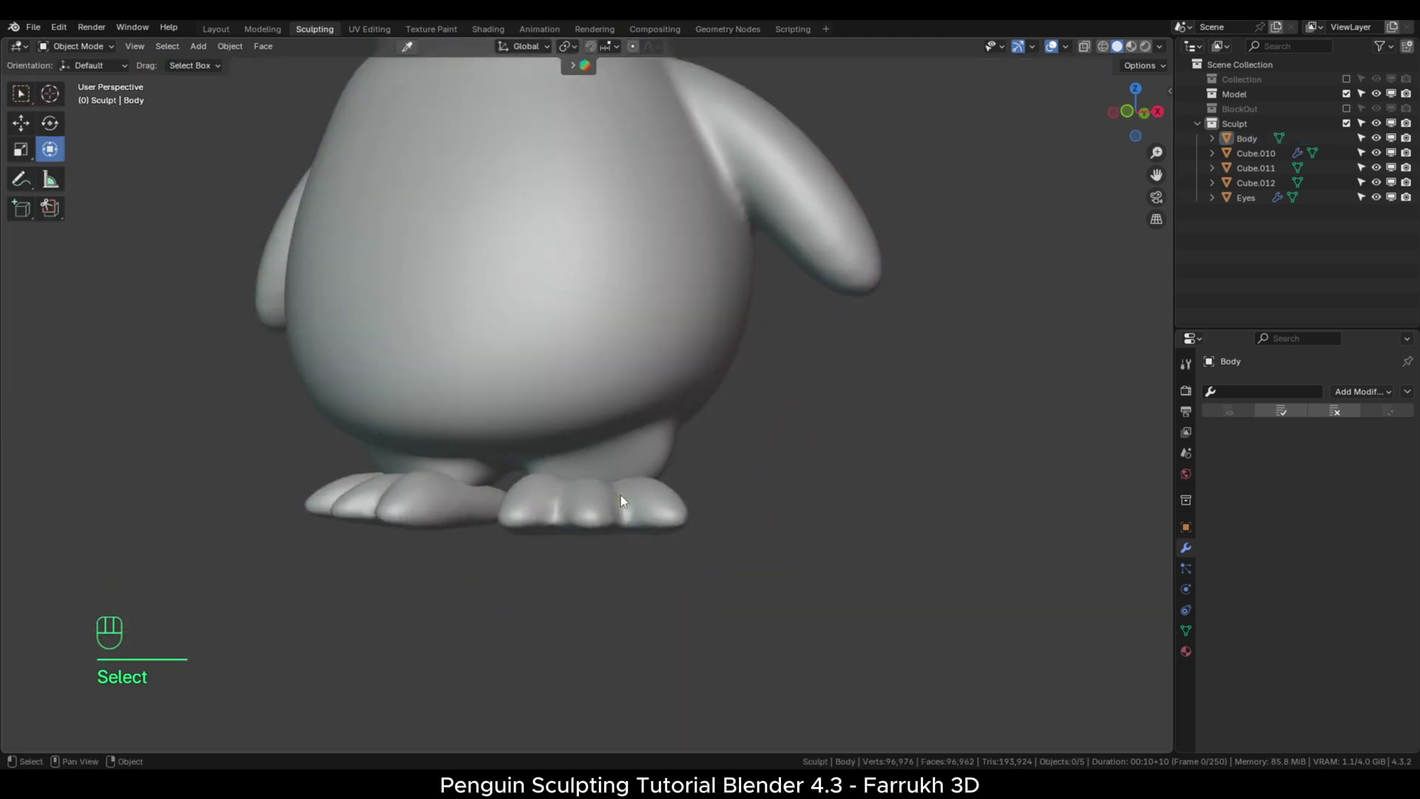
Select the foot object Cube.010 for joining into the Body.
click(643, 530)
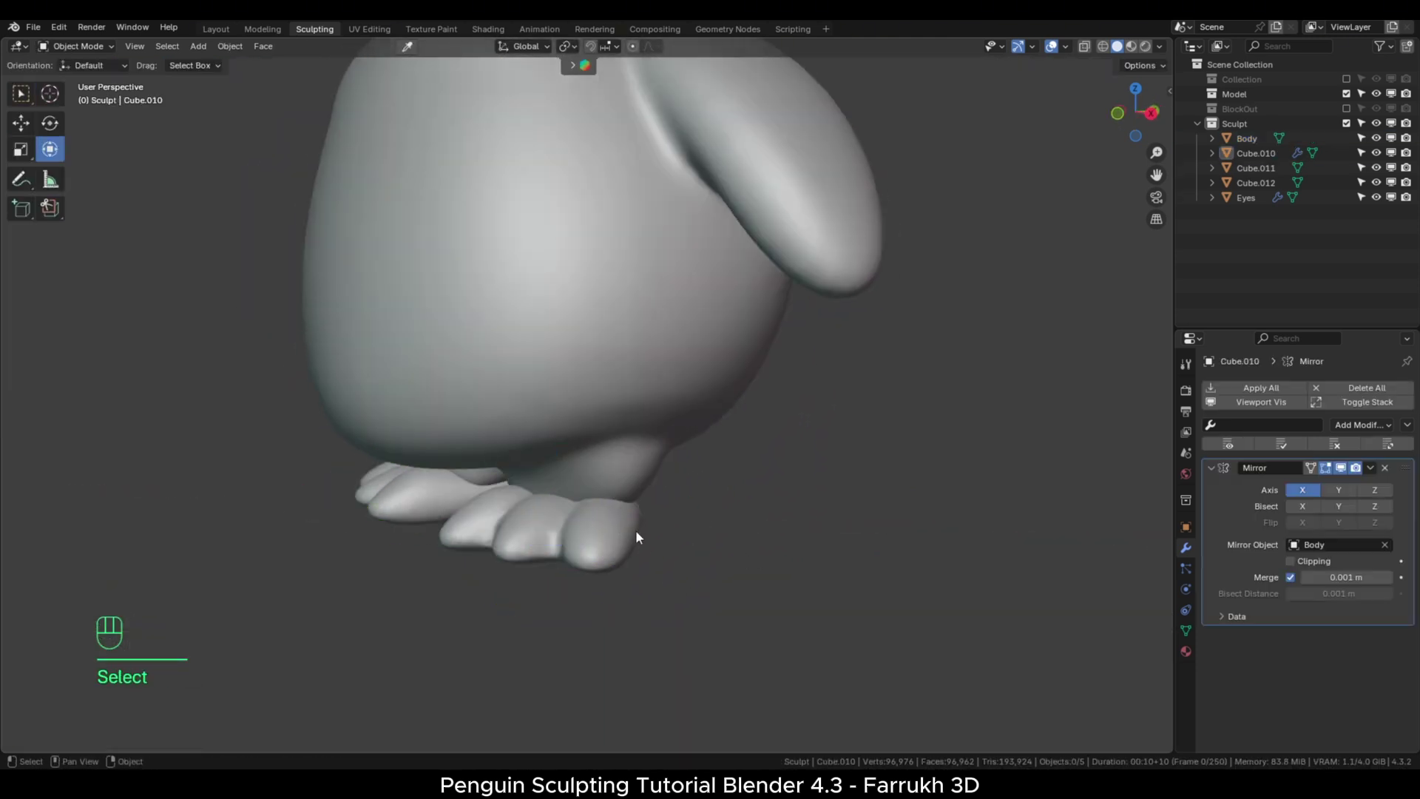
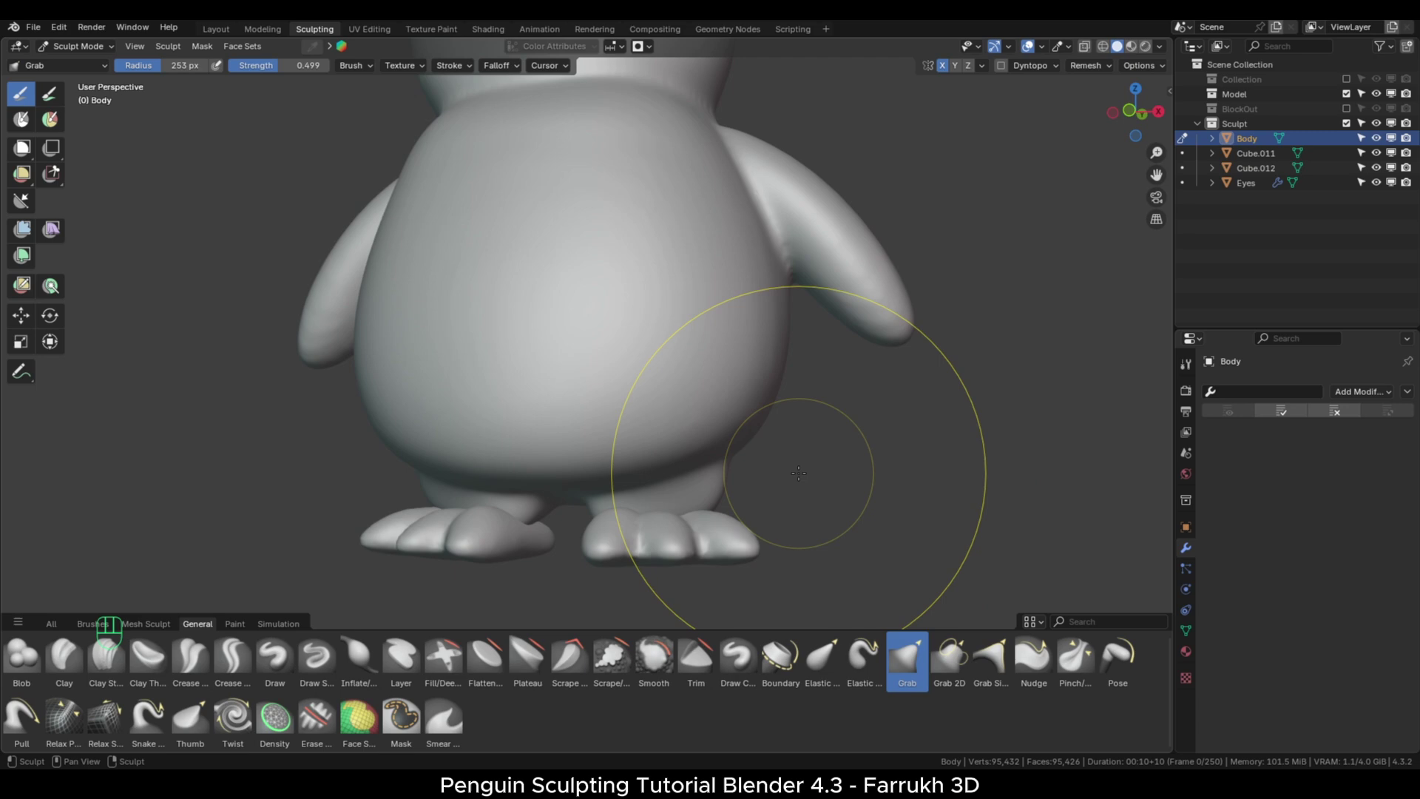
Preview a 0.0182 m voxel size for remeshing the combined body.
key(shift+r)
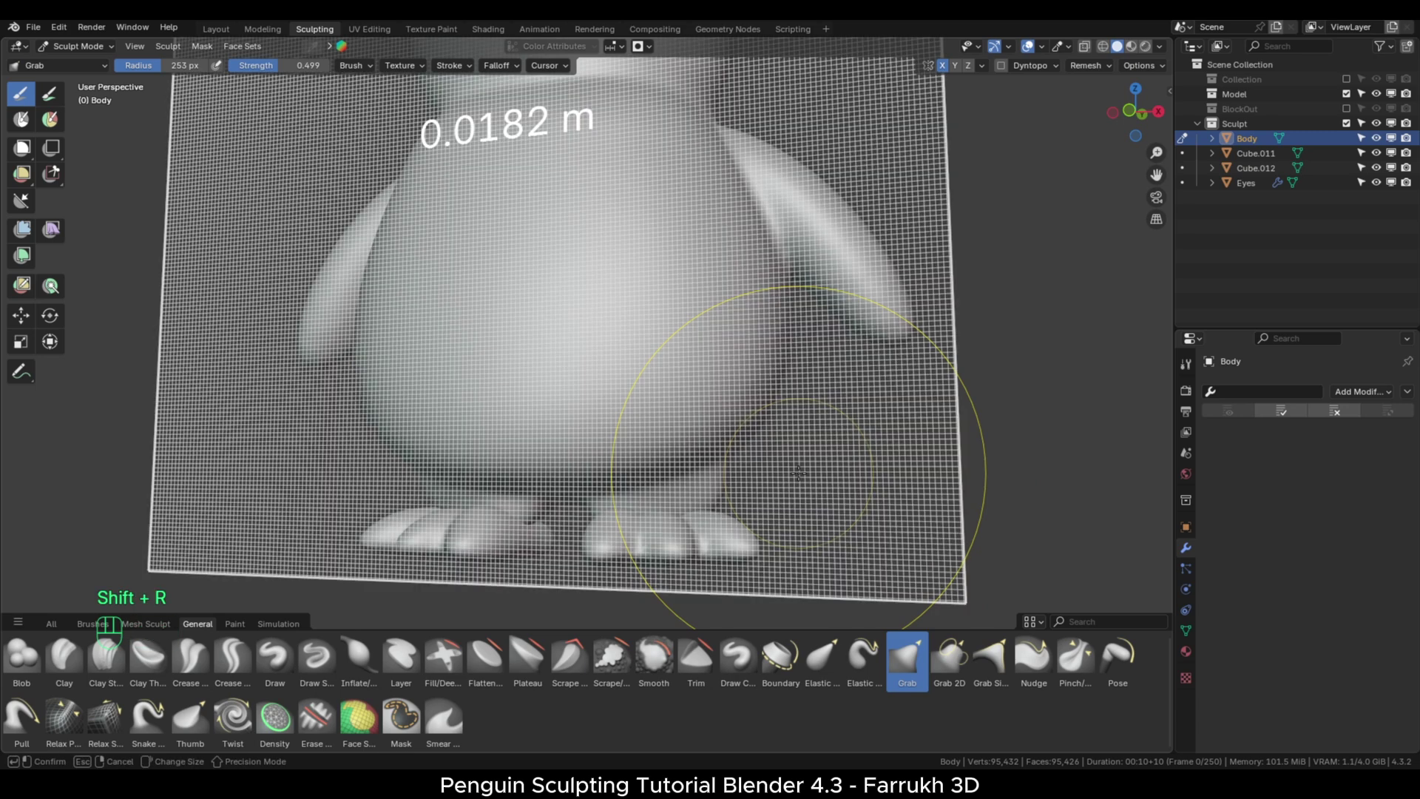
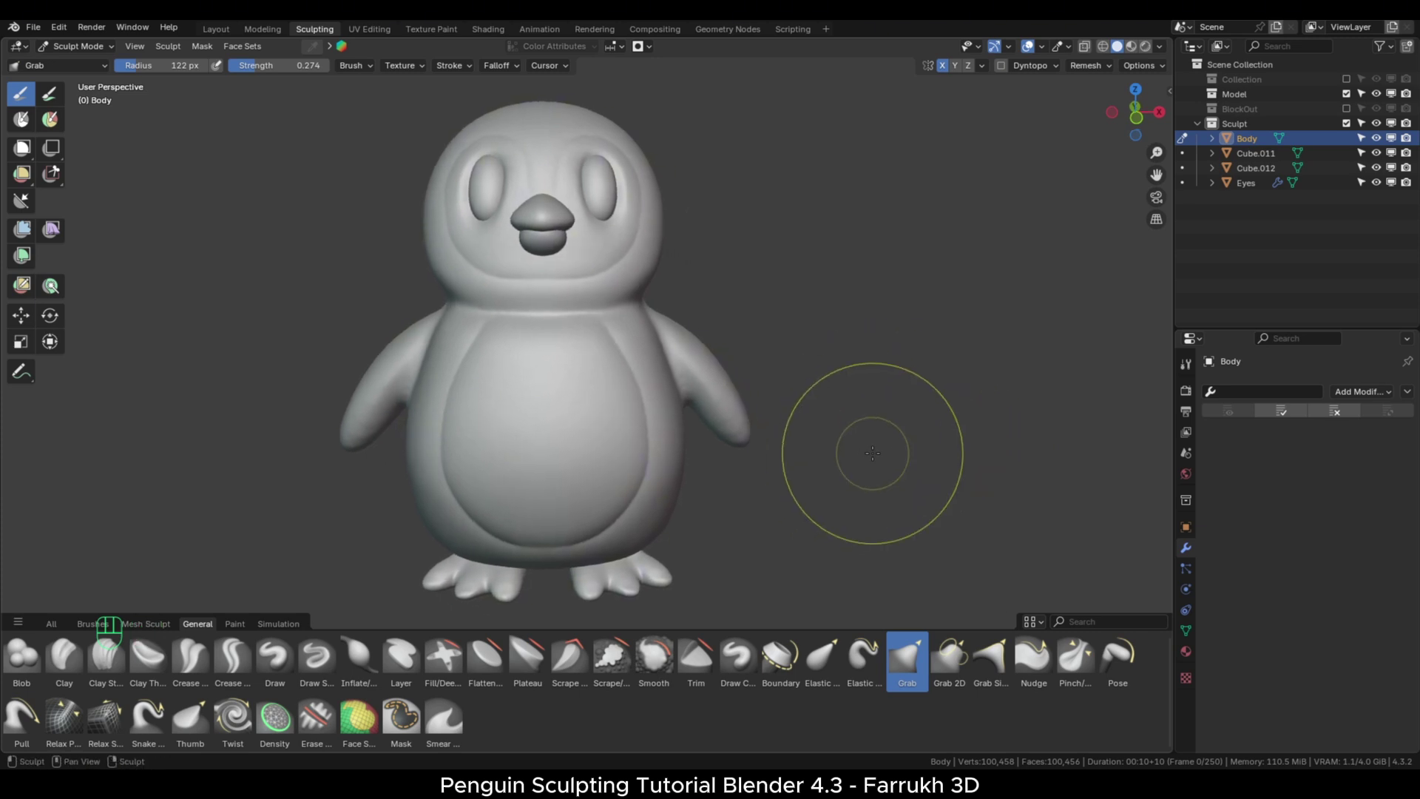
key(Tab)
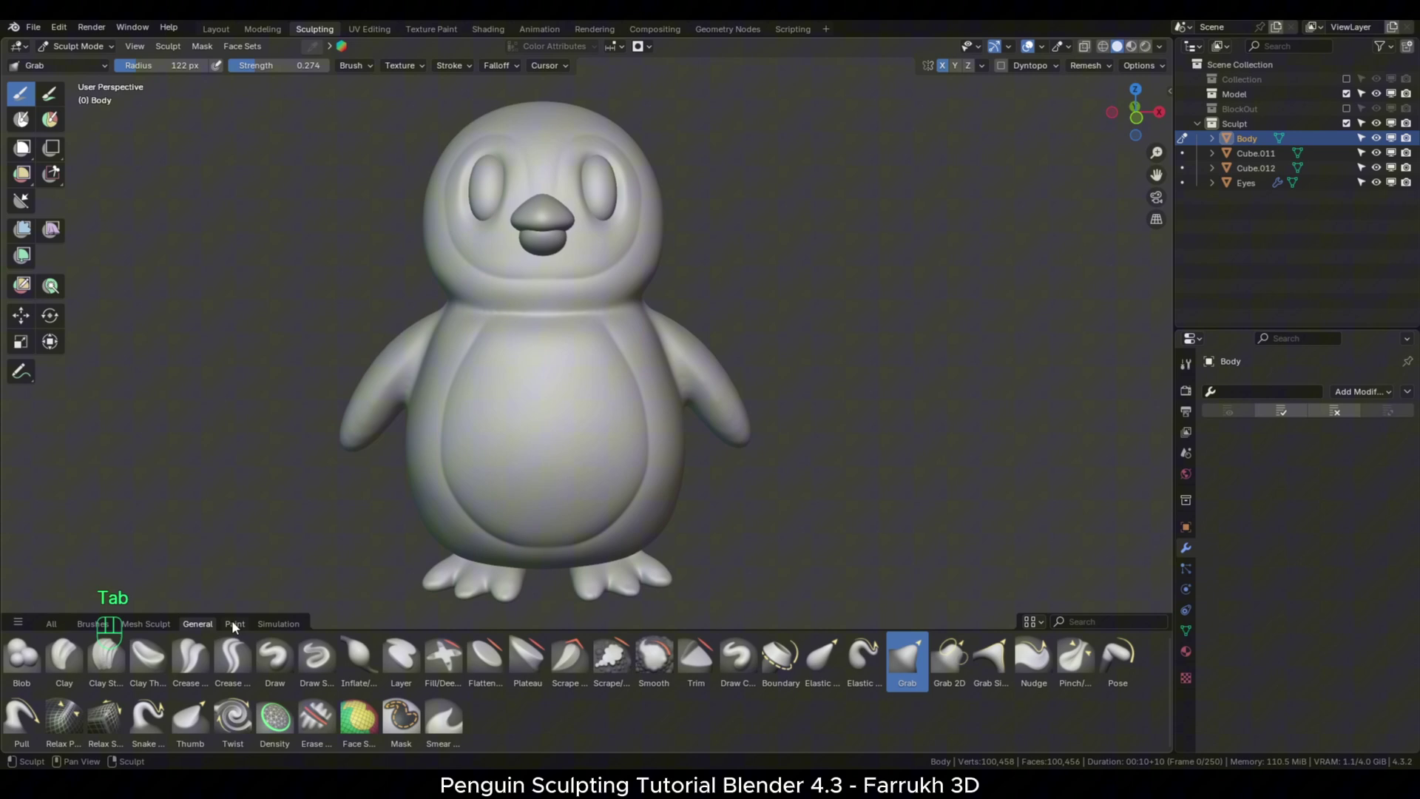
click(237, 632)
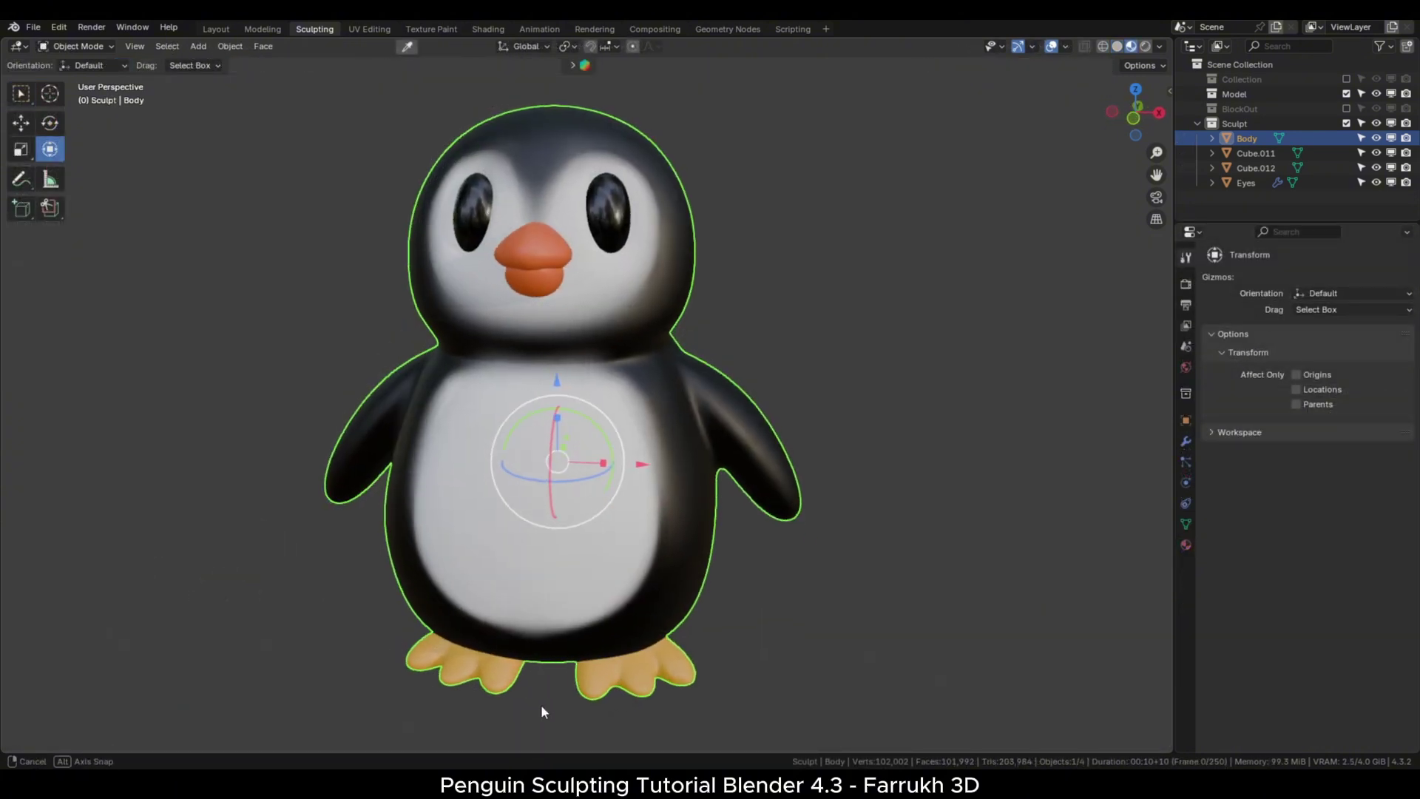
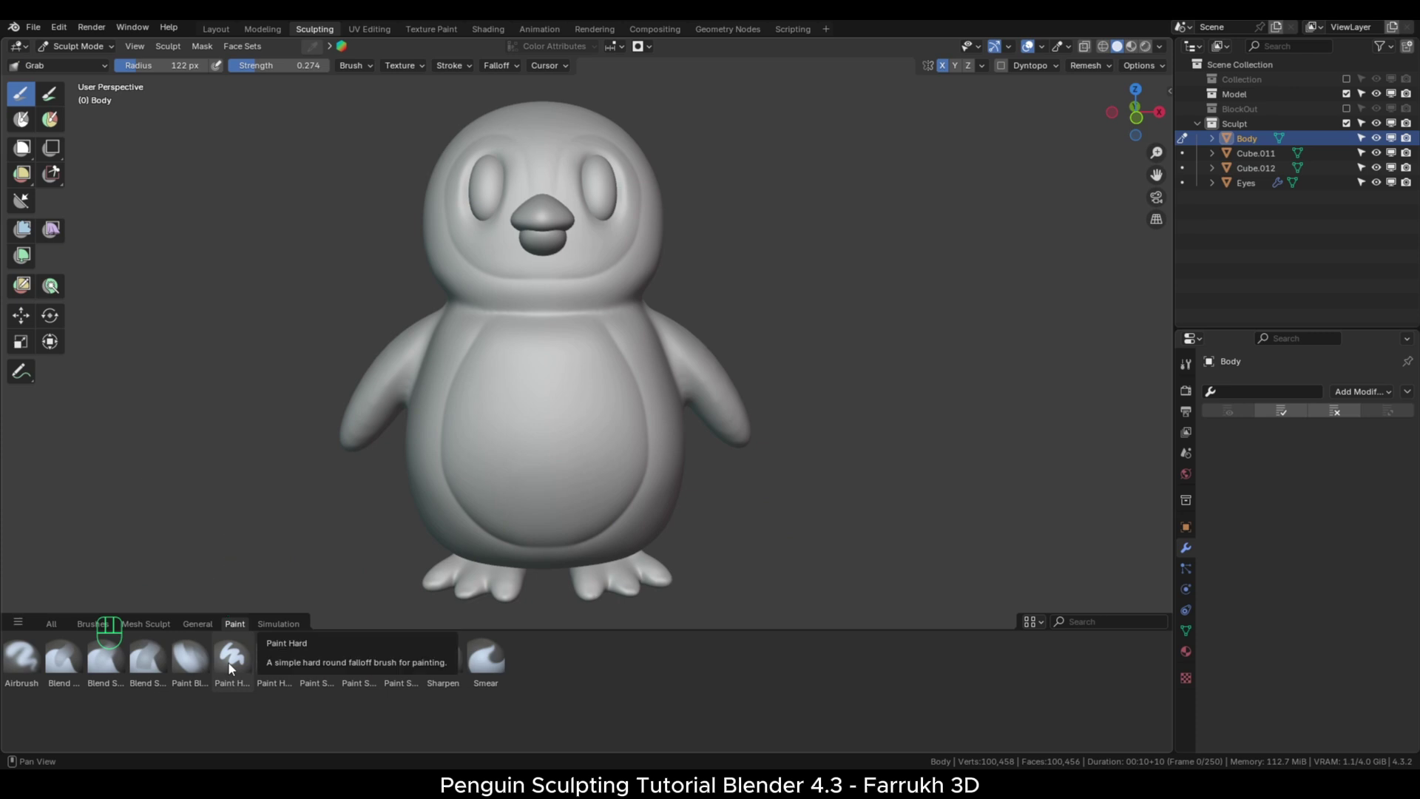
Switch to colour painting on the Body with the hard-edged Paint Hard brush.
key(f)
click(224, 651)
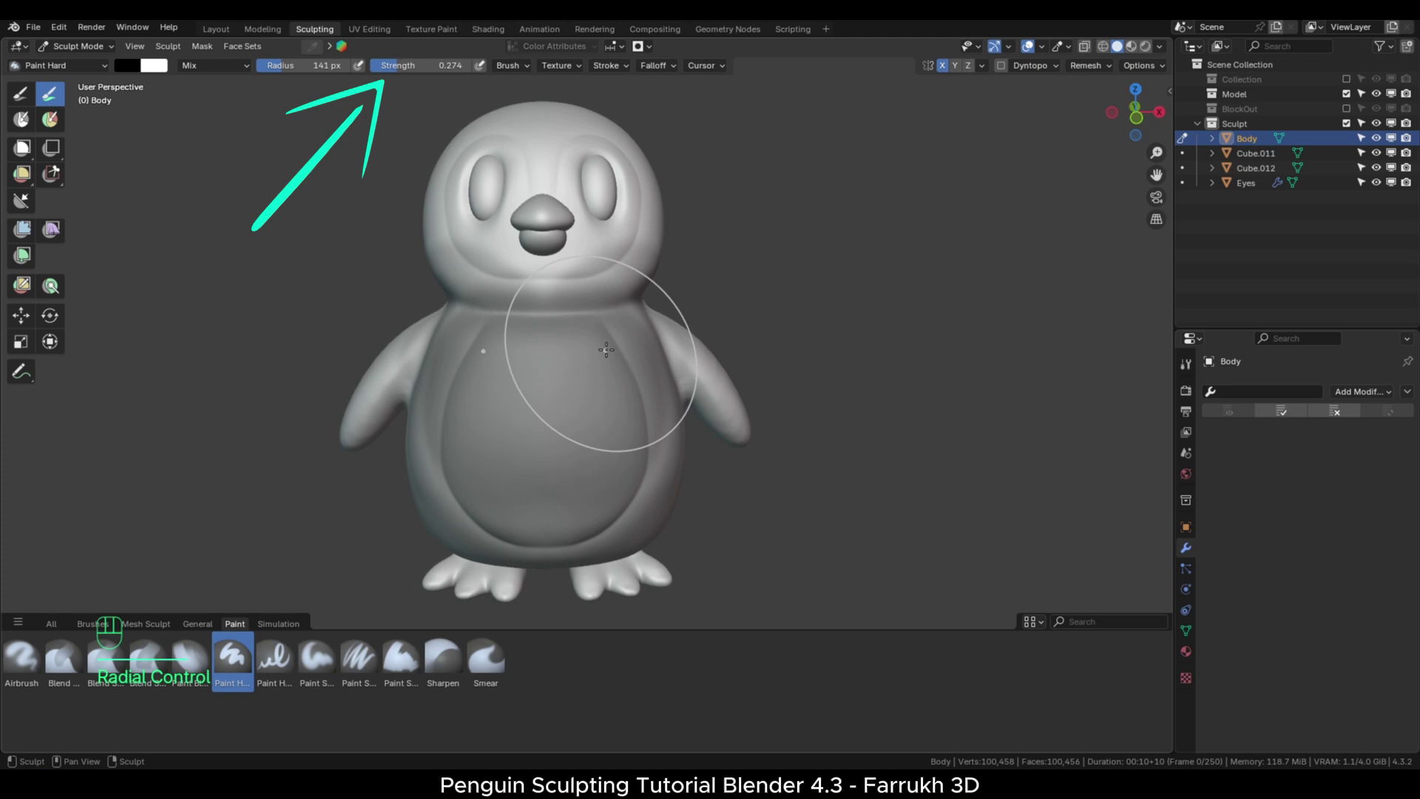
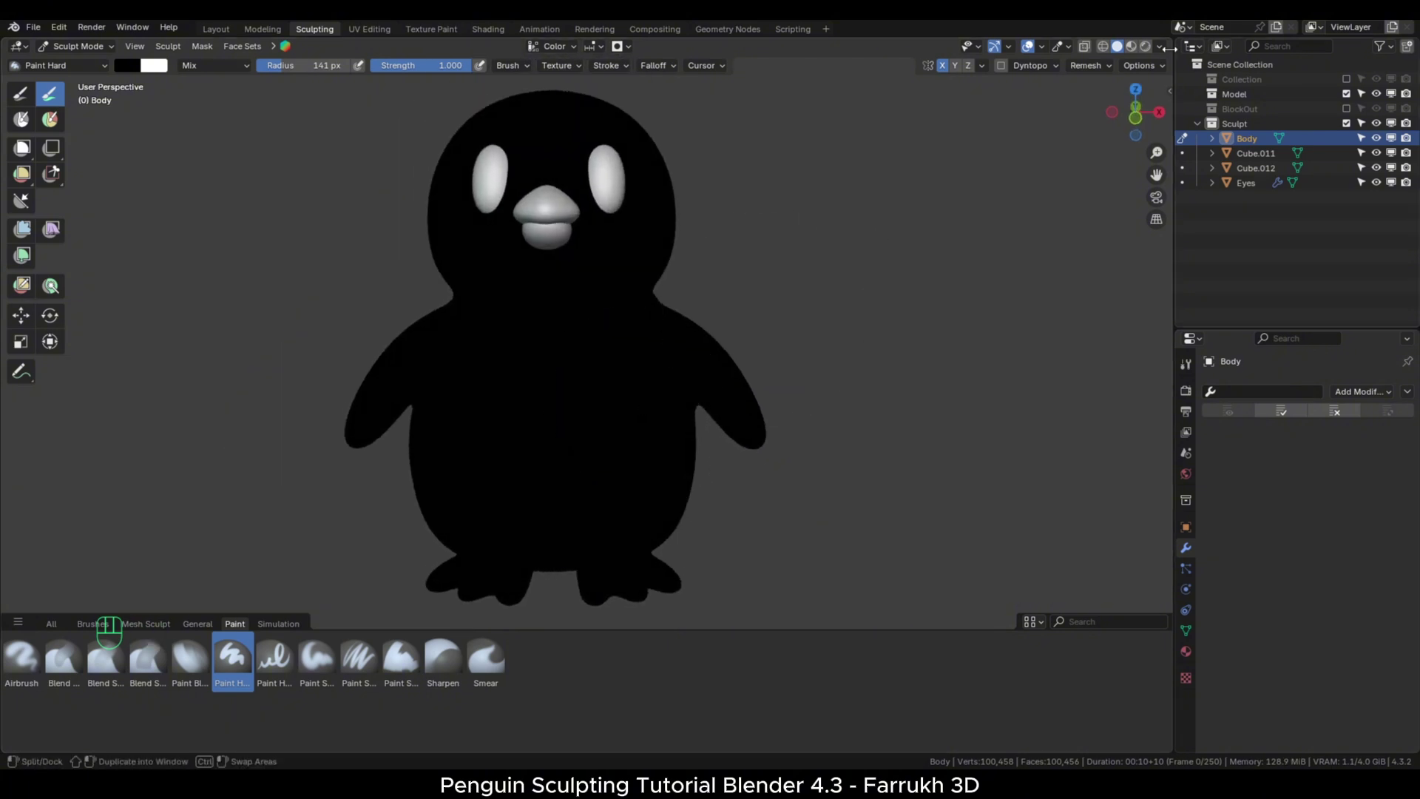
Light the viewport with a MatCap, create a colour palette with black saved, and pick white as paint colour.
drag(1165, 55, 906, 201)
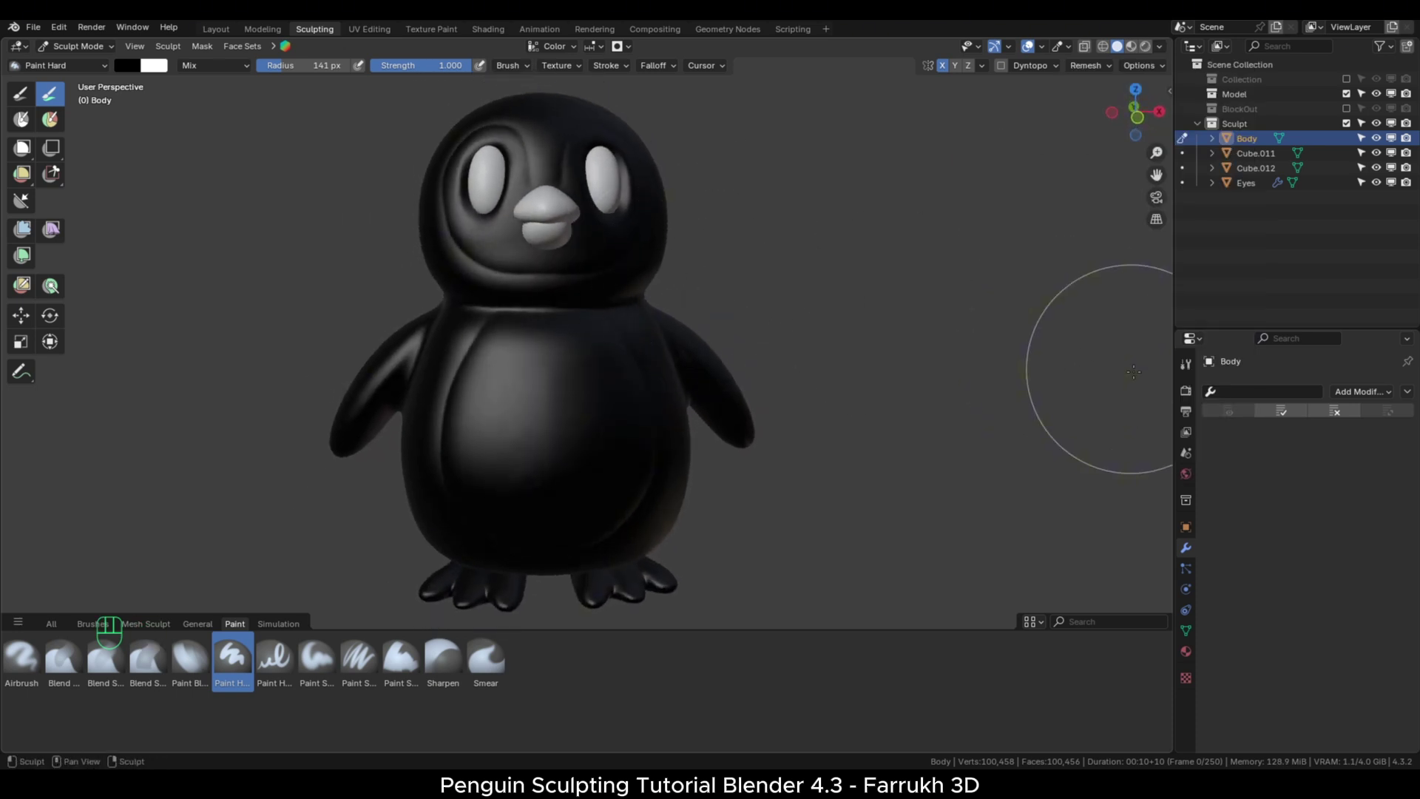
click(1277, 457)
click(1278, 458)
click(1246, 562)
click(1266, 582)
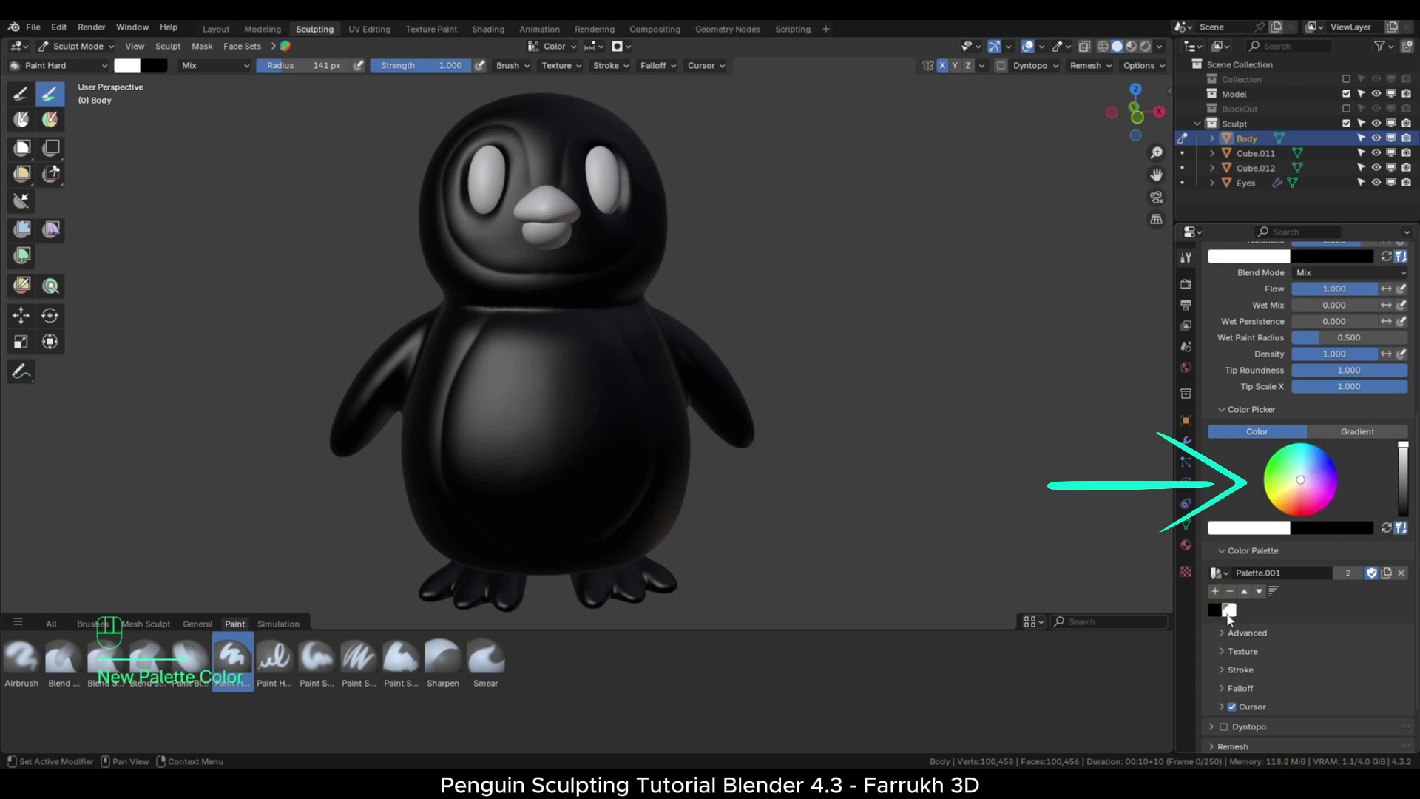
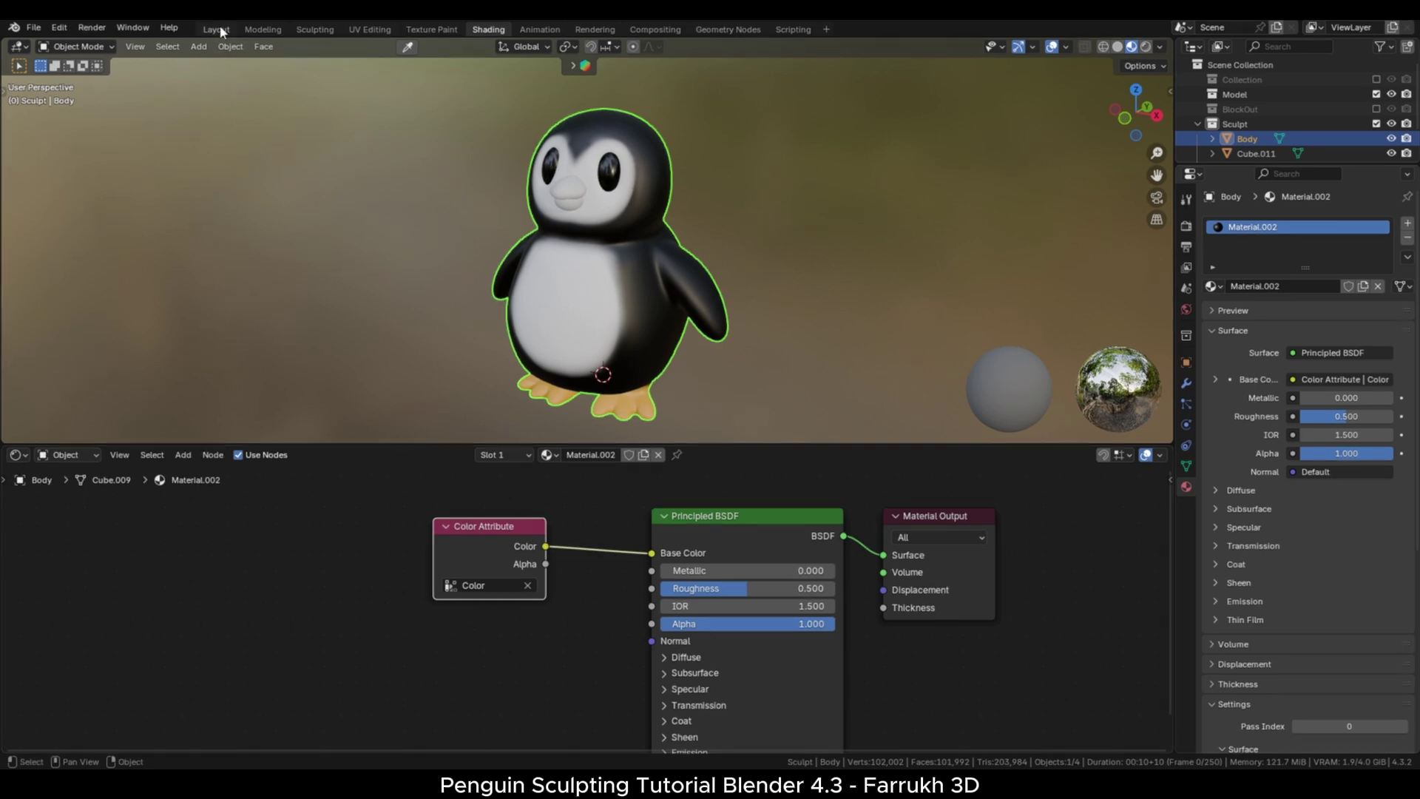
Undo back to sculpting the painted penguin.
key(ctrl+z)
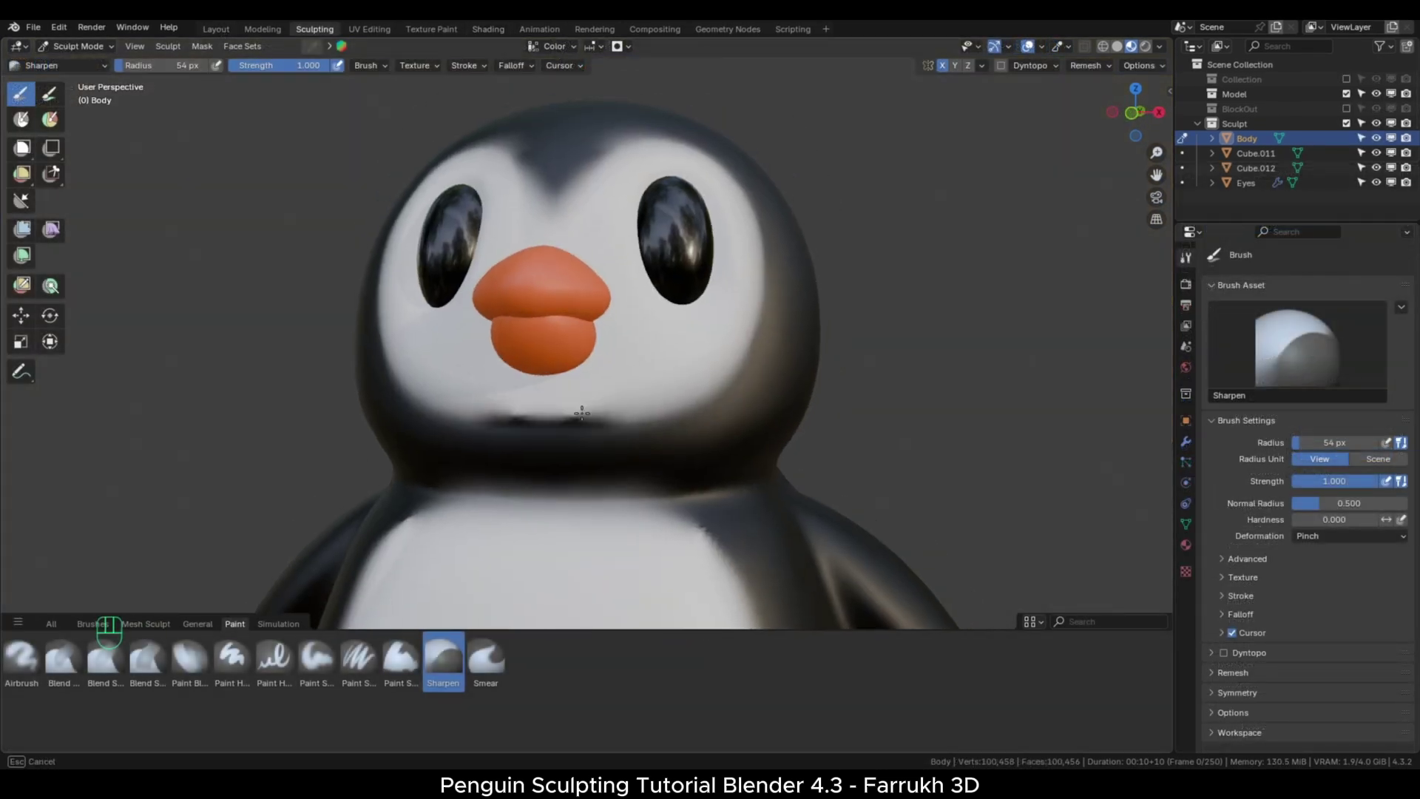